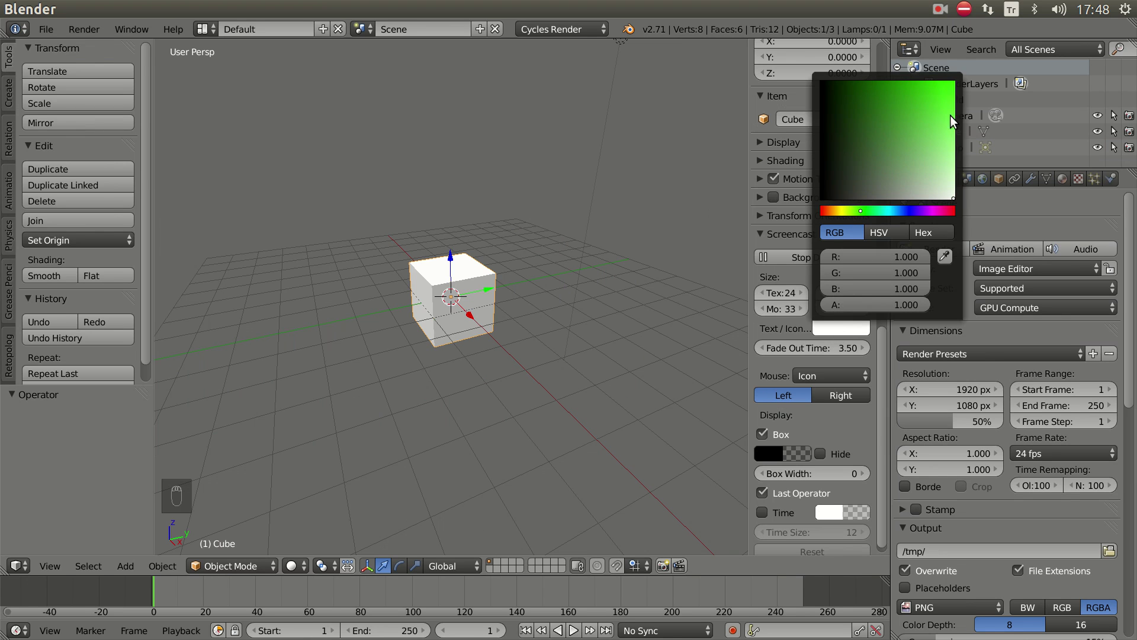
# - Scale the default cube to 0.1 and raise it along Z above the grid floor
pyautogui.moveTo(784, 298); pyautogui.dragTo(617, 354)
pyautogui.press('n')
pyautogui.moveTo(552, 375); pyautogui.dragTo(653, 318)
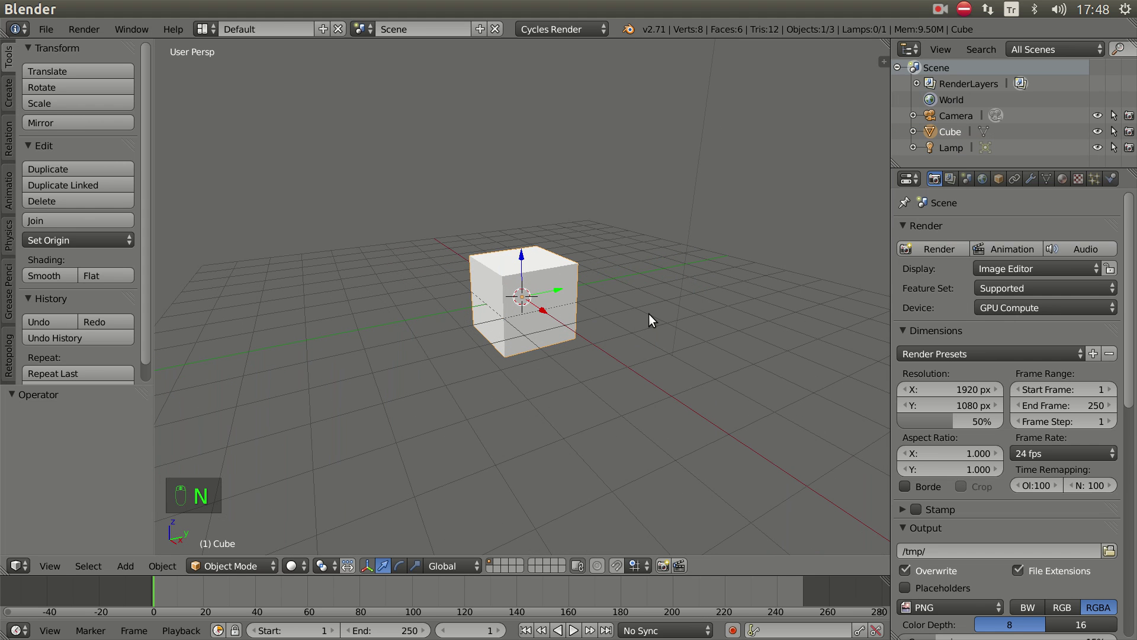
pyautogui.press('s')
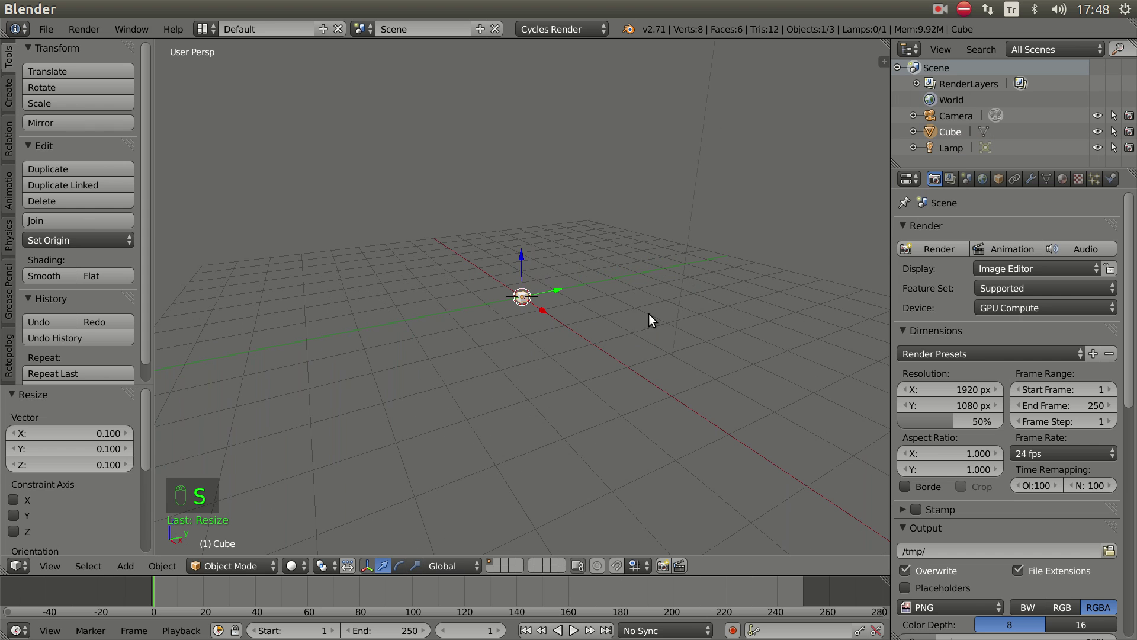
pyautogui.moveTo(615, 344); pyautogui.dragTo(605, 358)
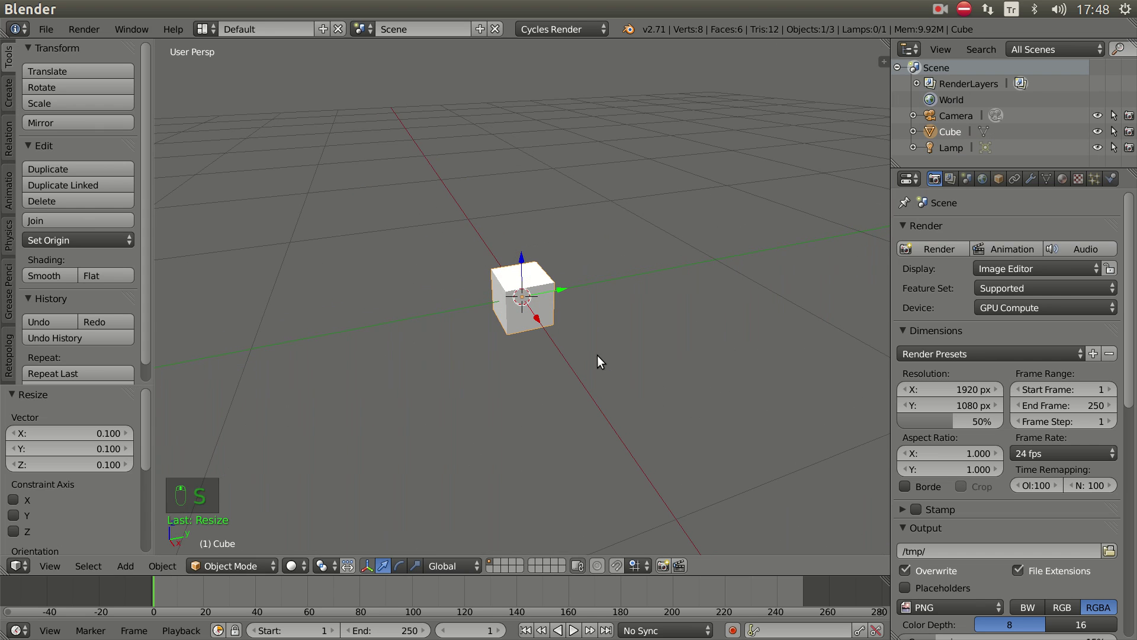
pyautogui.click(522, 250)
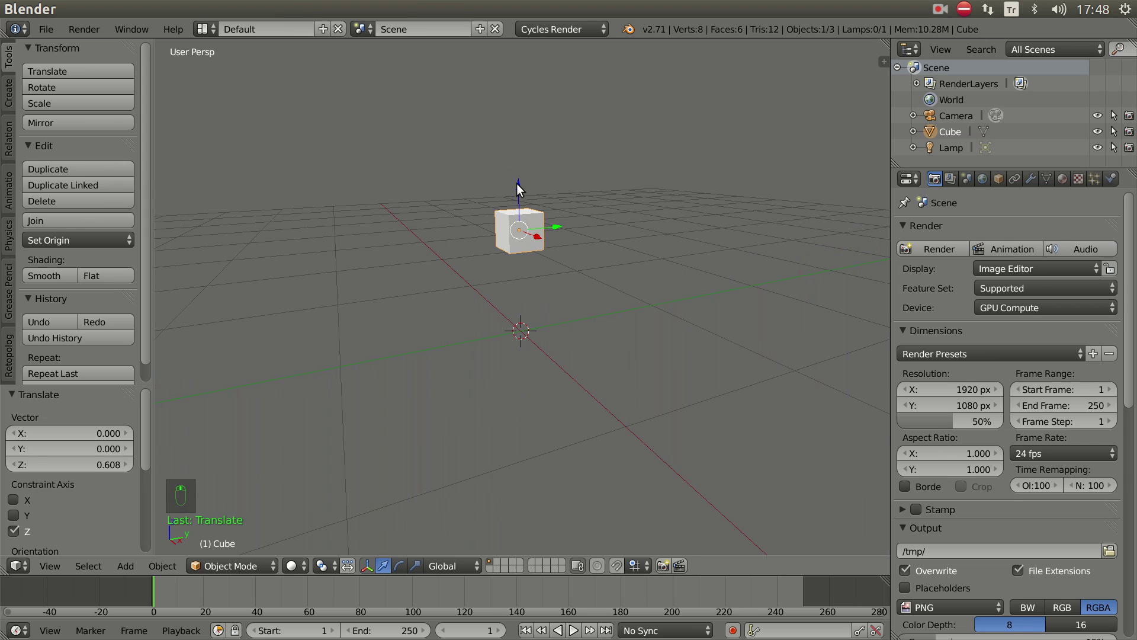
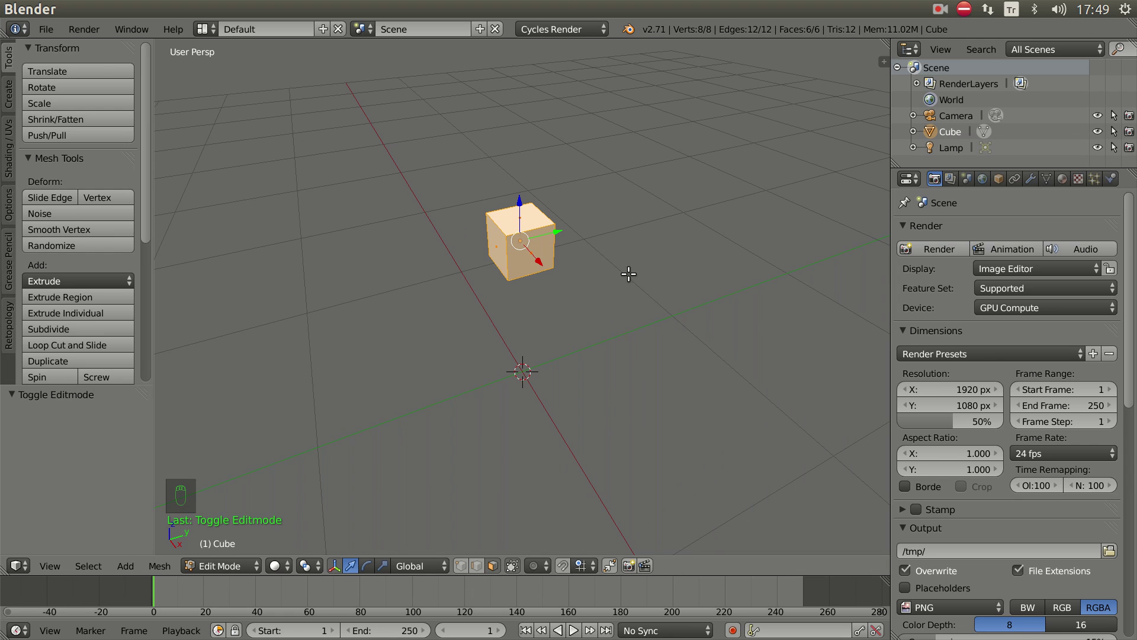
# - Delete only the cube's faces, leaving an 8-vertex wire cage, and select one corner vertex
pyautogui.press('x')
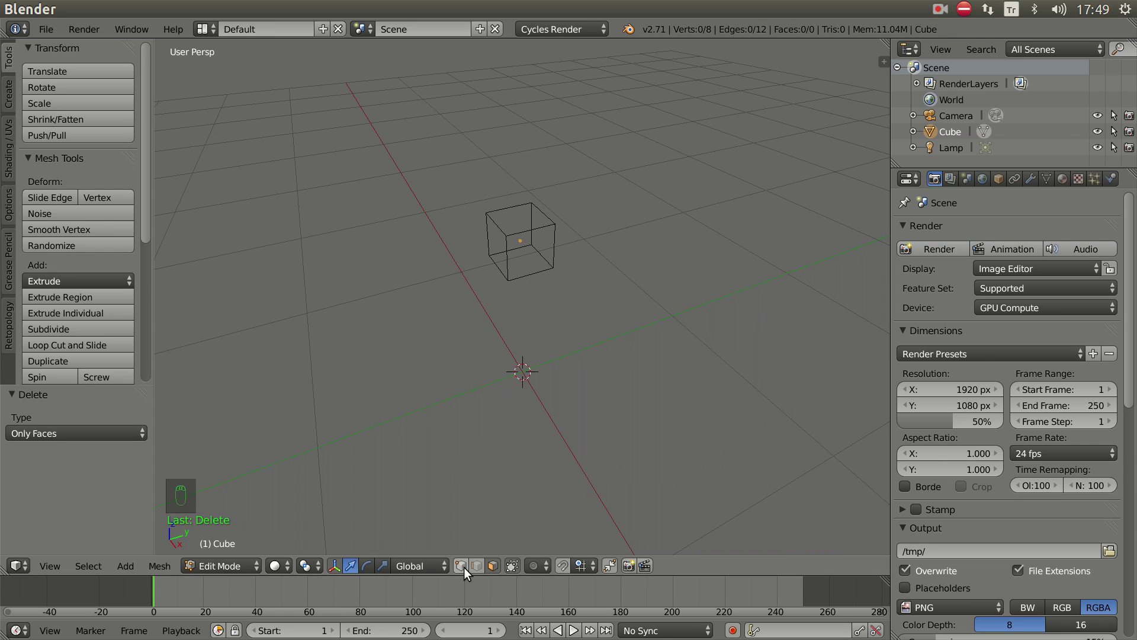
pyautogui.click(468, 572)
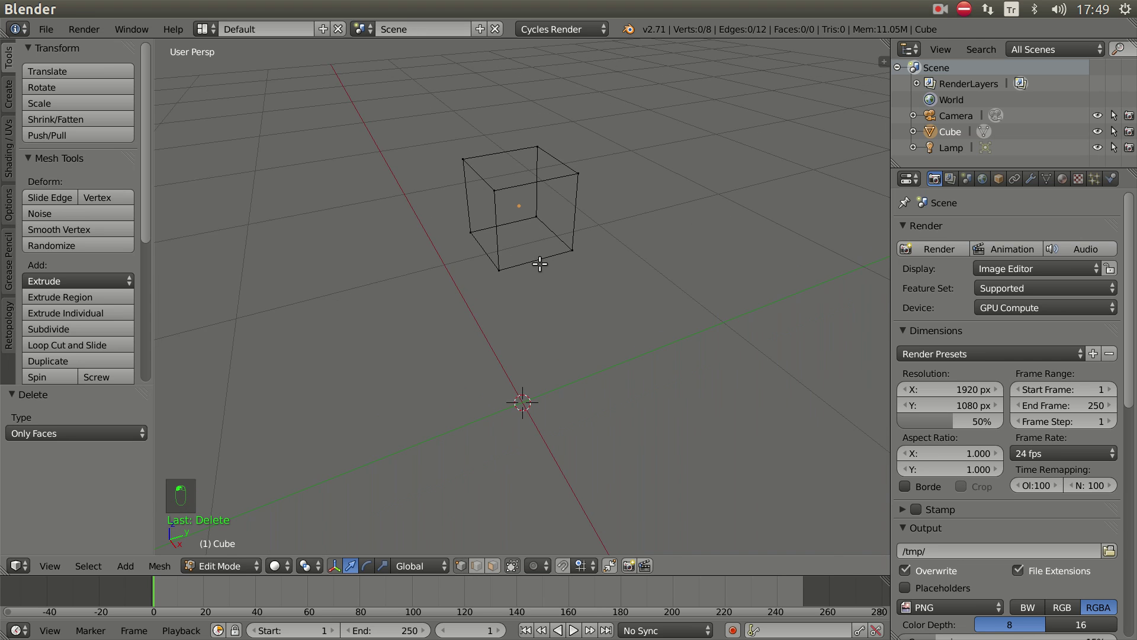
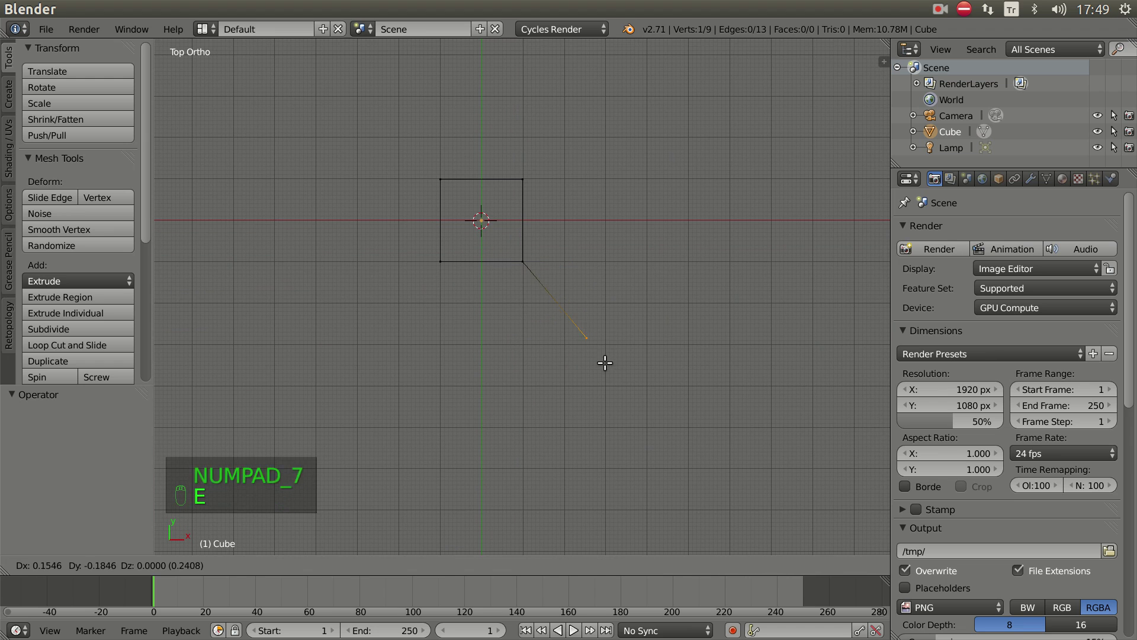
# - Extrude two-segment legs angling down and outward from the cube's bottom corners
pyautogui.press('e')
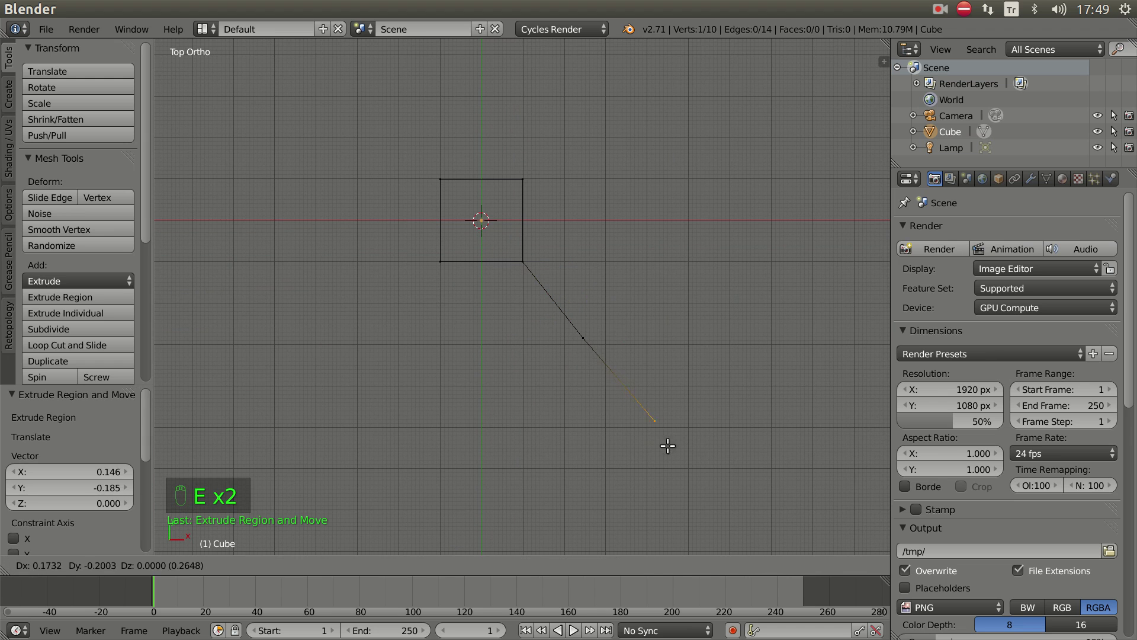
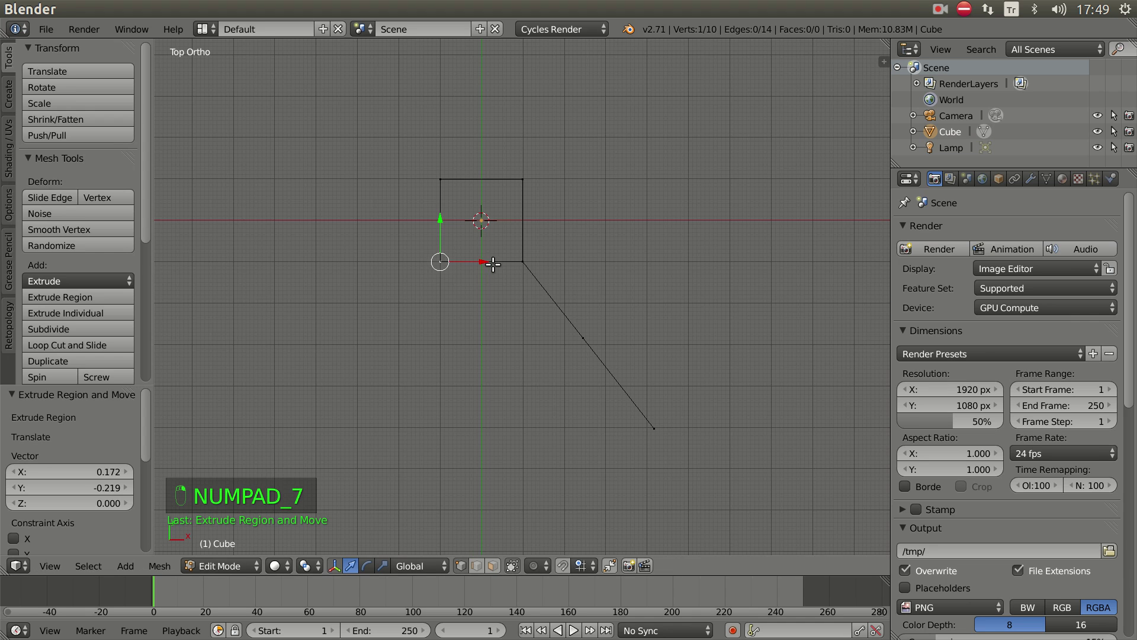
pyautogui.press('e')
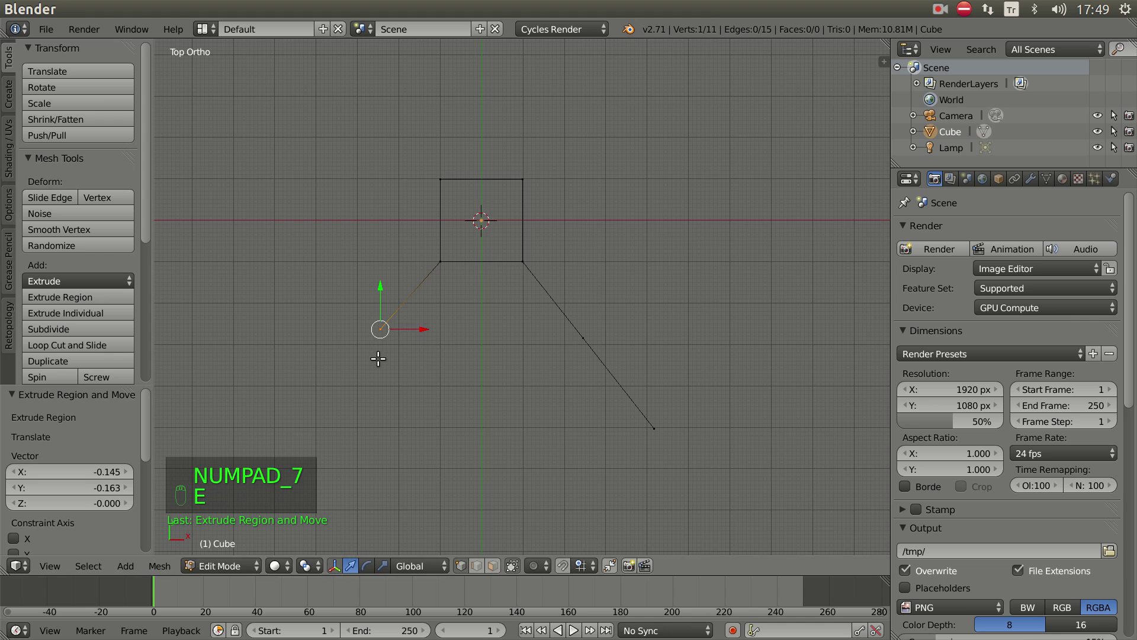
pyautogui.press('e')
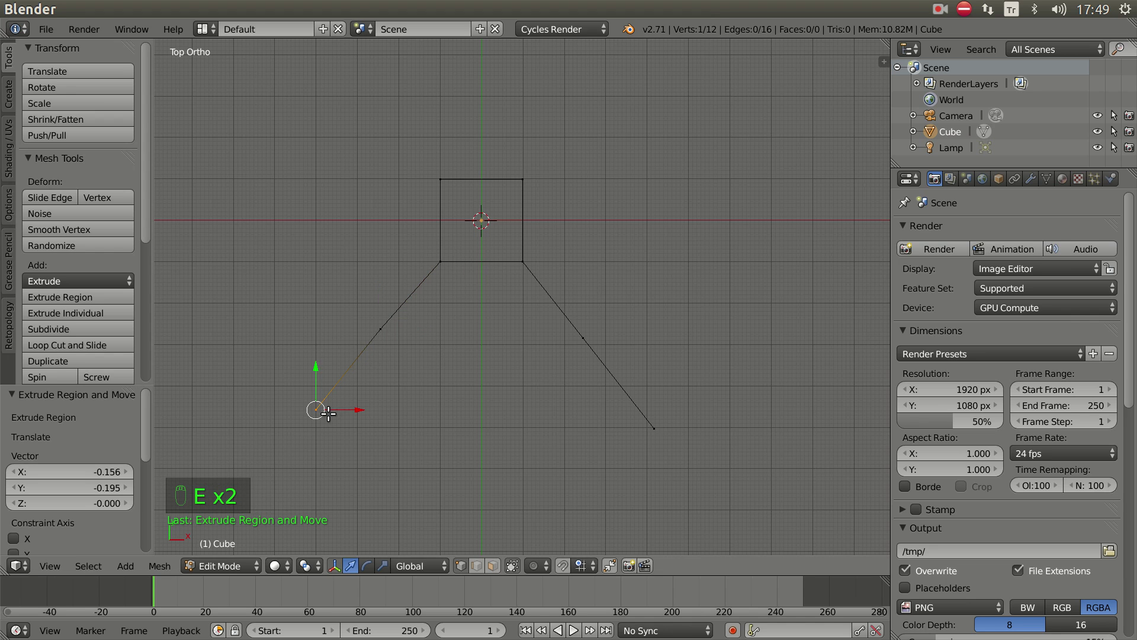
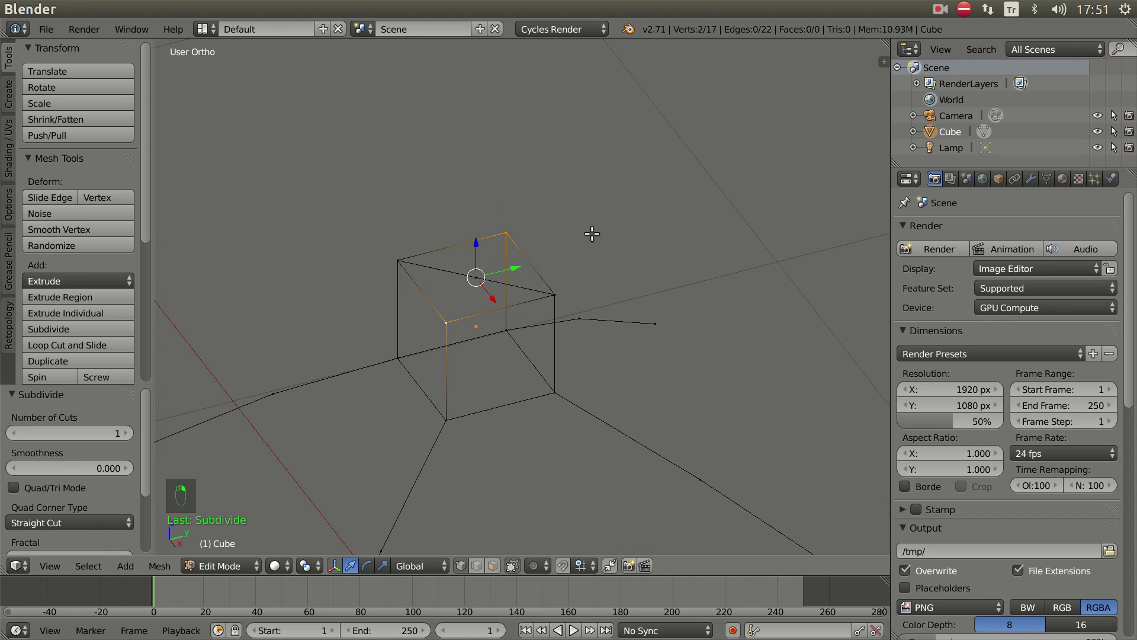
# - Connect opposite top corners with an edge, subdivide it and merge midpoints at center
pyautogui.press('f')
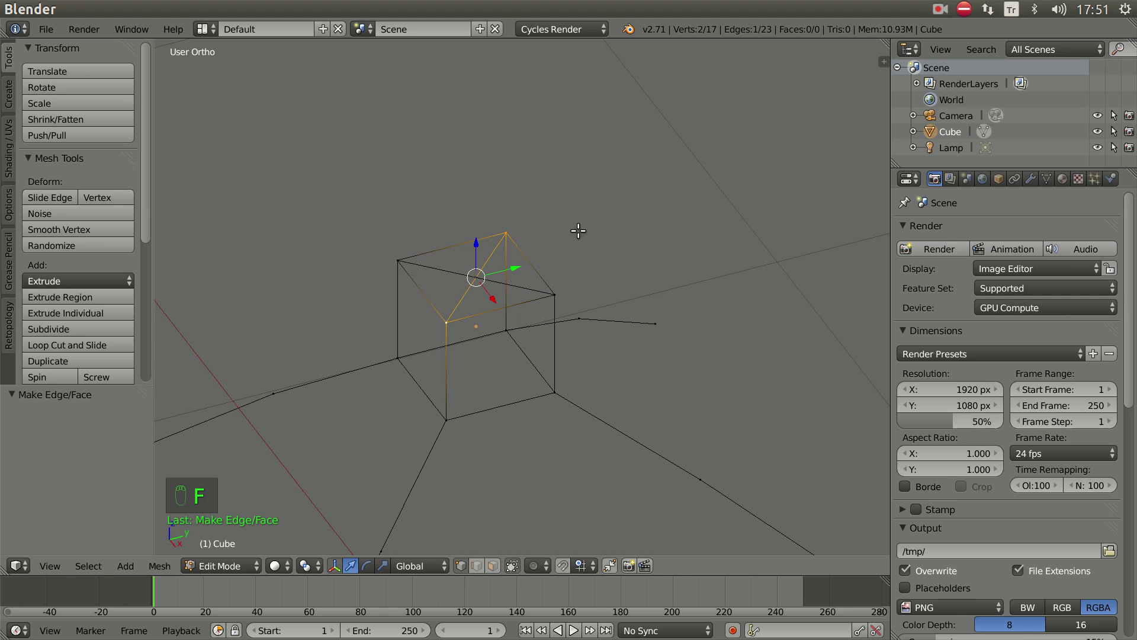
pyautogui.press('w')
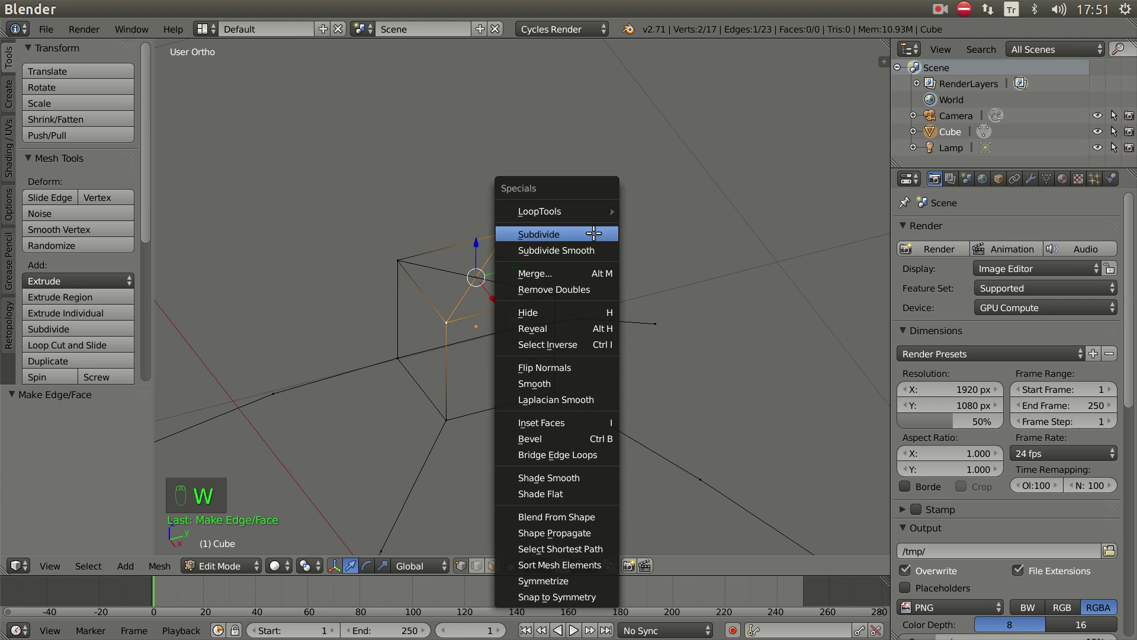
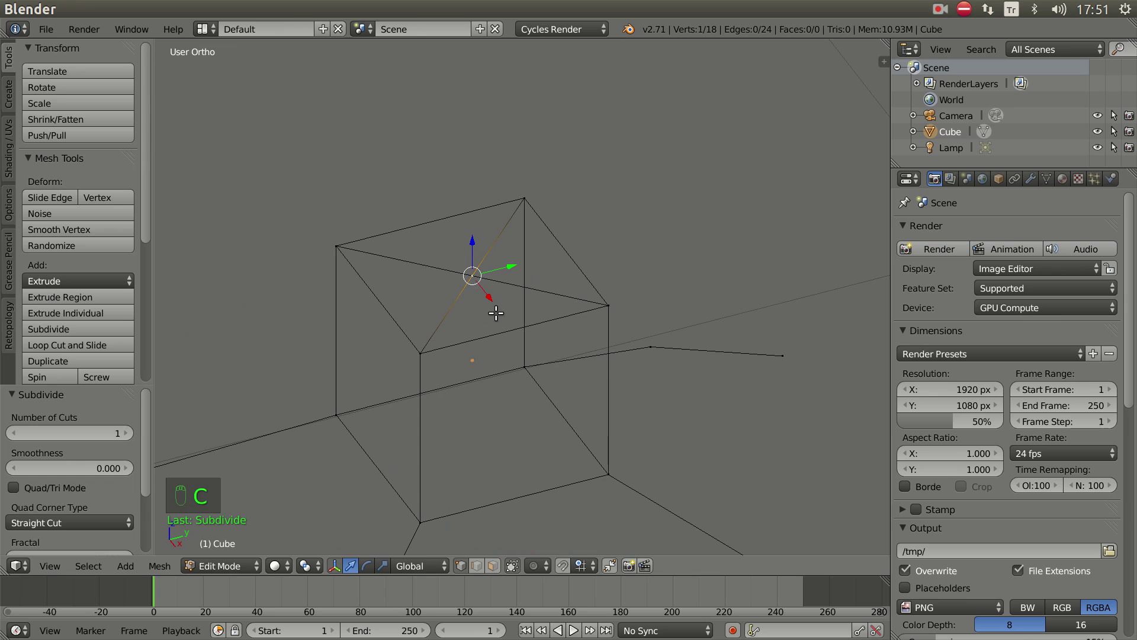
pyautogui.press('alt+m')
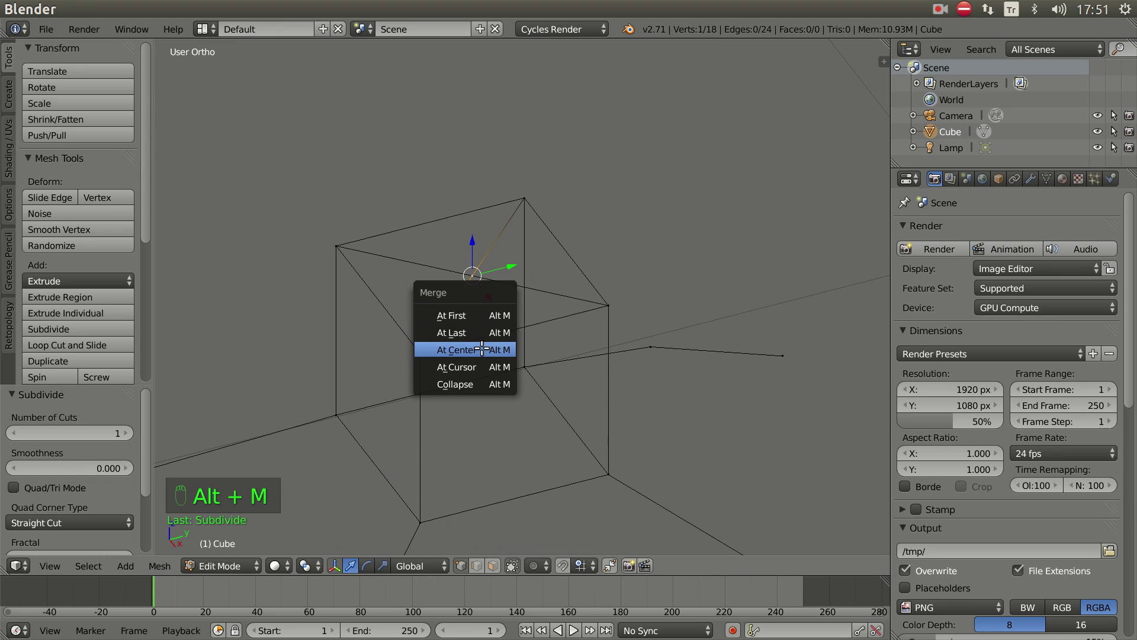
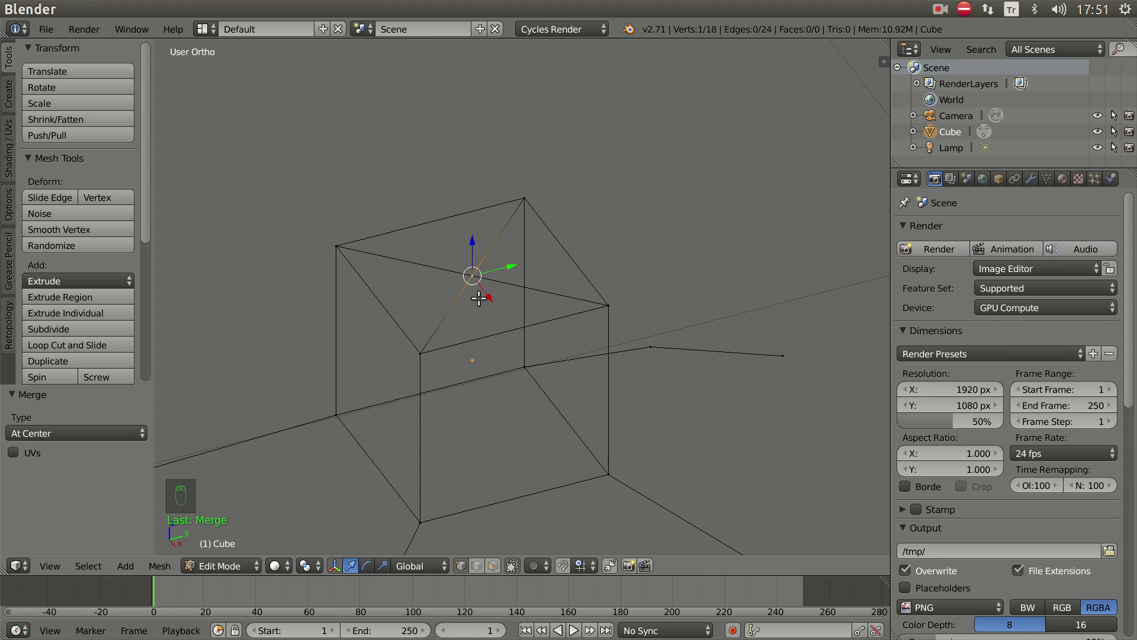
# - Brush-select the vertices near the top's centre and merge them into one vertex
pyautogui.press('z')
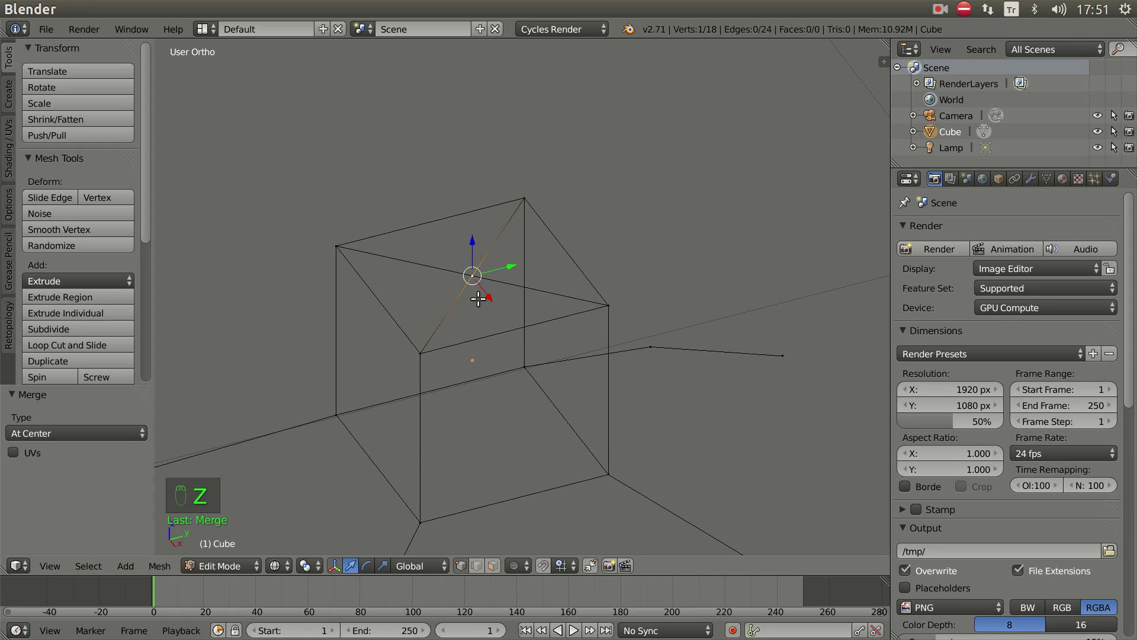
pyautogui.press('c')
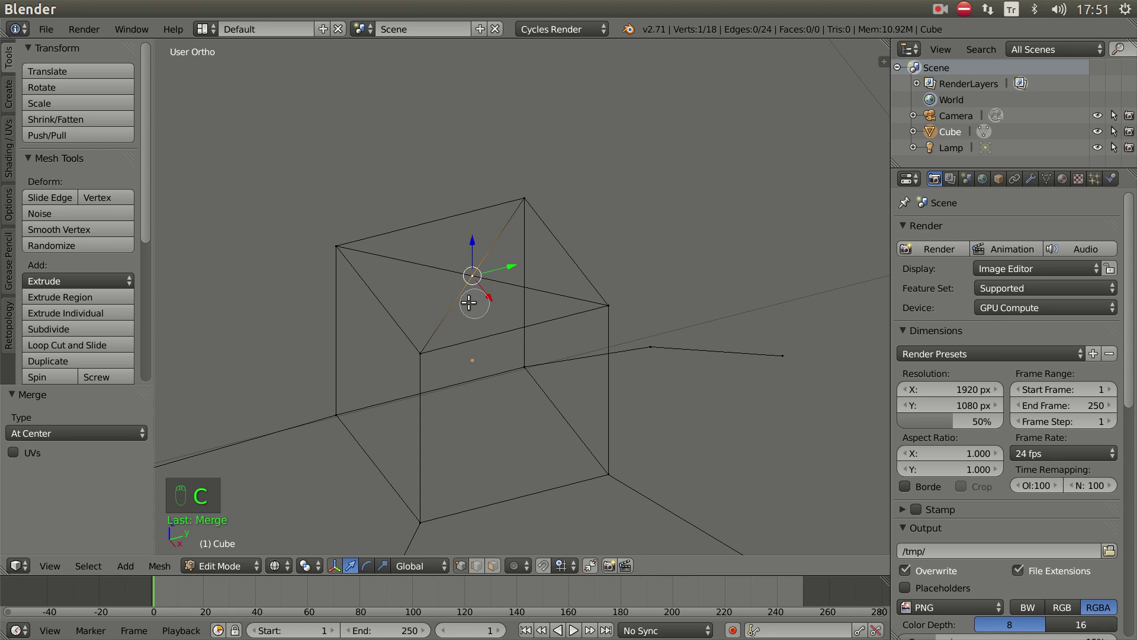
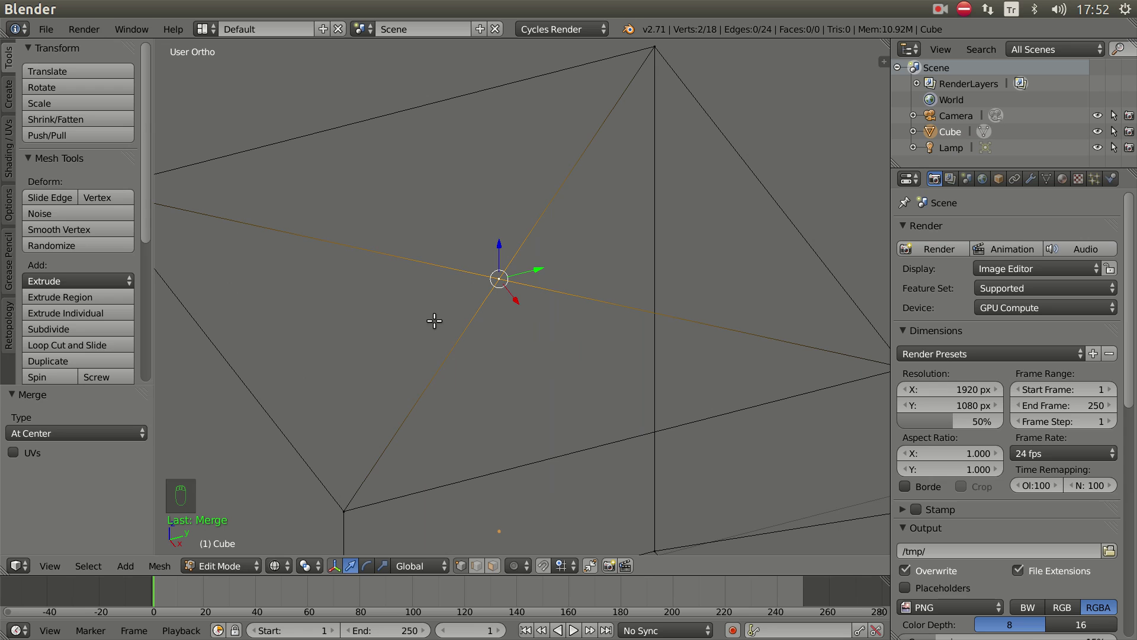
pyautogui.press('alt+m')
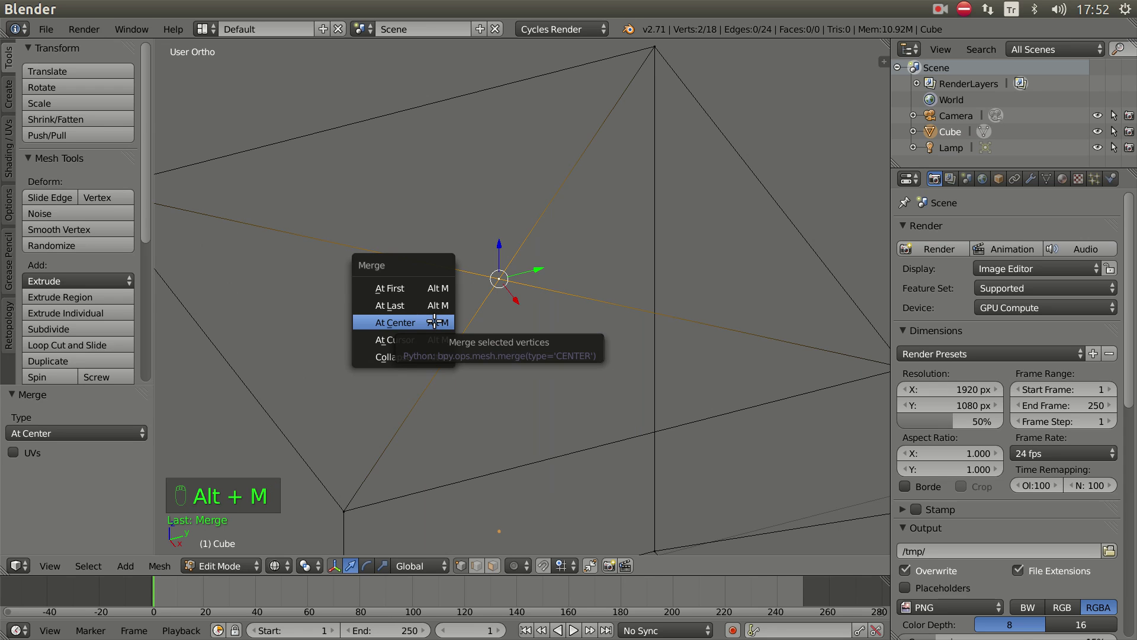
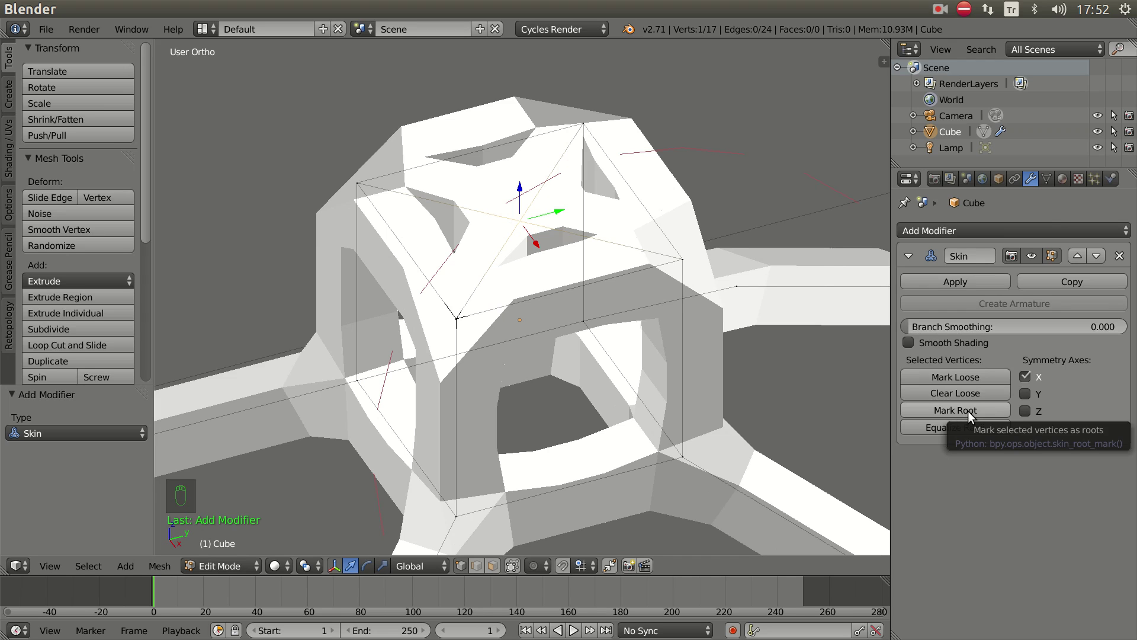
# - Mark the selected centre vertex as the Skin modifier's root
pyautogui.click(970, 413)
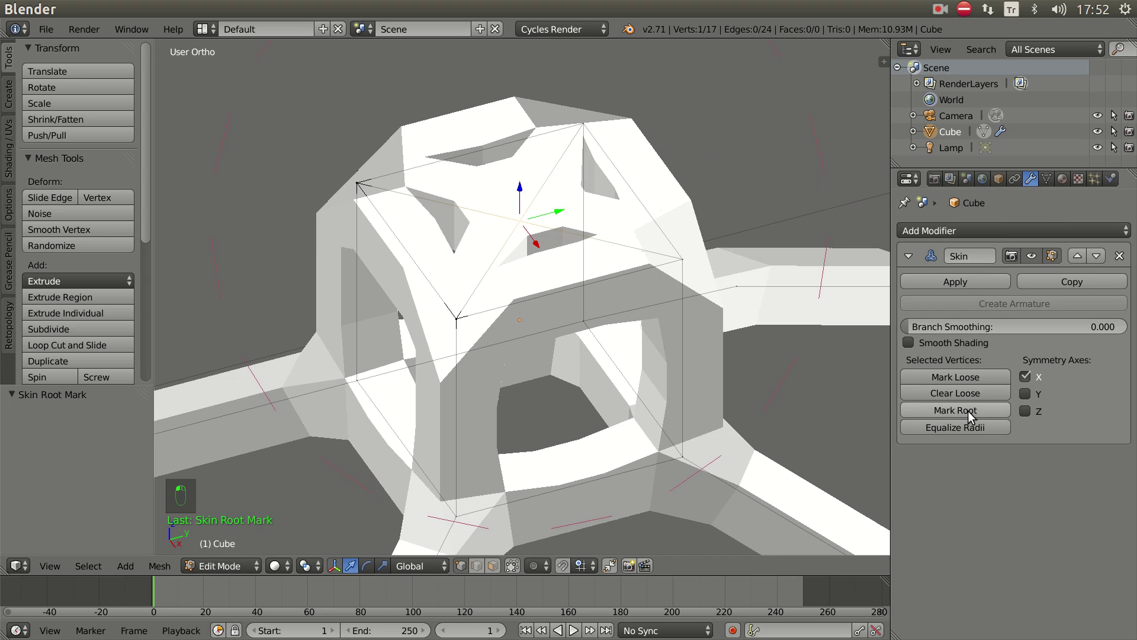
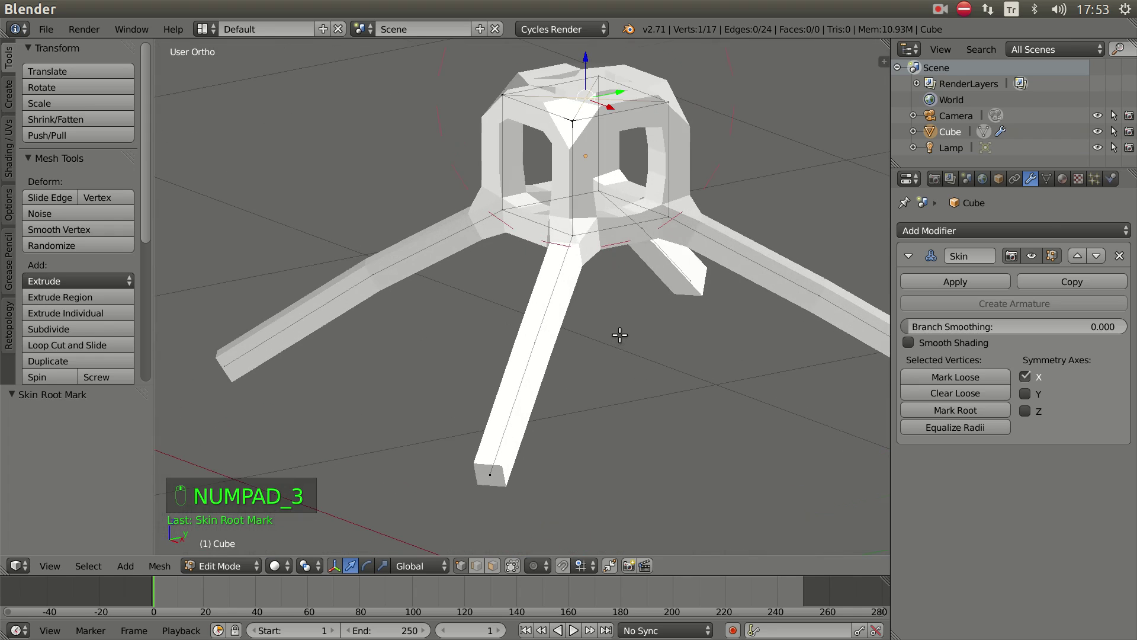
# - Leave Edit Mode, uncheck X symmetry on the Skin modifier and create an armature from it
pyautogui.press('Tab')
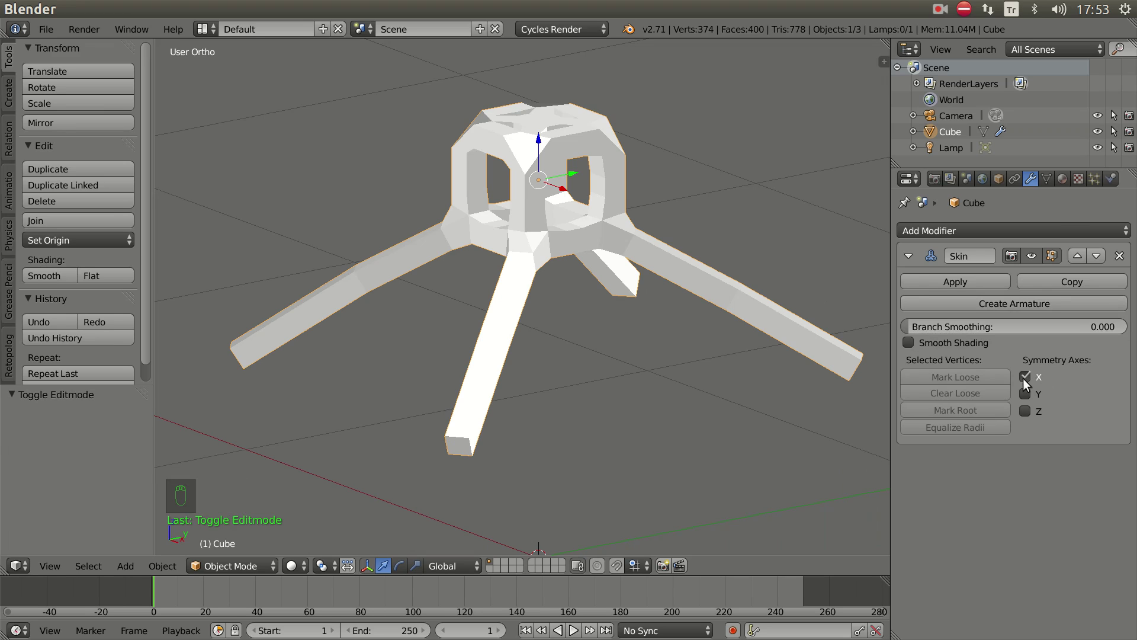
pyautogui.click(1027, 380)
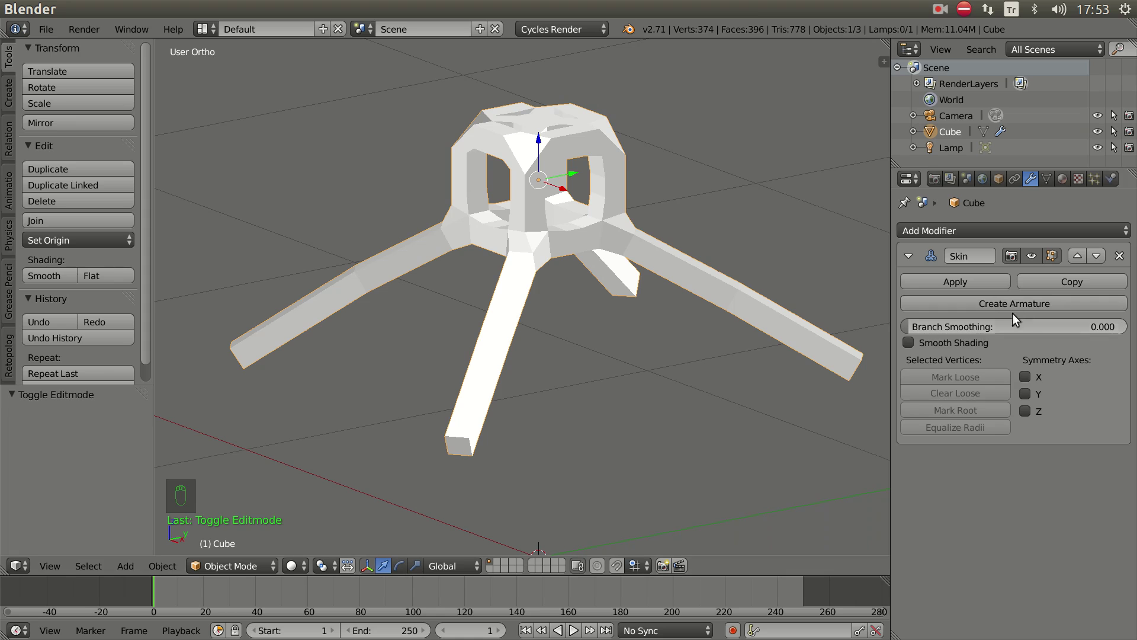
pyautogui.moveTo(650, 326); pyautogui.dragTo(413, 445)
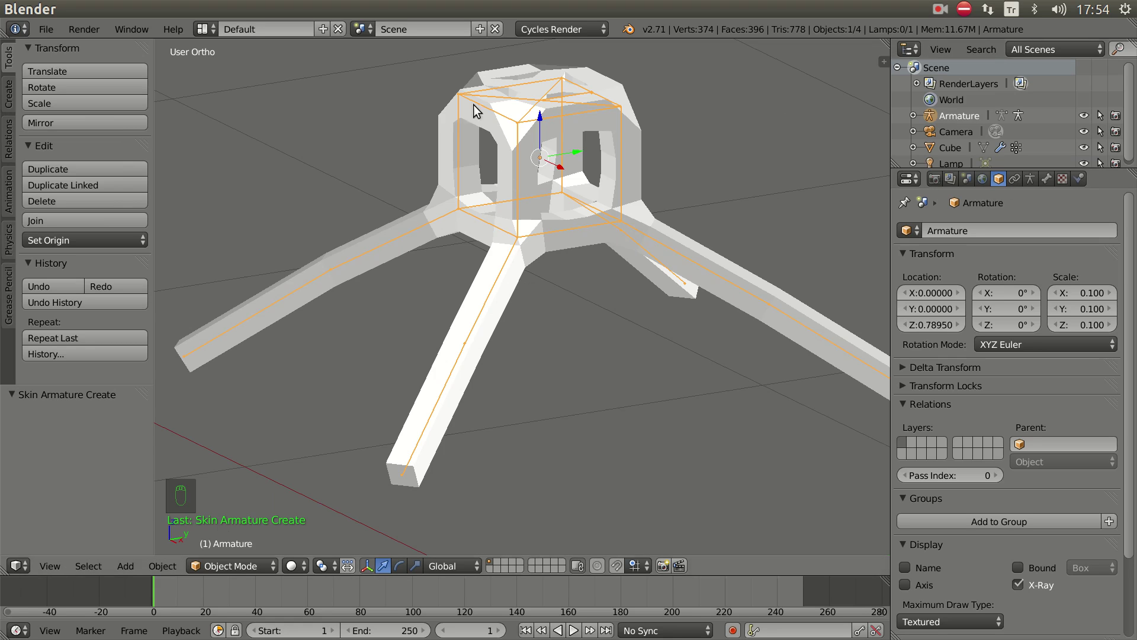
# - Set the armature's bone display to Octahedral and switch it into Pose Mode
pyautogui.click(1035, 185)
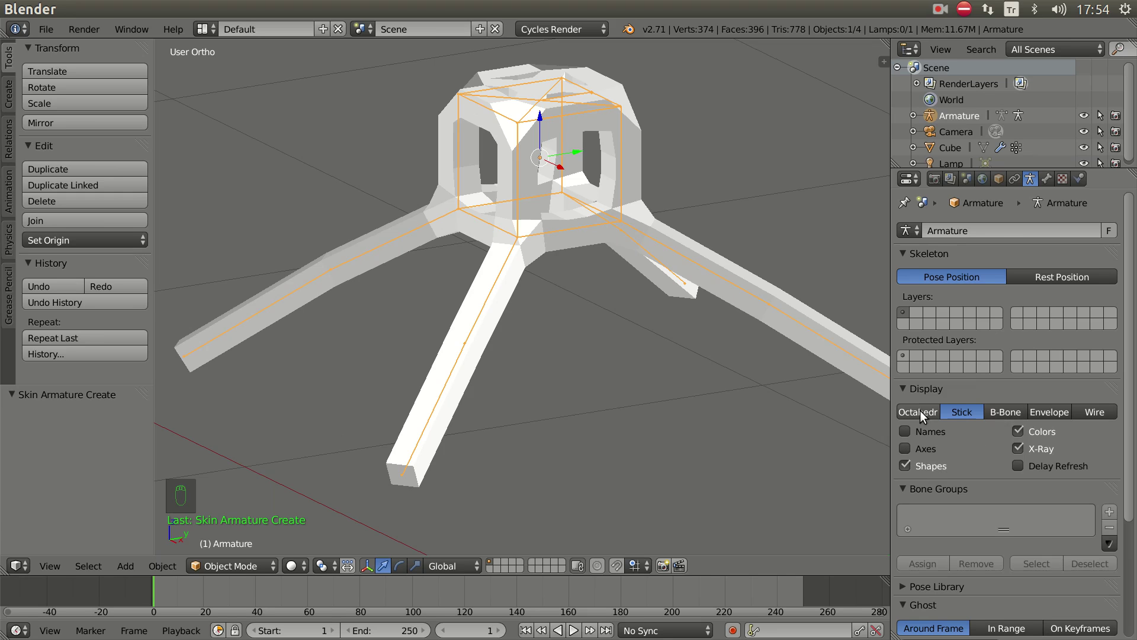
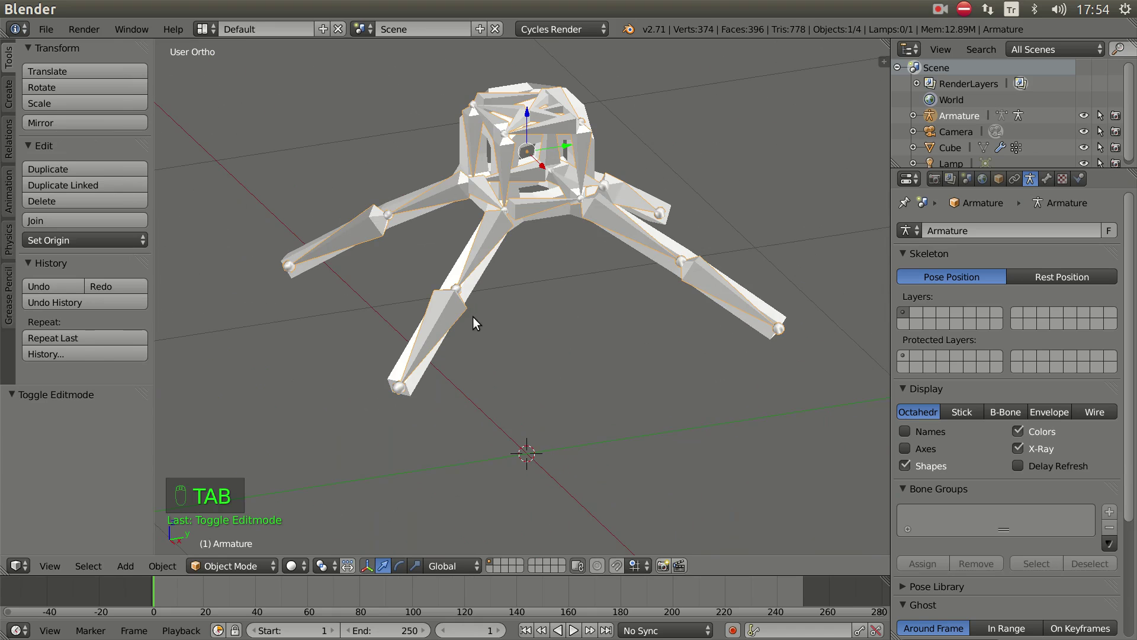
pyautogui.click(221, 568)
pyautogui.moveTo(512, 332); pyautogui.dragTo(551, 256)
pyautogui.rightClick(550, 256)
pyautogui.moveTo(625, 353); pyautogui.dragTo(482, 349)
pyautogui.press('r')
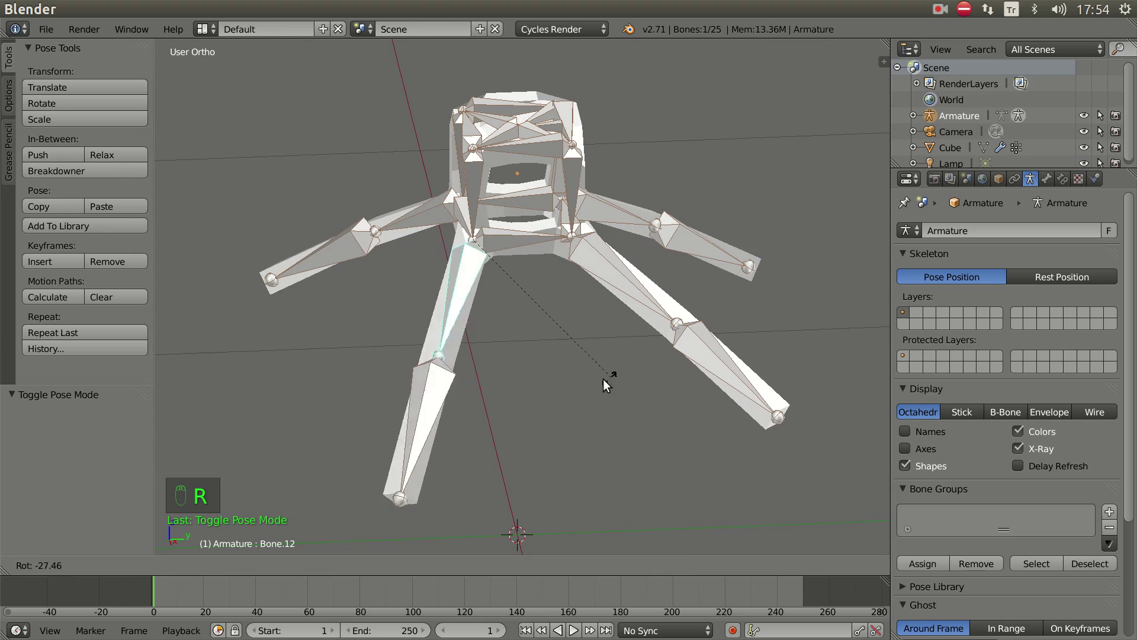
pyautogui.rightClick(367, 364)
pyautogui.press('r')
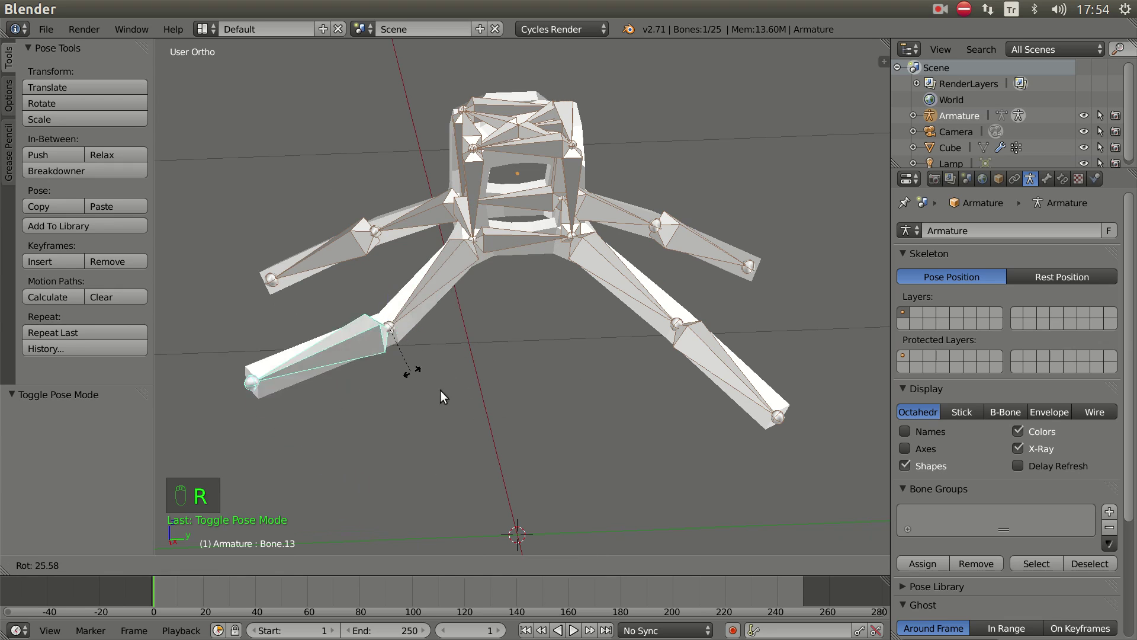
pyautogui.moveTo(486, 406); pyautogui.dragTo(488, 297)
pyautogui.rightClick(489, 296)
pyautogui.press('r')
pyautogui.moveTo(647, 383); pyautogui.dragTo(550, 376)
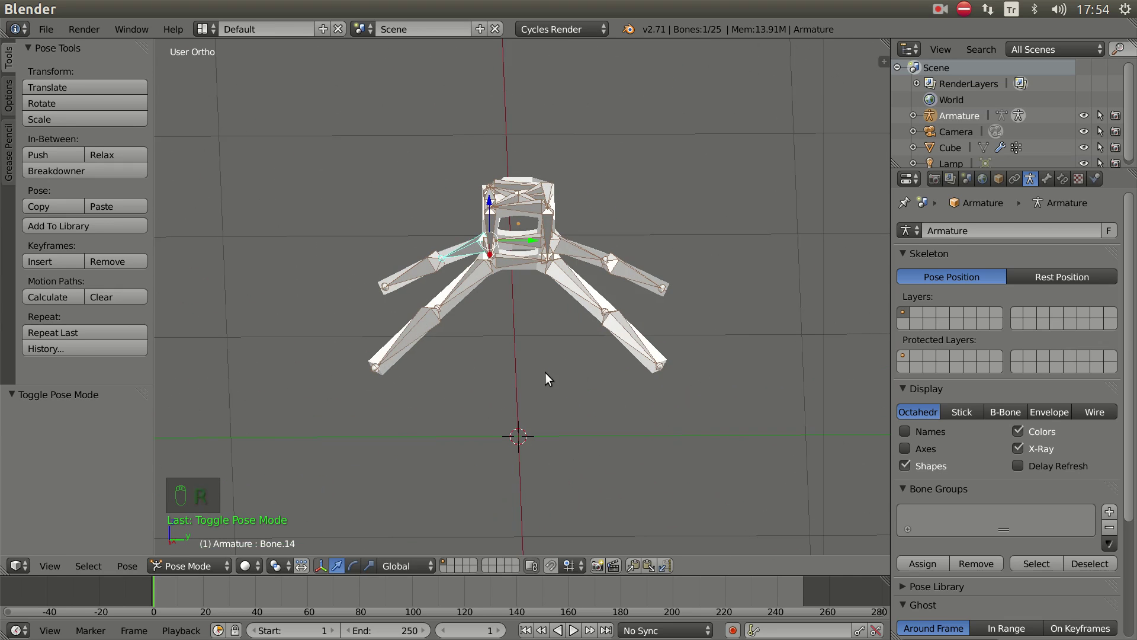
pyautogui.middleClick(550, 408)
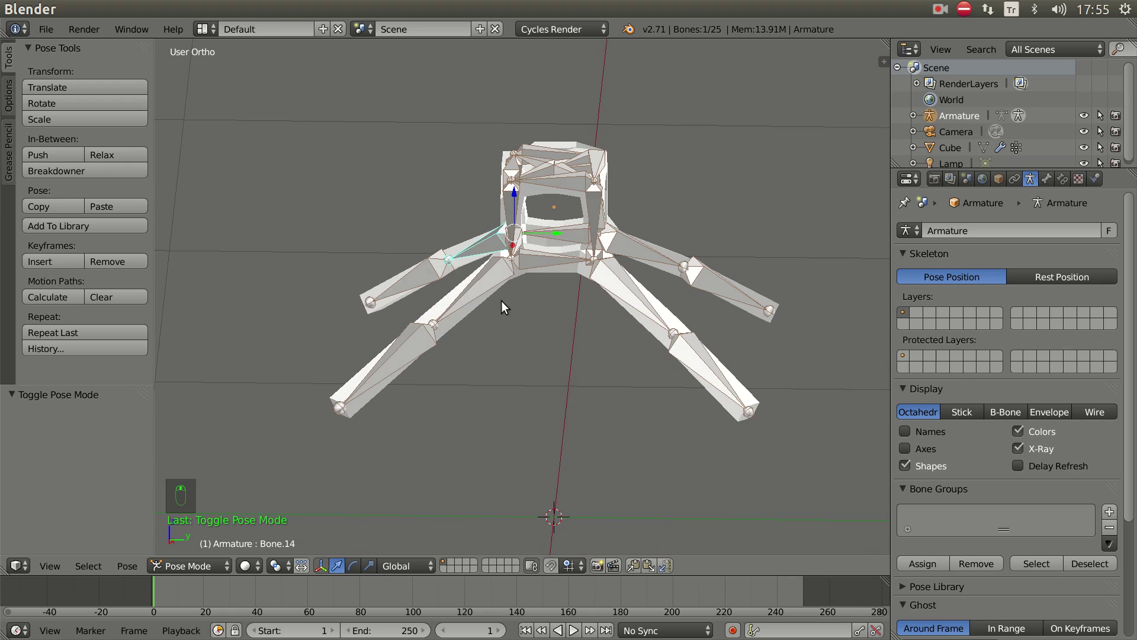
pyautogui.rightClick(493, 286)
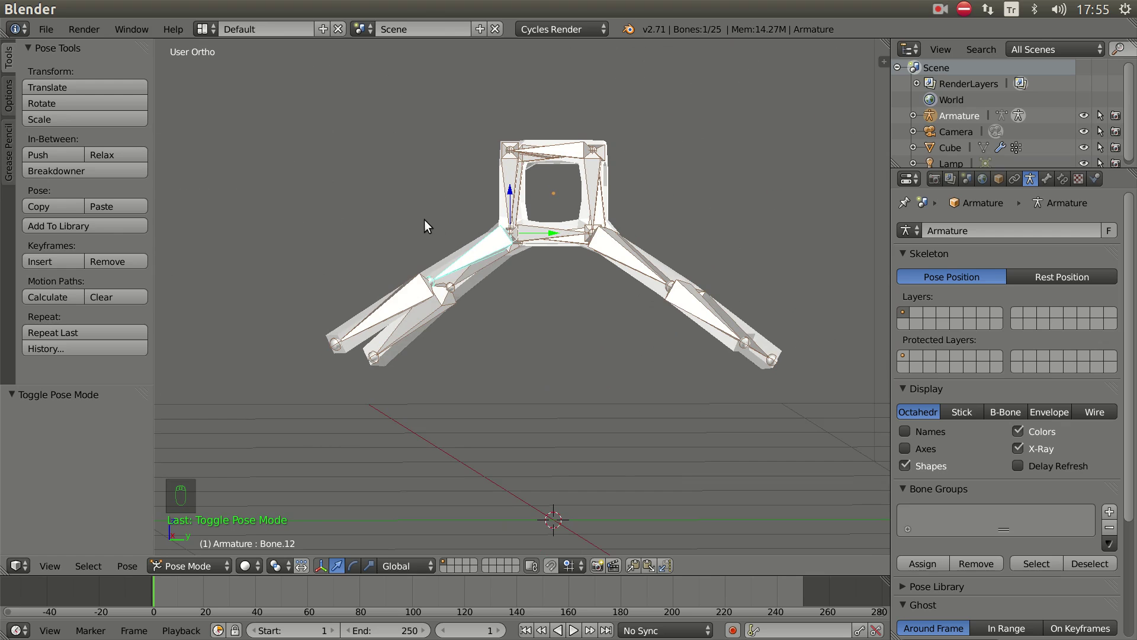
pyautogui.press('r')
pyautogui.rightClick(477, 345)
pyautogui.press('r')
pyautogui.rightClick(500, 270)
pyautogui.press('r')
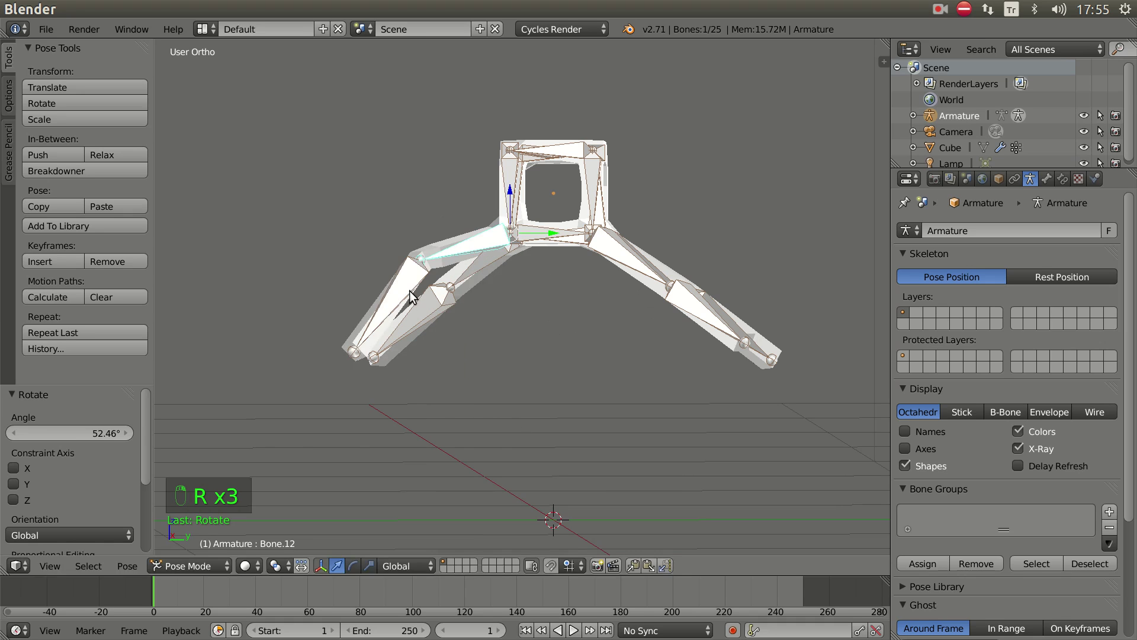
pyautogui.press('r')
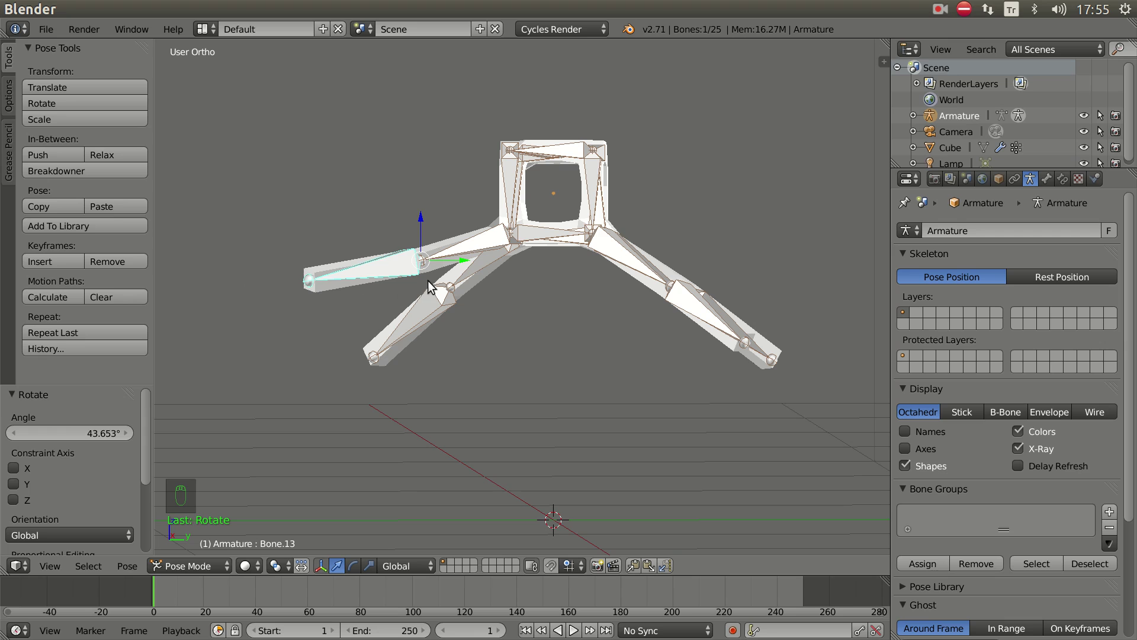
pyautogui.rightClick(473, 252)
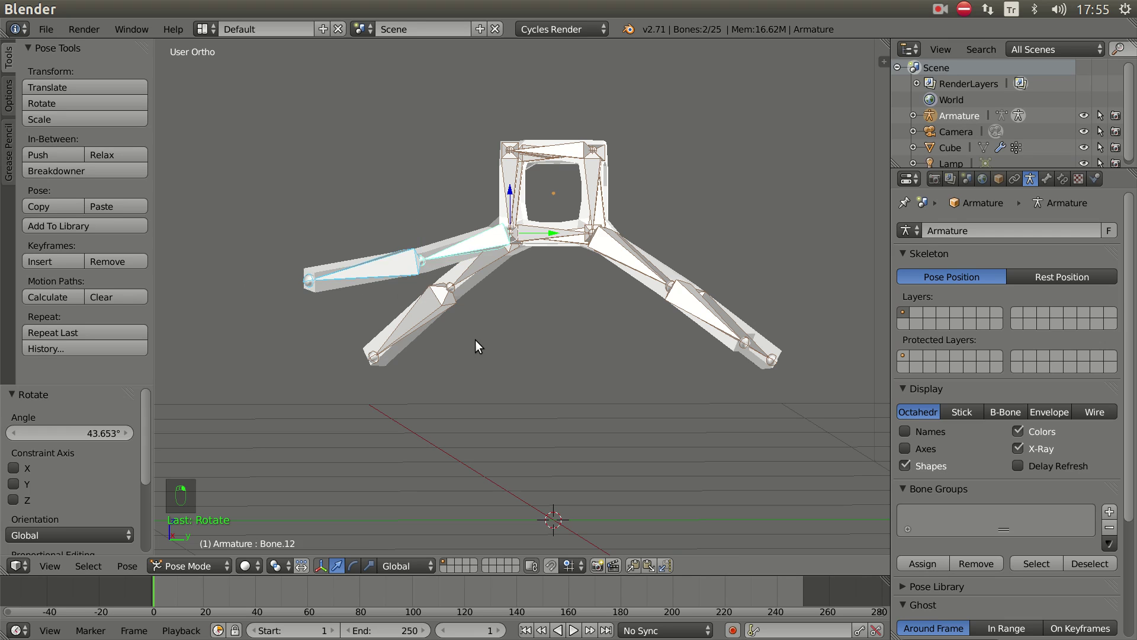
pyautogui.press('alt+g')
pyautogui.press('alt+r')
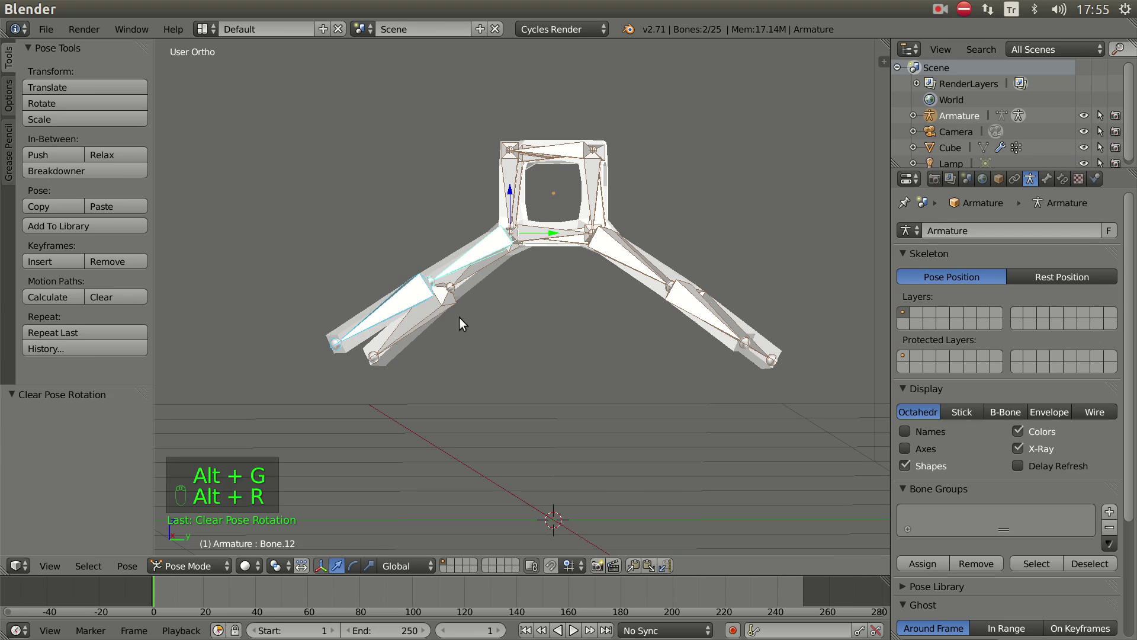
pyautogui.moveTo(466, 323); pyautogui.dragTo(432, 345)
# - Give the front leg's lower bone an Inverse Kinematics constraint with Chain Length 2
pyautogui.rightClick(432, 345)
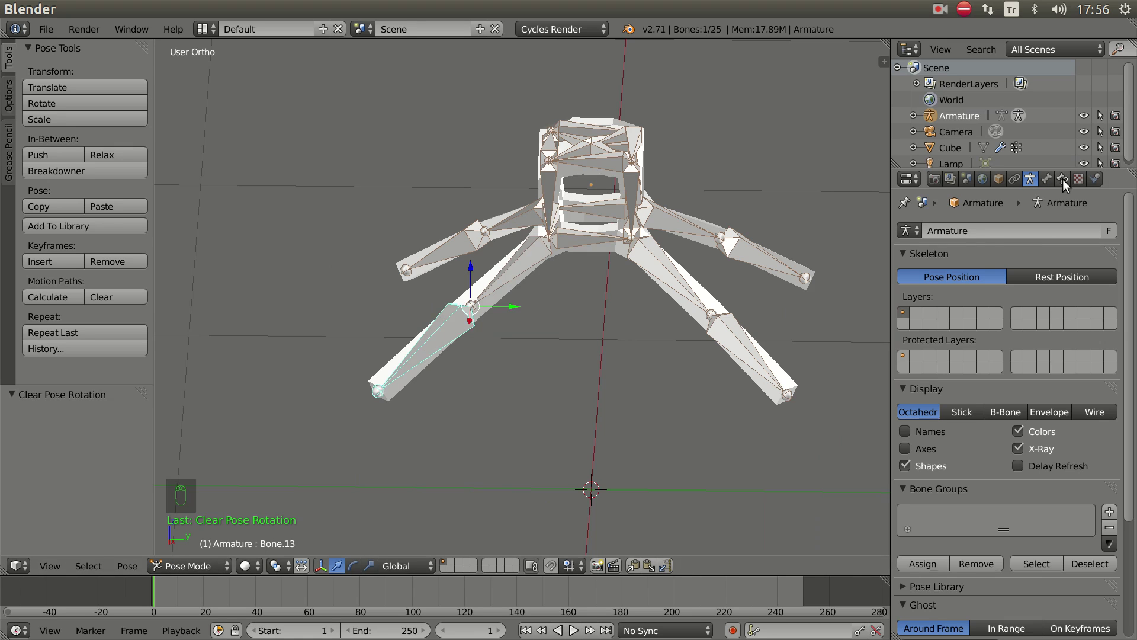
pyautogui.click(1067, 184)
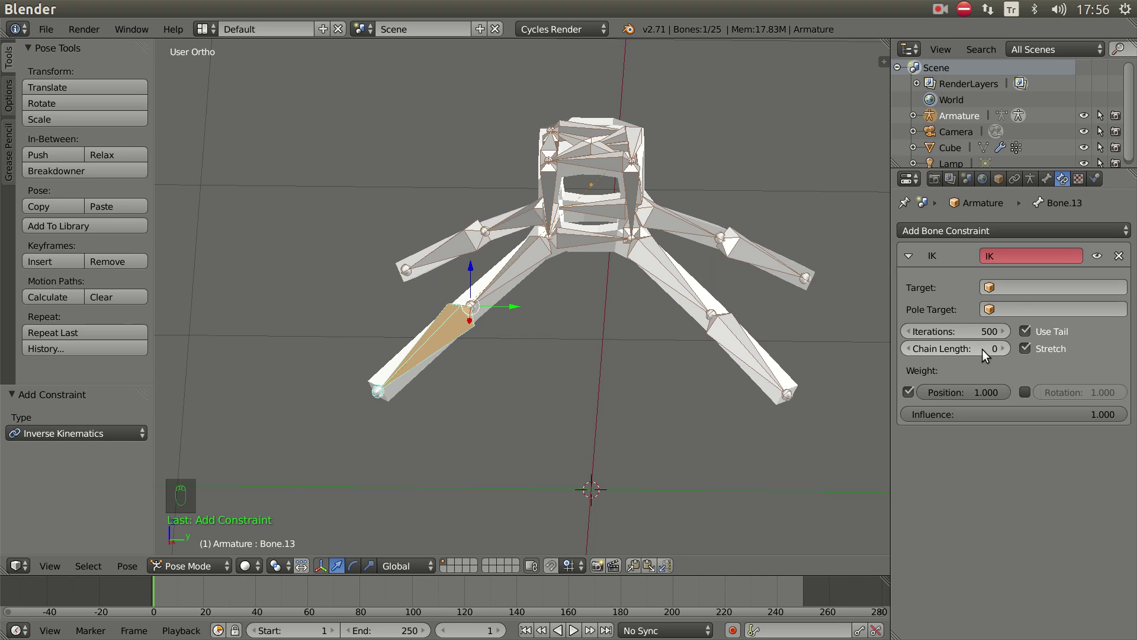
pyautogui.click(1007, 352)
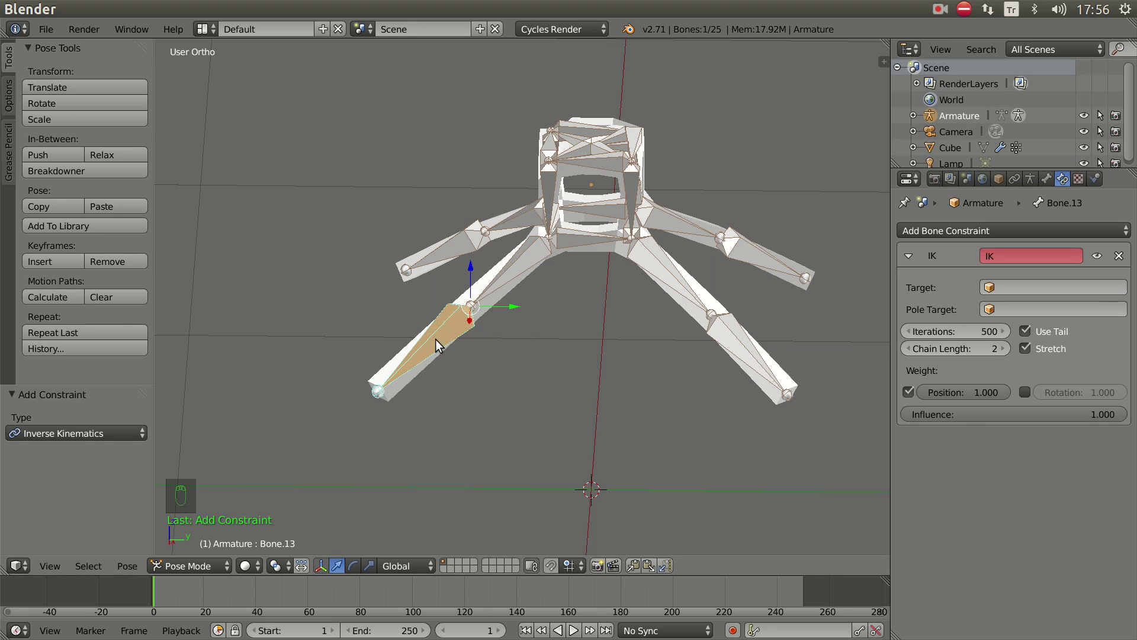
# - Move the leg tip to test how the IK chain bends the leg
pyautogui.moveTo(533, 264); pyautogui.dragTo(449, 396)
pyautogui.press('g')
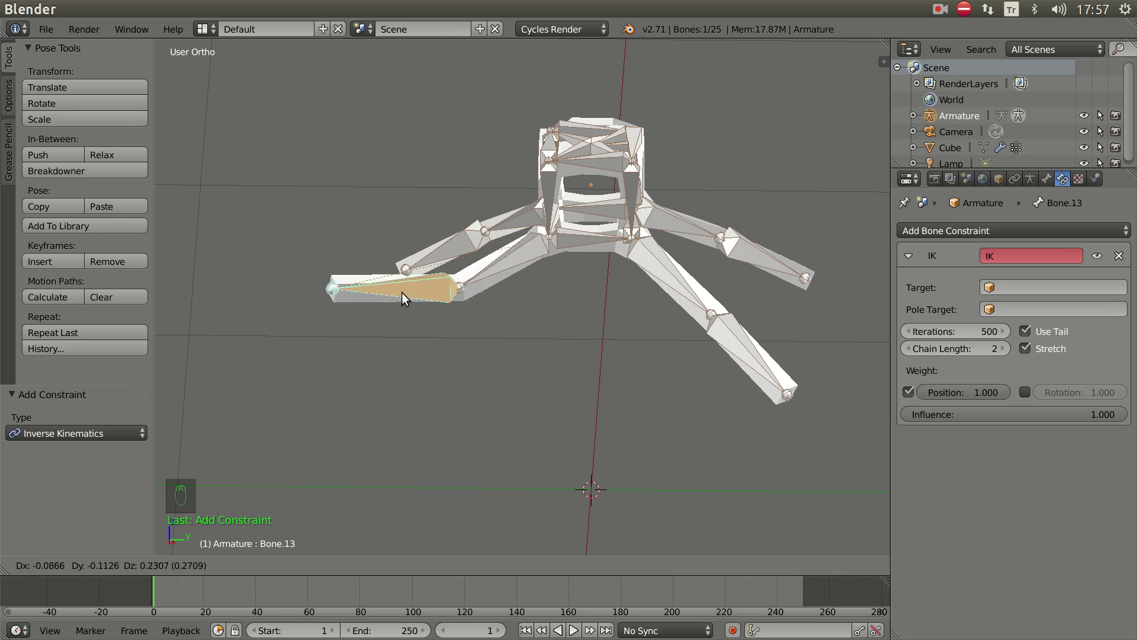
pyautogui.moveTo(559, 375); pyautogui.dragTo(526, 329)
# - Extrude a new tip bone, Bone.014, from the front leg in Edit Mode and return to Pose Mode
pyautogui.press('g')
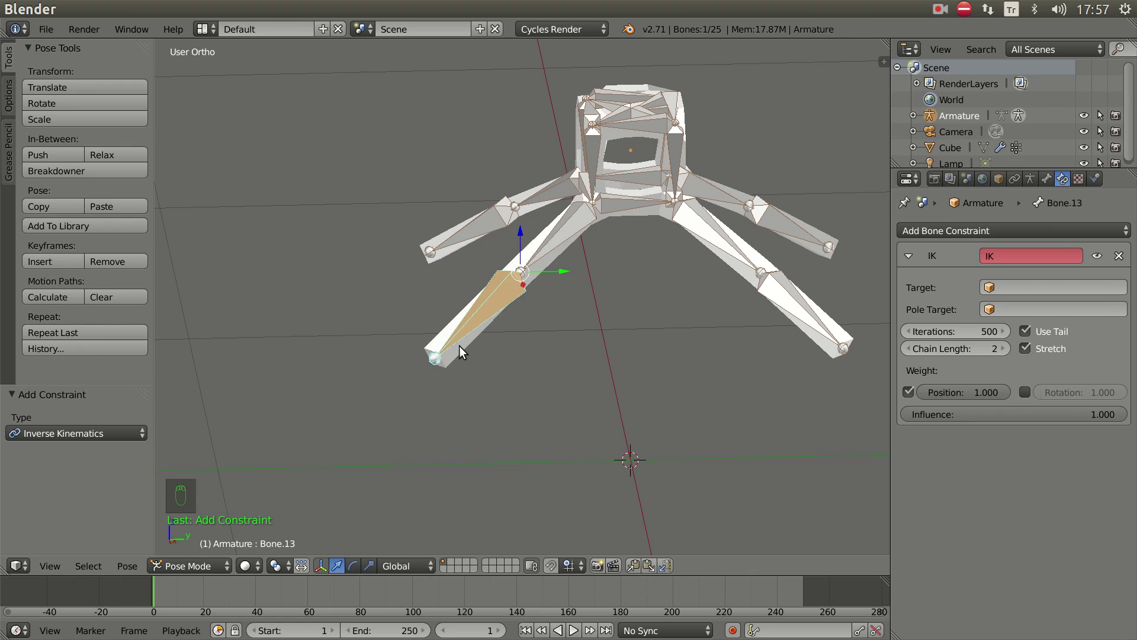
pyautogui.press('Tab')
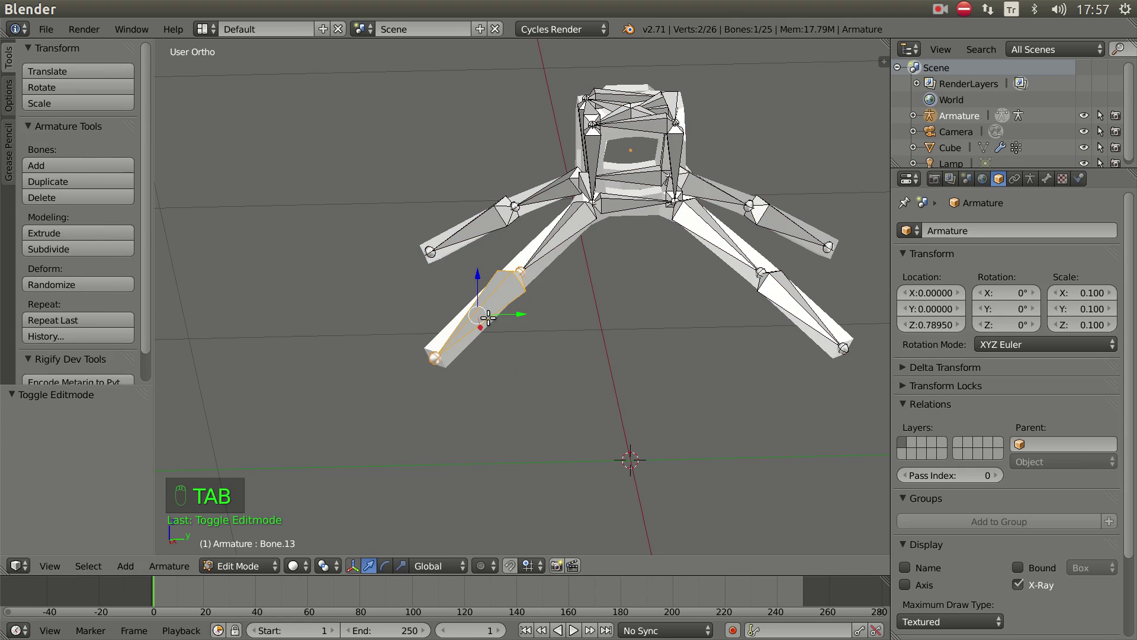
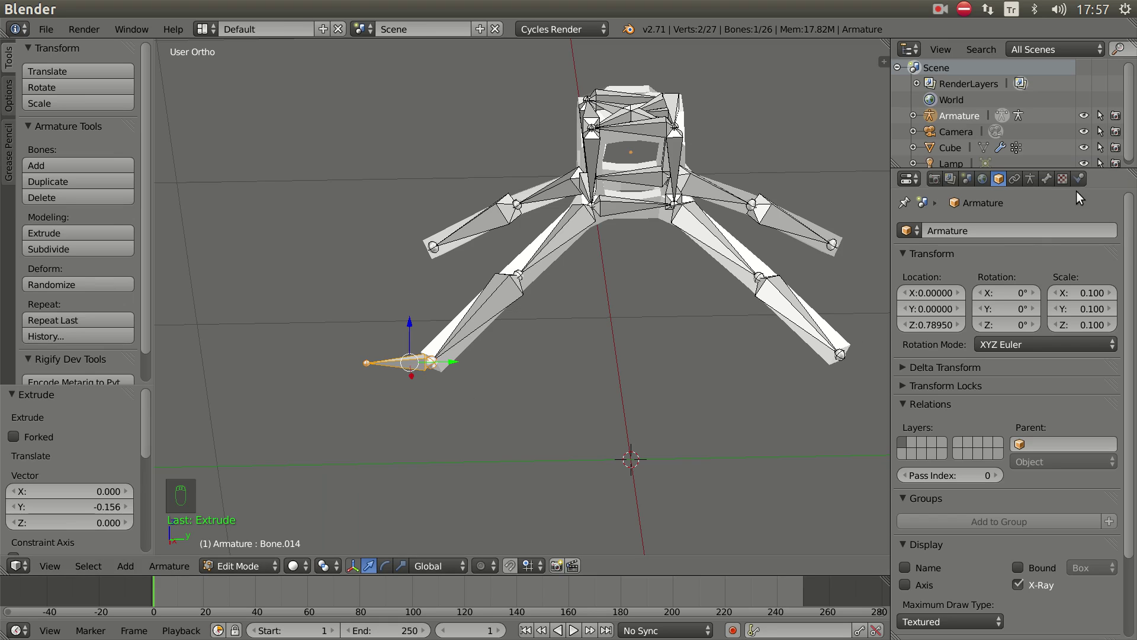
pyautogui.click(1051, 181)
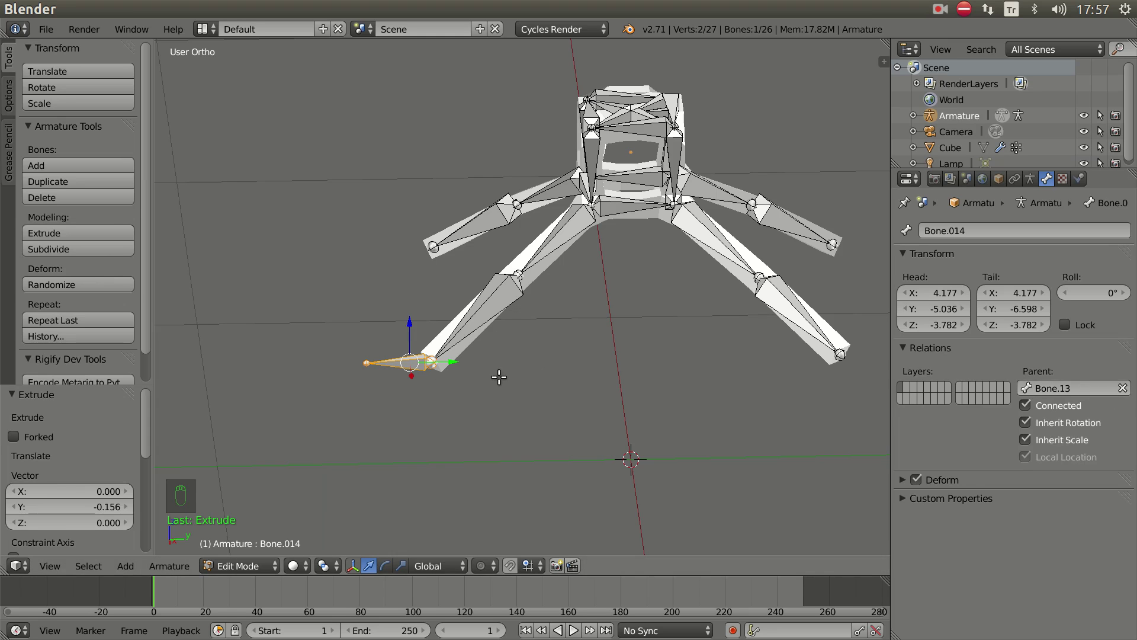
pyautogui.press('g')
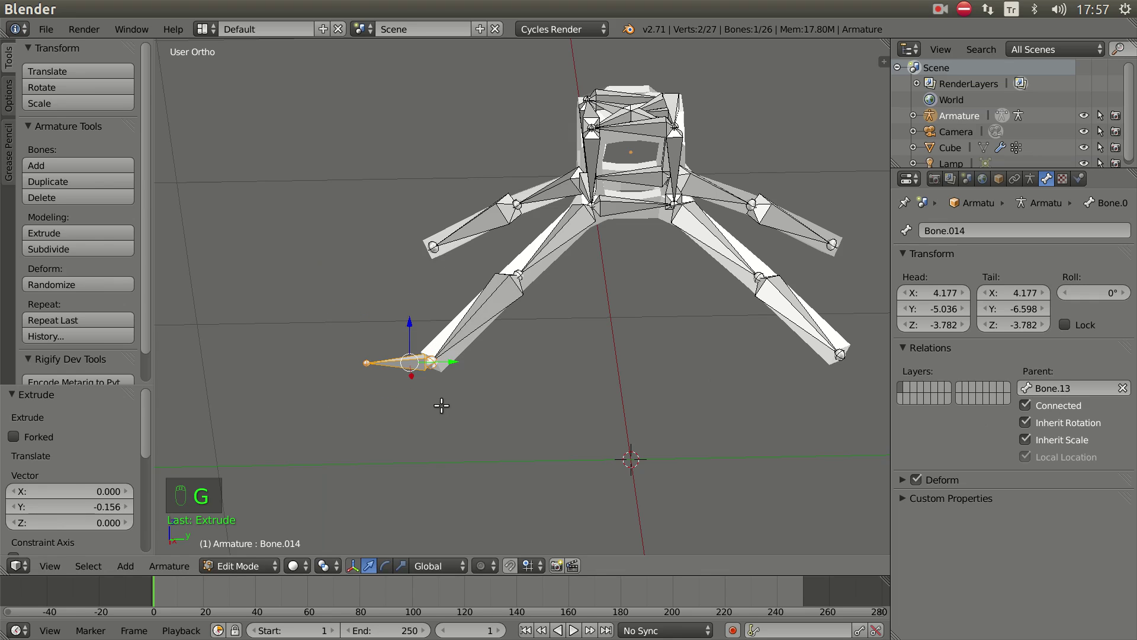
pyautogui.press('Tab')
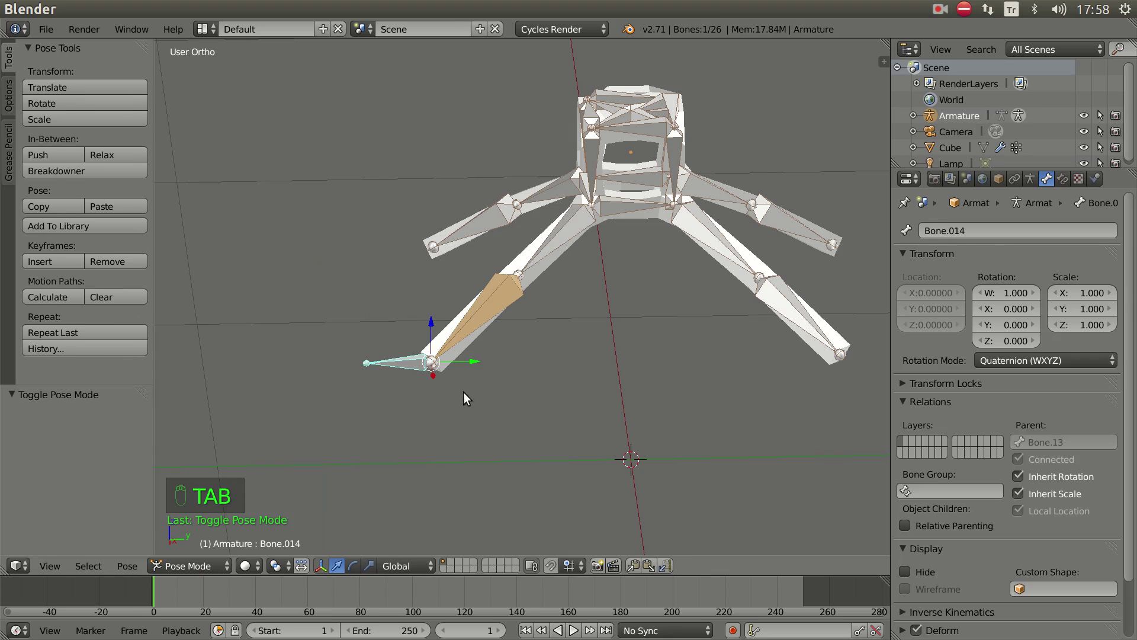
# - Clear the new foot bone's parent so it is detached from the leg
pyautogui.press('g')
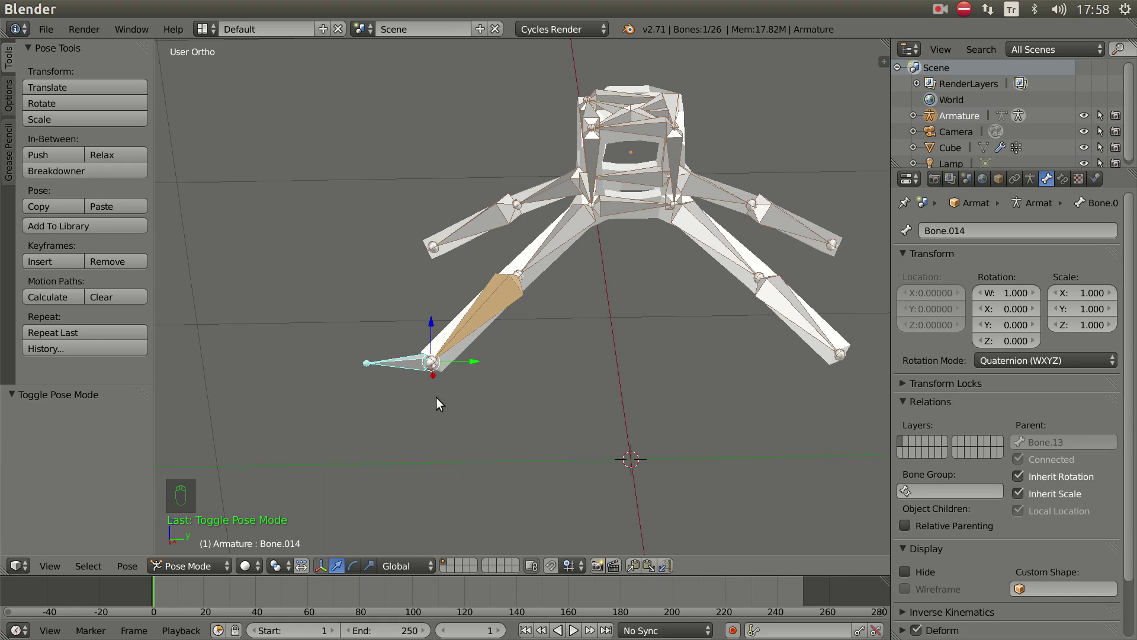
pyautogui.press('g')
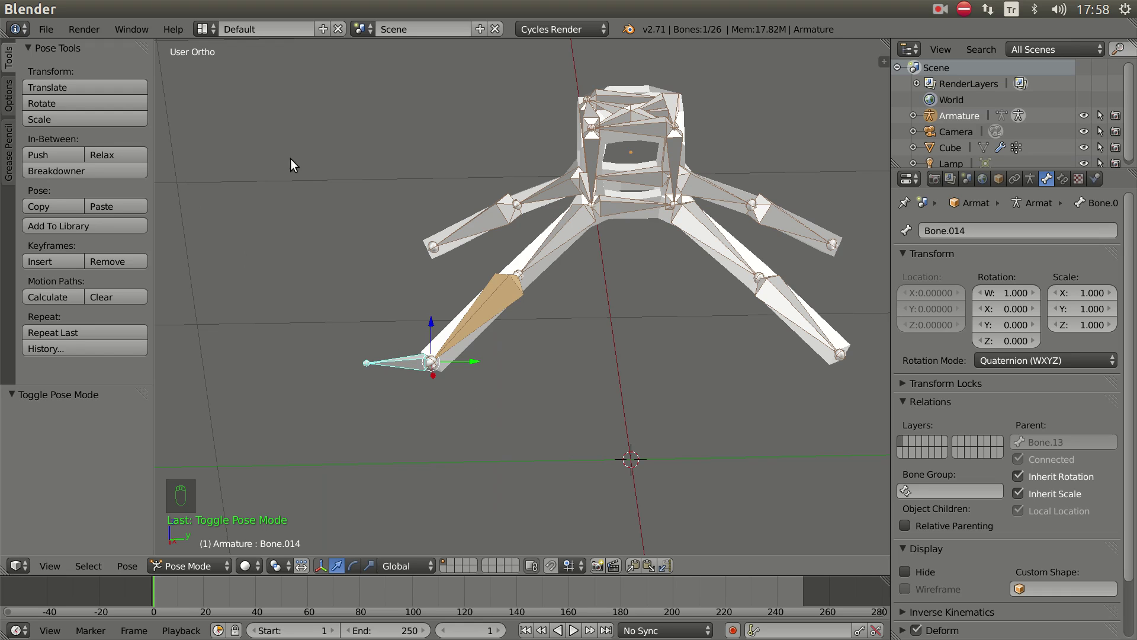
pyautogui.press('Tab')
pyautogui.click(1127, 391)
# - Back in Pose Mode, rename Bone.014 to on_IK.L in the Bone properties
pyautogui.press('Tab')
pyautogui.press('g')
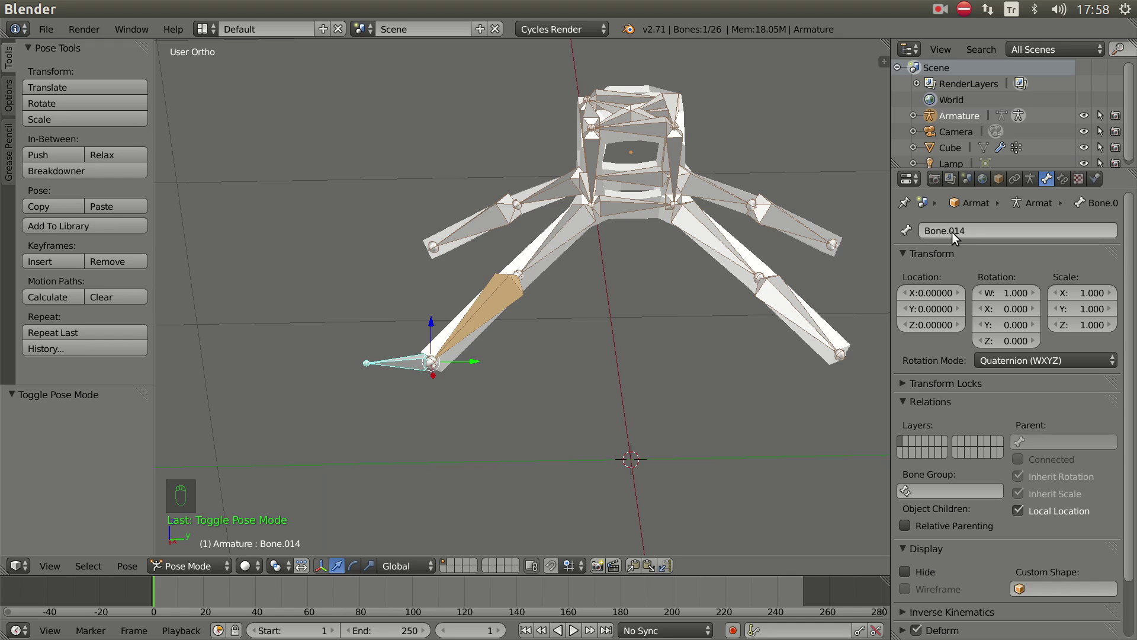
pyautogui.click(962, 234)
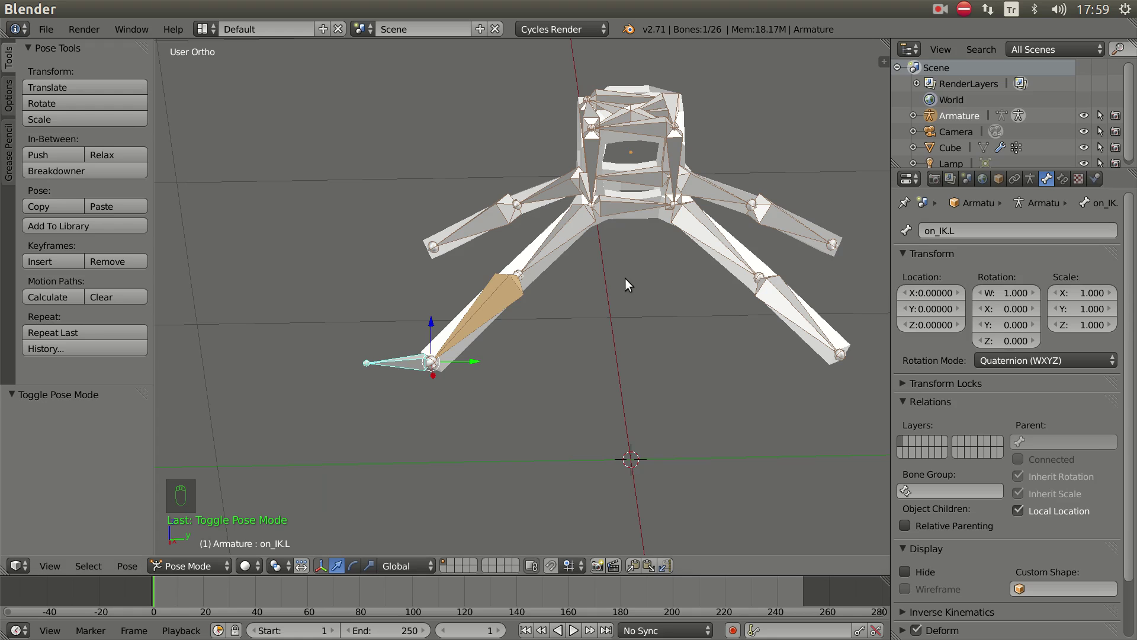
# - Orbit around the spider and zoom in close on the front leg
pyautogui.press('d')
pyautogui.press('d')
pyautogui.press('d')
pyautogui.press('d')
pyautogui.moveTo(598, 256); pyautogui.dragTo(666, 313)
pyautogui.press('d')
pyautogui.press('d')
pyautogui.press('d')
pyautogui.click(661, 308)
pyautogui.press('d')
pyautogui.press('d')
pyautogui.press('d')
pyautogui.moveTo(576, 114); pyautogui.dragTo(645, 365)
pyautogui.press('d')
pyautogui.press('n')
pyautogui.middleClick(796, 171)
pyautogui.moveTo(790, 186); pyautogui.dragTo(583, 302)
pyautogui.press('n')
# - Target the front leg's IK constraint at Armature bone on_IK.L and move on_IK.L to test the bend
pyautogui.rightClick(504, 297)
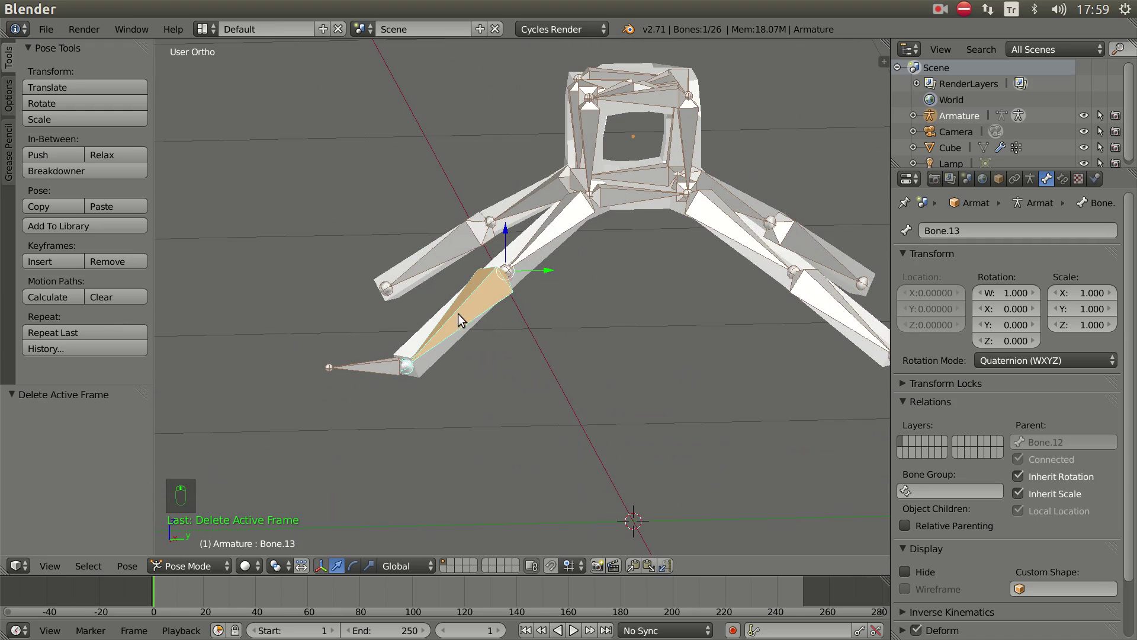
pyautogui.press('g')
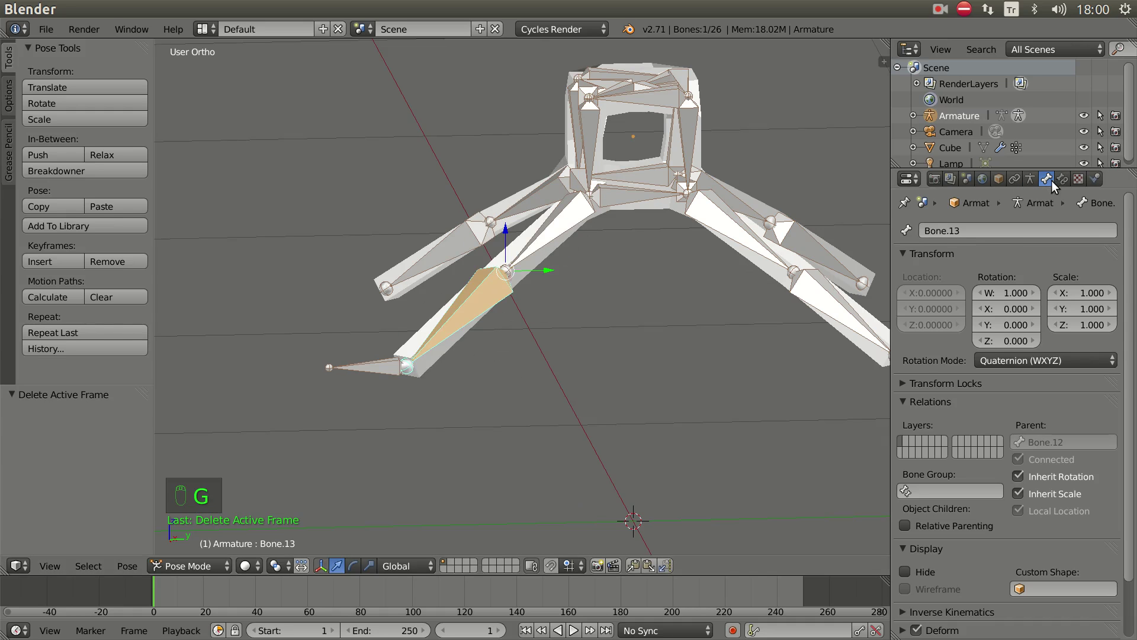
pyautogui.click(1066, 184)
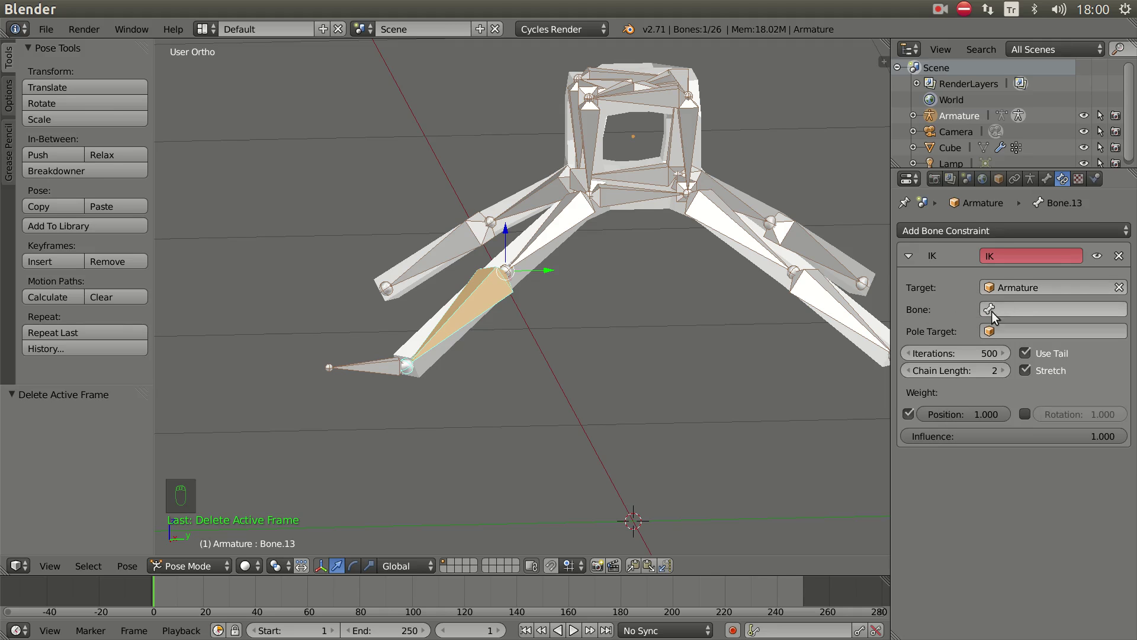
pyautogui.click(1032, 311)
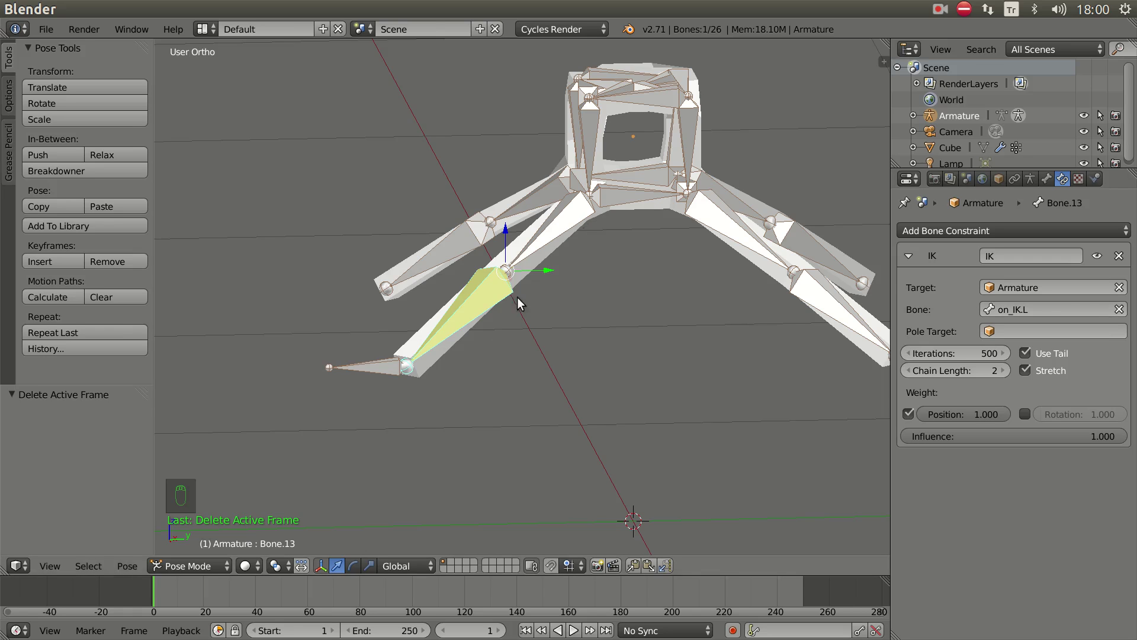
pyautogui.rightClick(403, 362)
pyautogui.press('g')
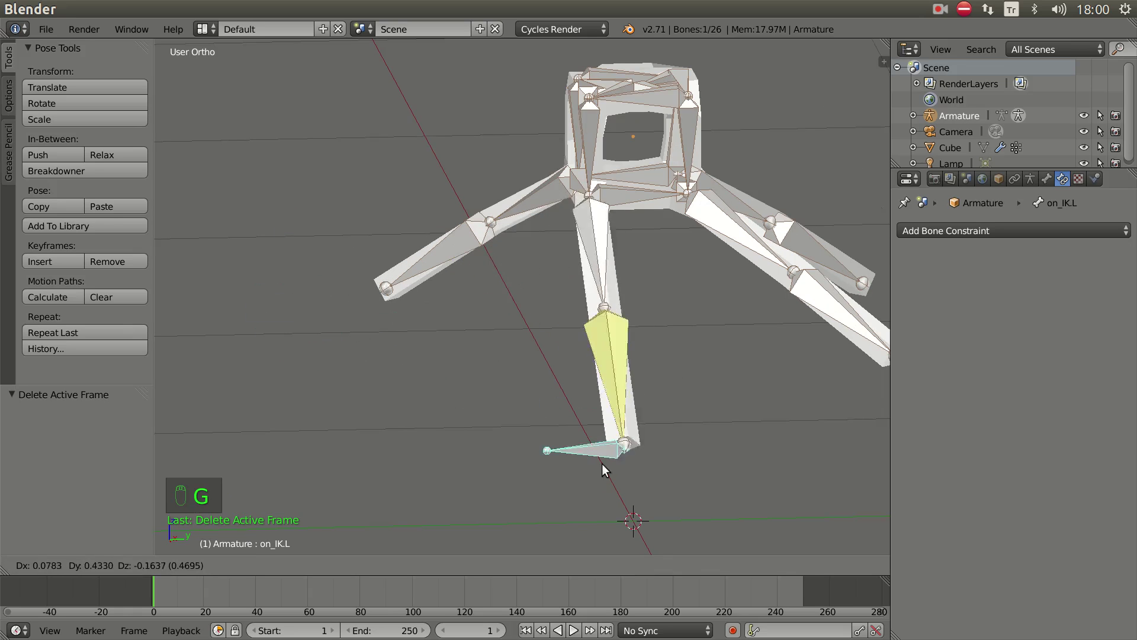
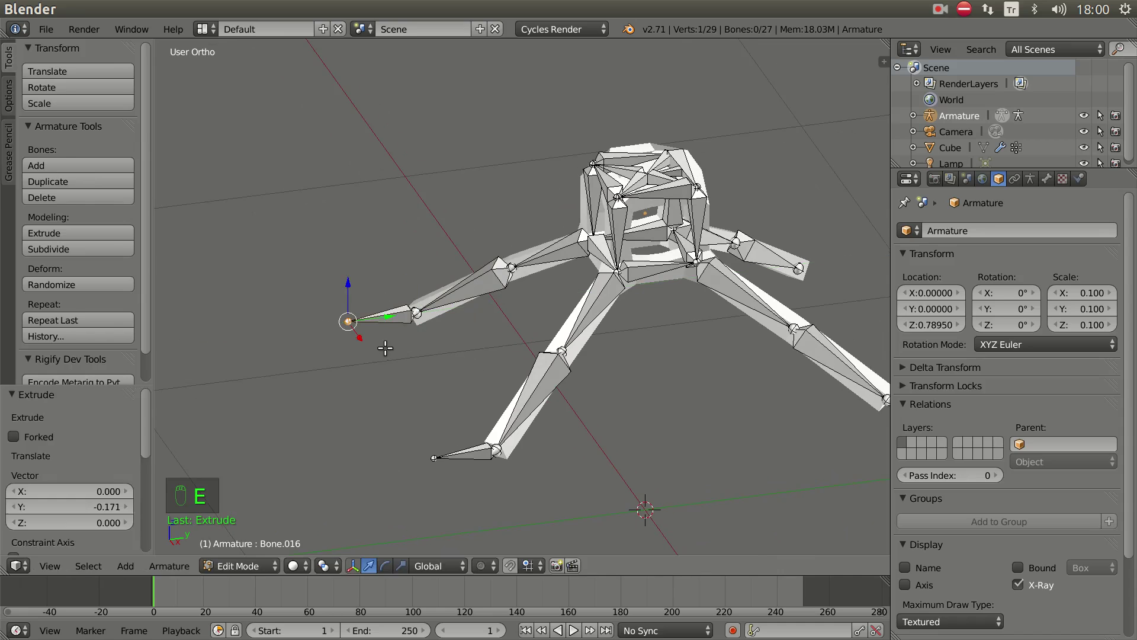
# - Clear the parent of the new on_IK.R tip bone, then select the left leg's end bone for posing
pyautogui.press('Tab')
pyautogui.rightClick(396, 324)
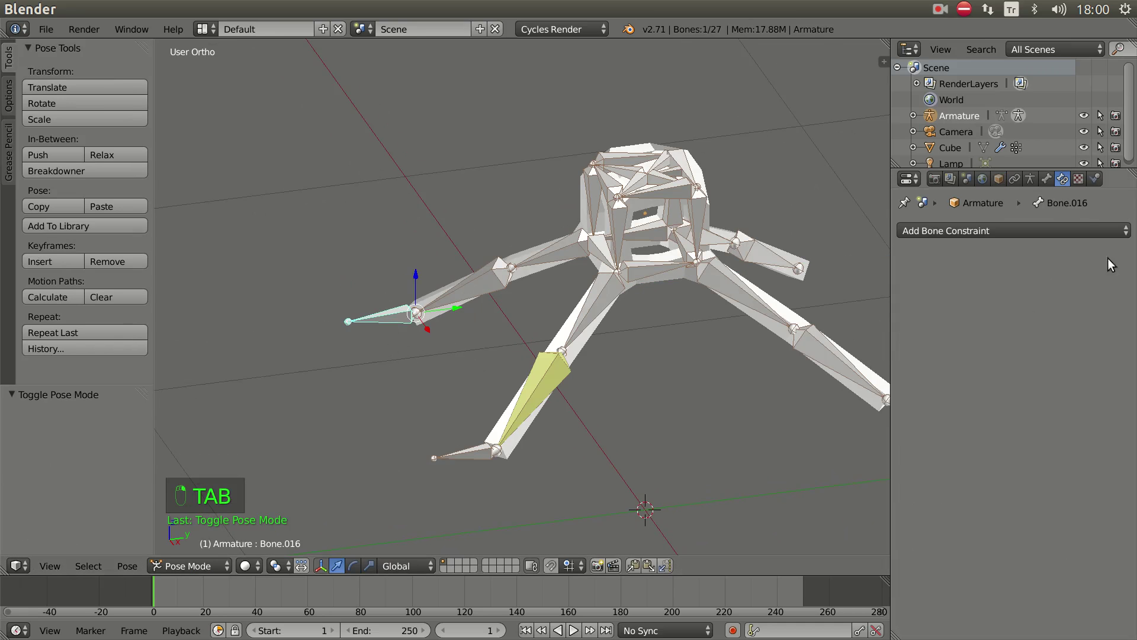
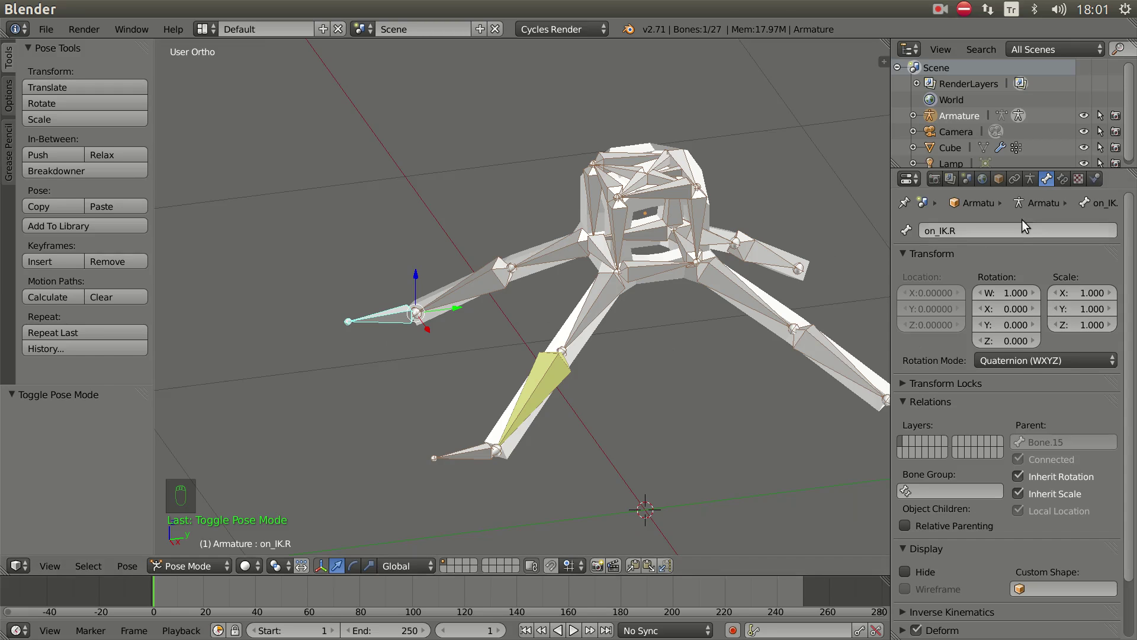
pyautogui.press('Tab')
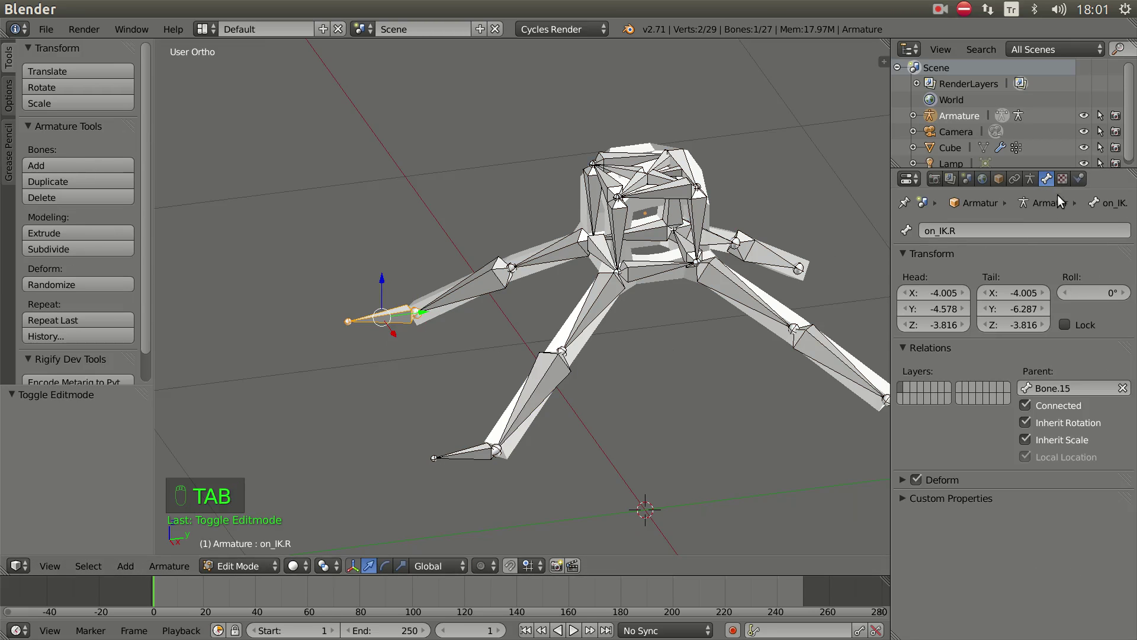
pyautogui.click(1127, 392)
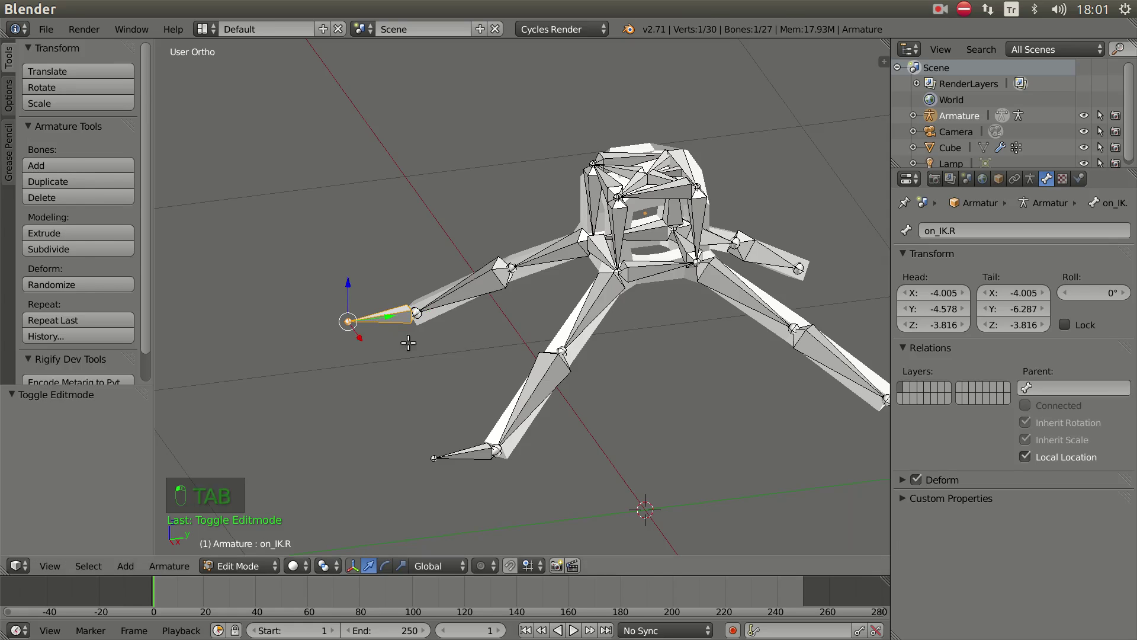
pyautogui.press('Tab')
pyautogui.rightClick(483, 291)
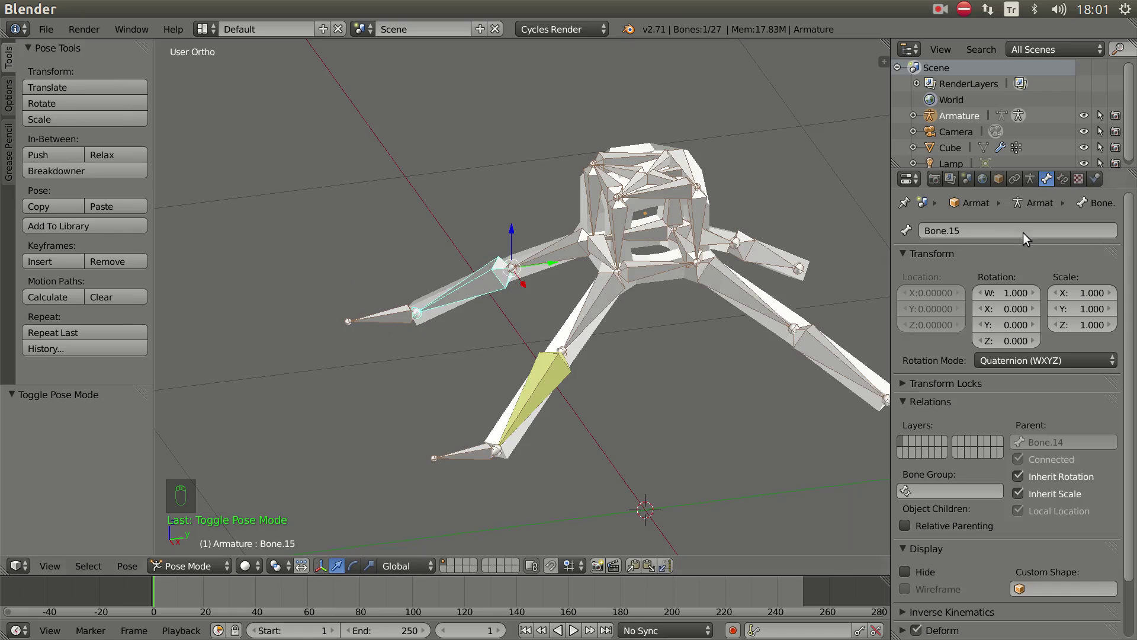
# - Give Bone.15 a two-bone IK constraint targeting on_IK.R and pull the controller to bend the leg
pyautogui.moveTo(1067, 183); pyautogui.dragTo(1002, 282)
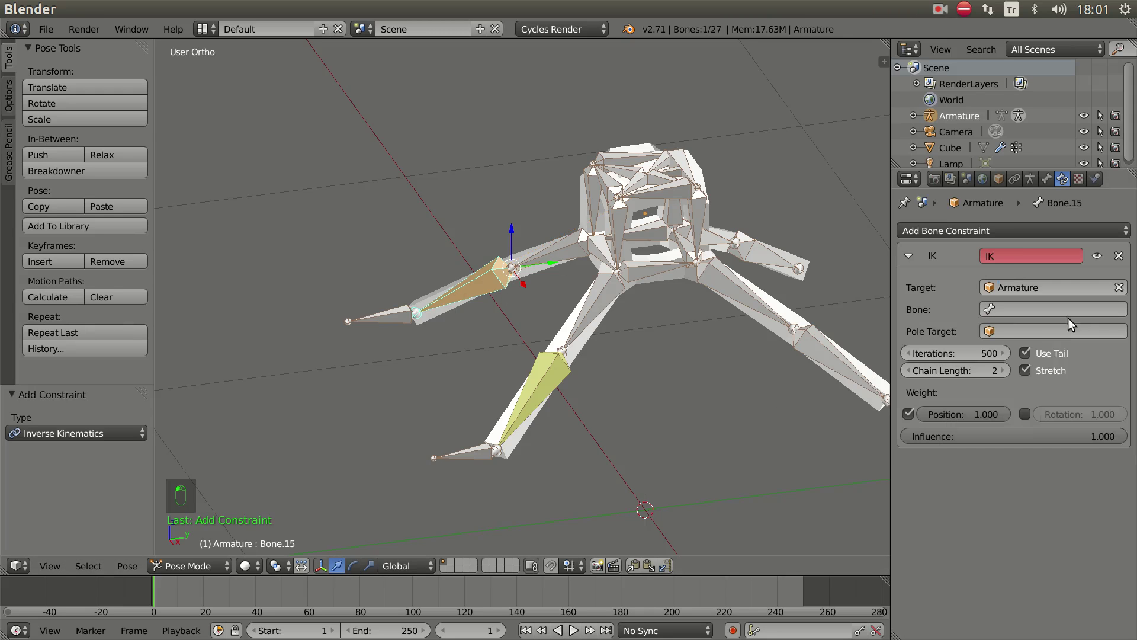
pyautogui.click(1071, 313)
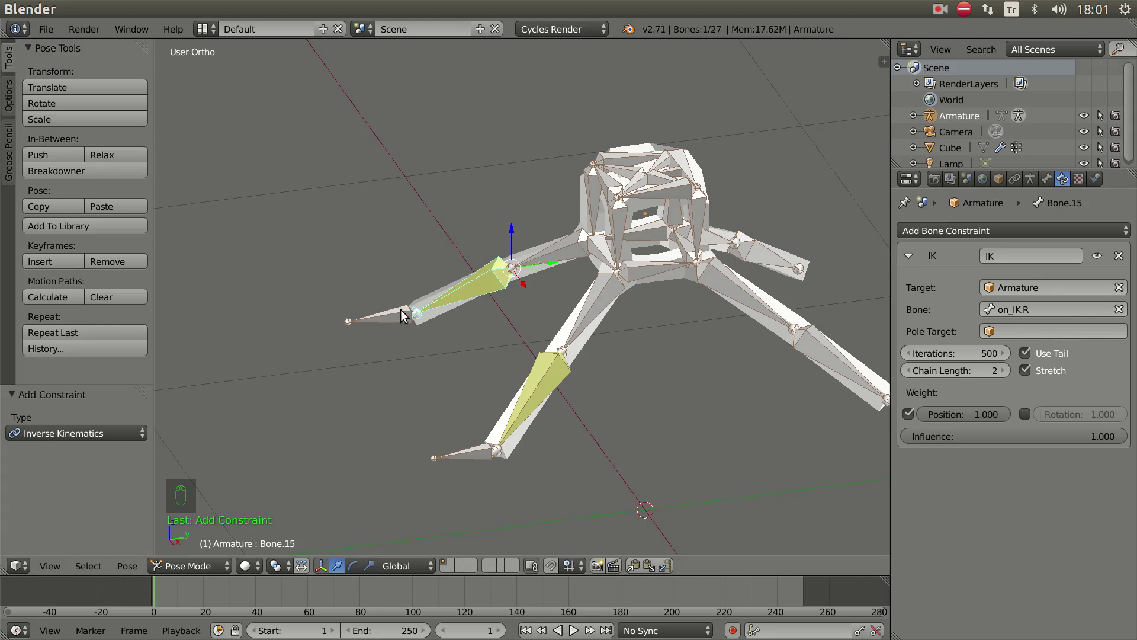
pyautogui.rightClick(395, 320)
pyautogui.press('g')
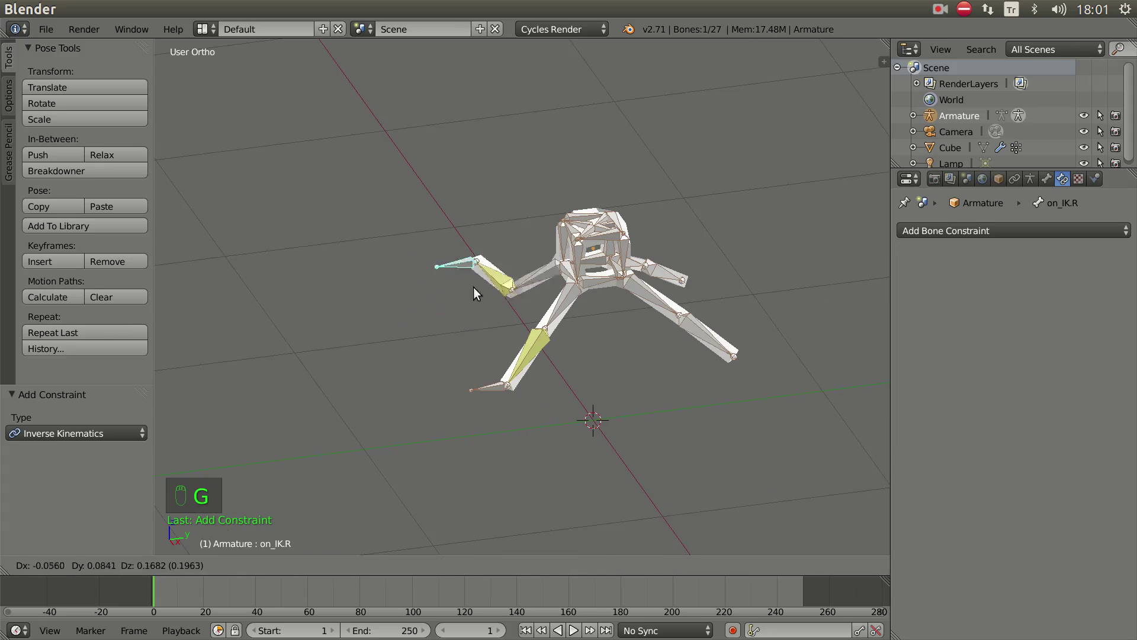
pyautogui.moveTo(595, 363); pyautogui.dragTo(655, 386)
# - Select the right leg's tip and switch to bone editing to add the arka_IK.L controller
pyautogui.rightClick(656, 385)
pyautogui.press('Tab')
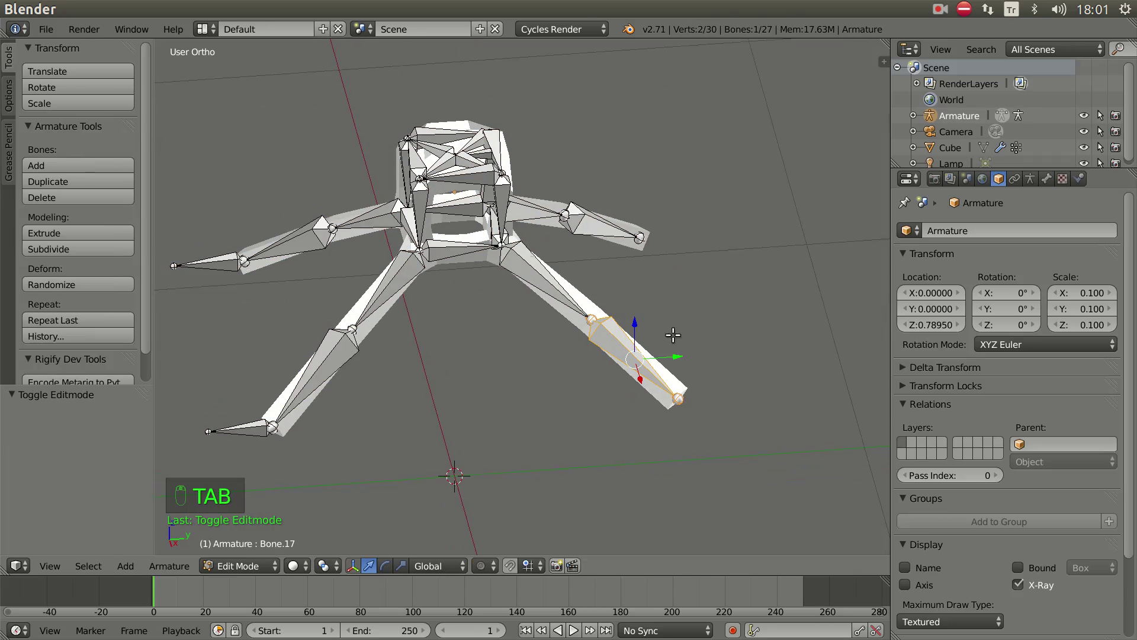
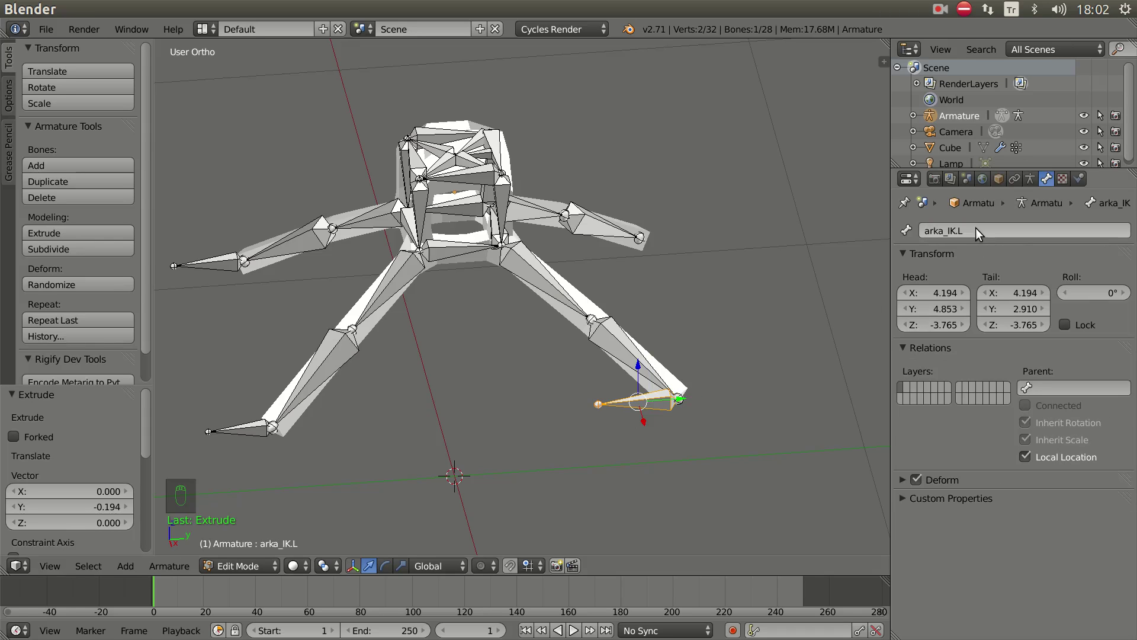
# - In Pose Mode give the right leg's lower bone (Bone.17) an Inverse Kinematics constraint
pyautogui.press('Tab')
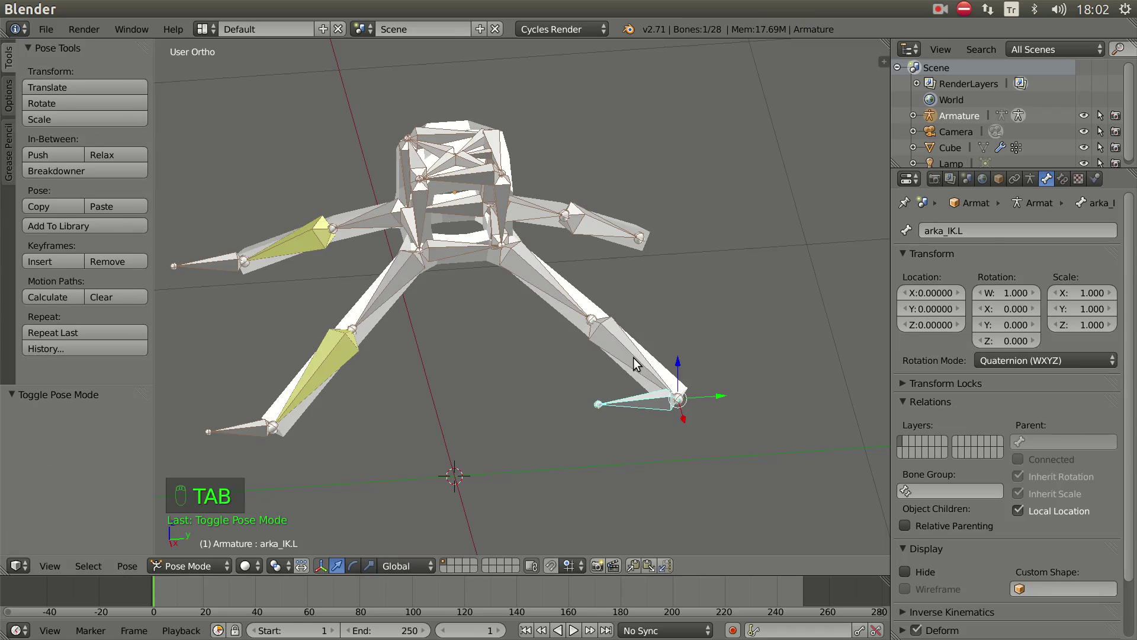
pyautogui.rightClick(636, 361)
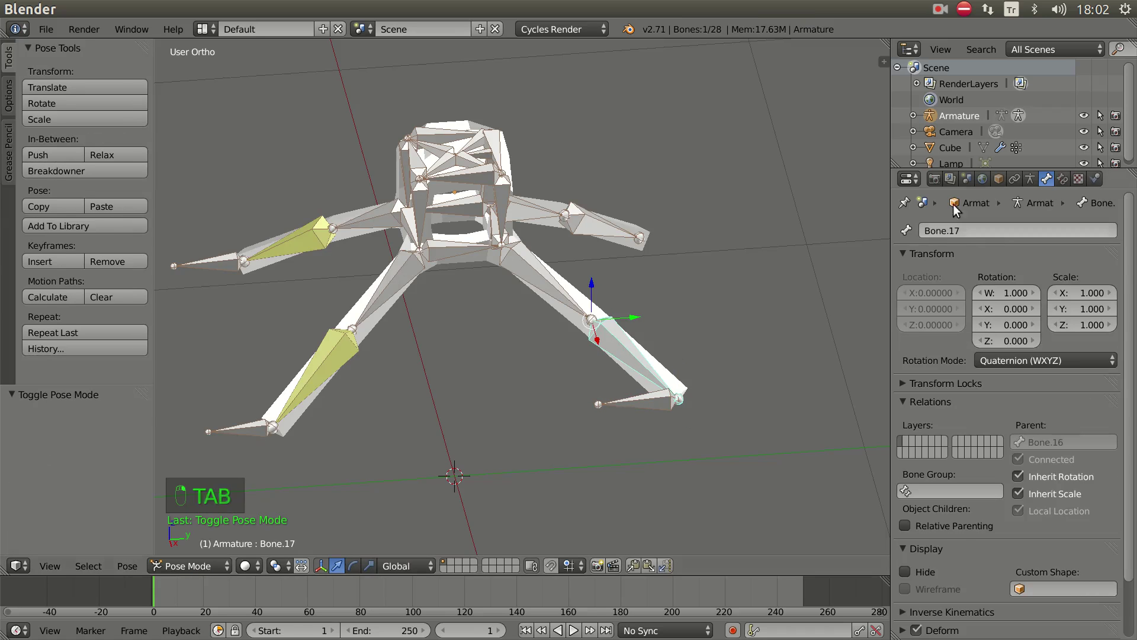
pyautogui.moveTo(1070, 182); pyautogui.dragTo(959, 303)
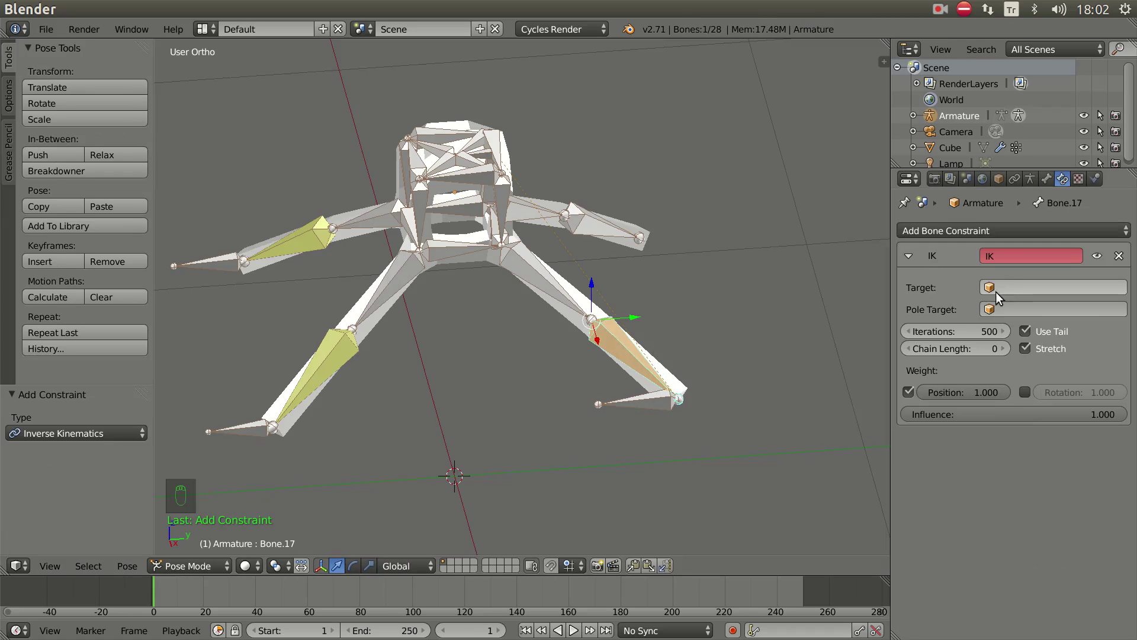
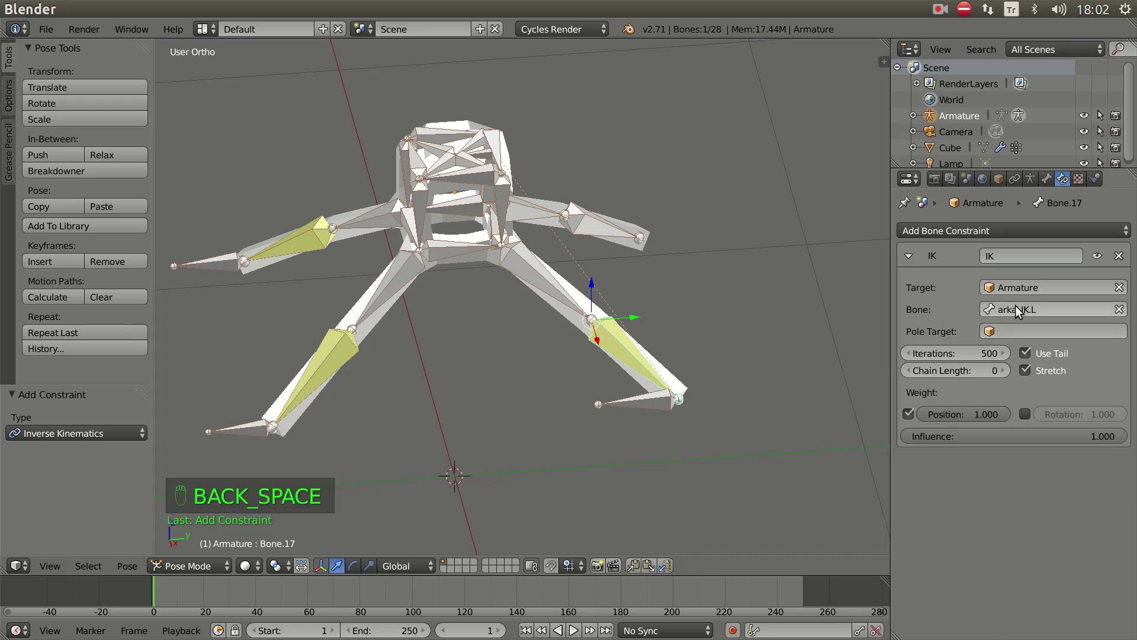
# - Lengthen that IK chain and move the arka_IK.L controller to check the leg bends
pyautogui.click(1009, 375)
pyautogui.rightClick(655, 404)
pyautogui.moveTo(648, 423); pyautogui.dragTo(661, 412)
pyautogui.press('g')
pyautogui.press('g')
pyautogui.middleClick(634, 413)
# - Extrude a new arka_IK.R controller bone from another leg's tip
pyautogui.rightClick(626, 260)
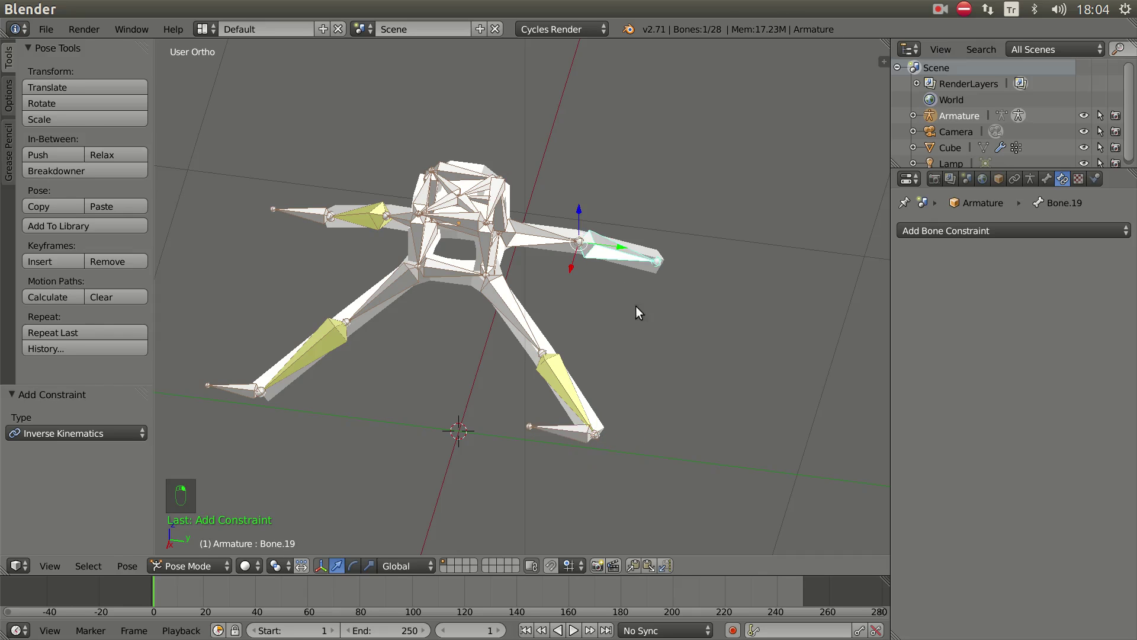
pyautogui.press('Tab')
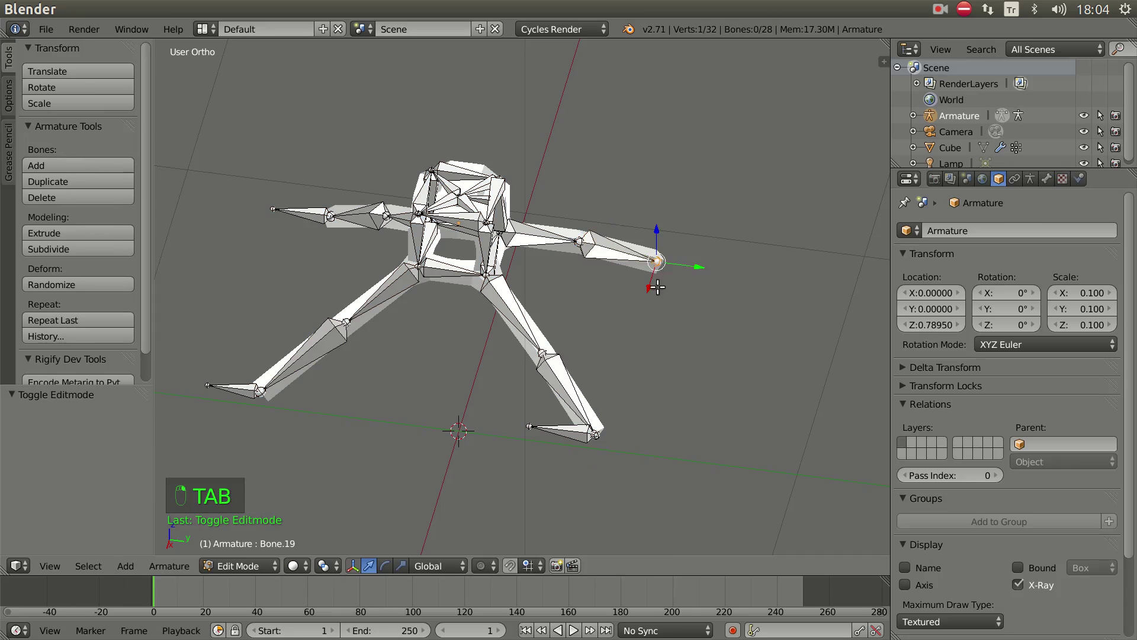
pyautogui.press('e')
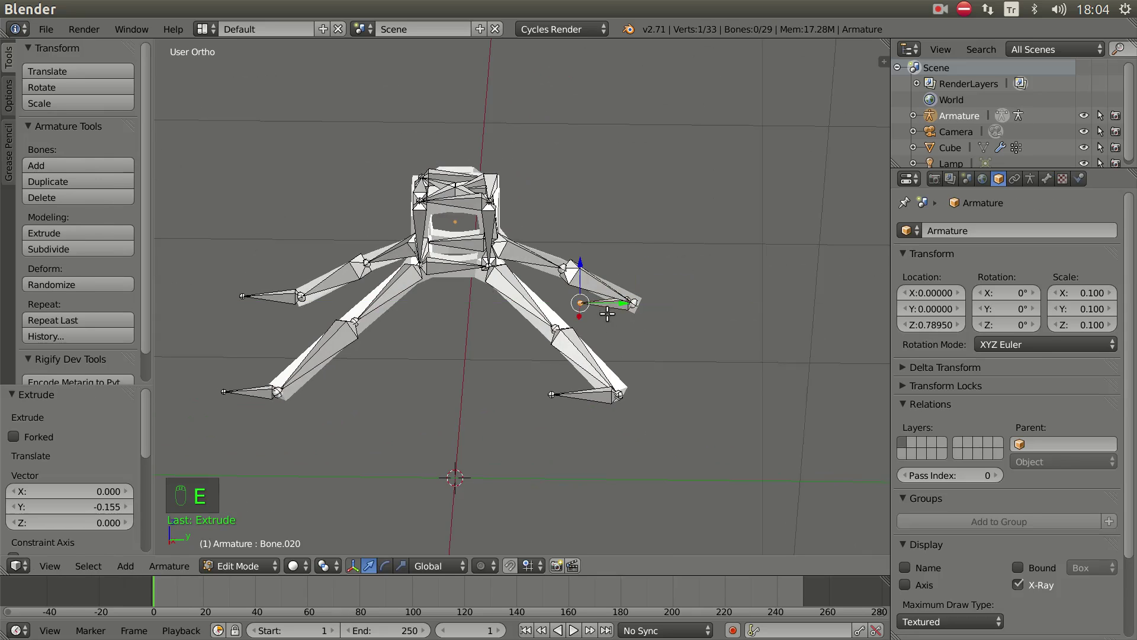
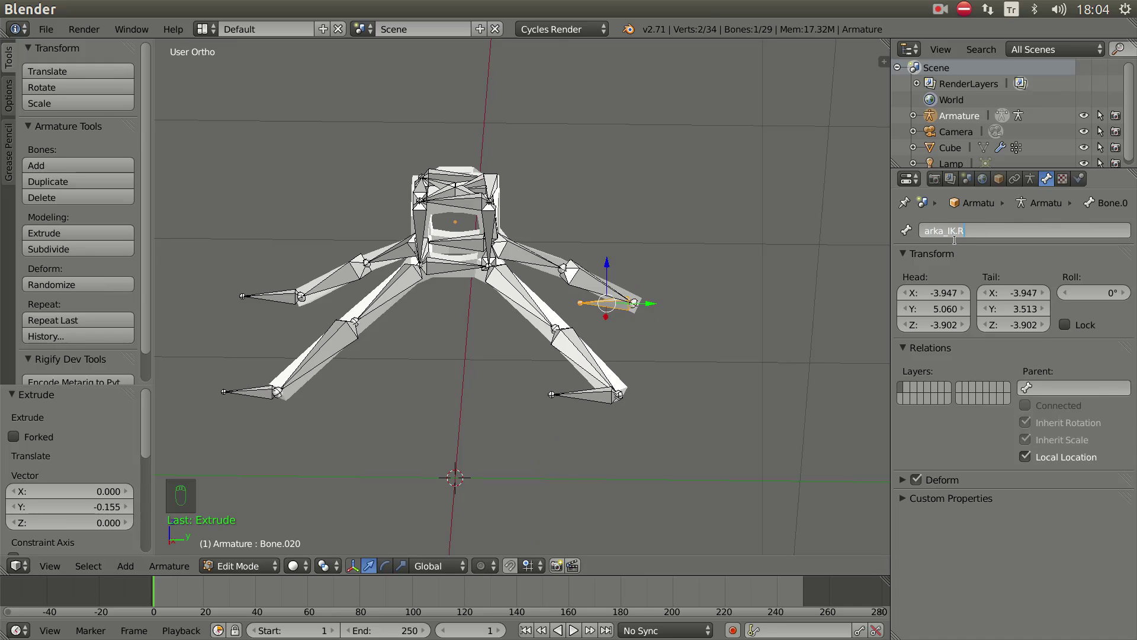
pyautogui.press('Tab')
# - Give Bone.19 an IK constraint targeting arka_IK.R with chain length 2 and grab the controller
pyautogui.rightClick(590, 288)
pyautogui.moveTo(648, 316); pyautogui.dragTo(1066, 183)
pyautogui.moveTo(1066, 183); pyautogui.dragTo(969, 347)
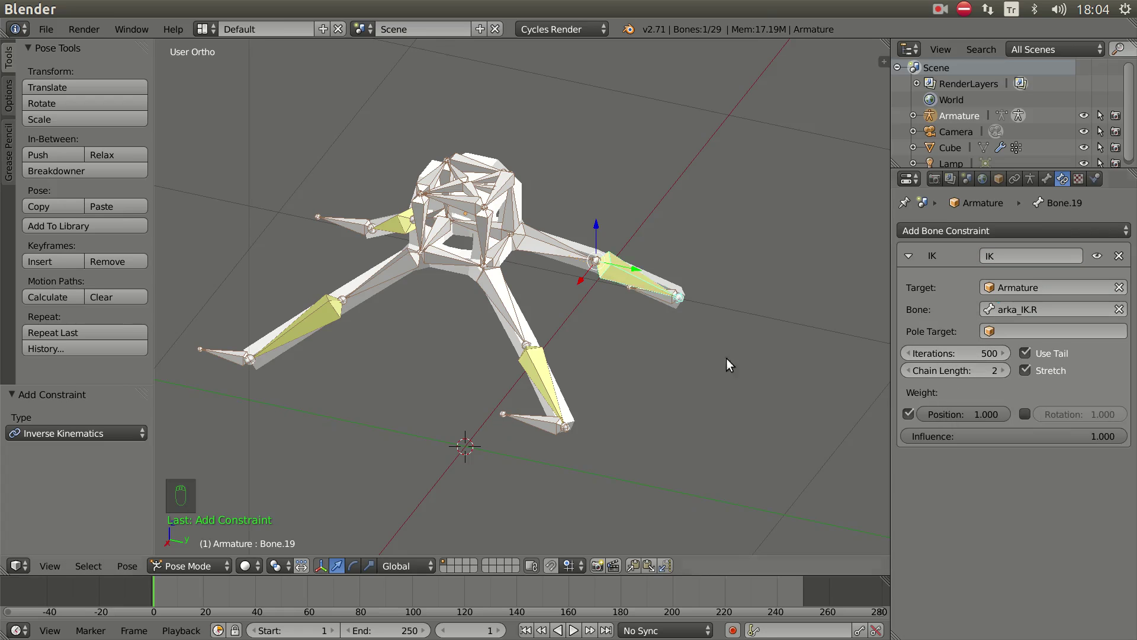
pyautogui.moveTo(726, 332); pyautogui.dragTo(630, 324)
pyautogui.rightClick(640, 332)
pyautogui.press('g')
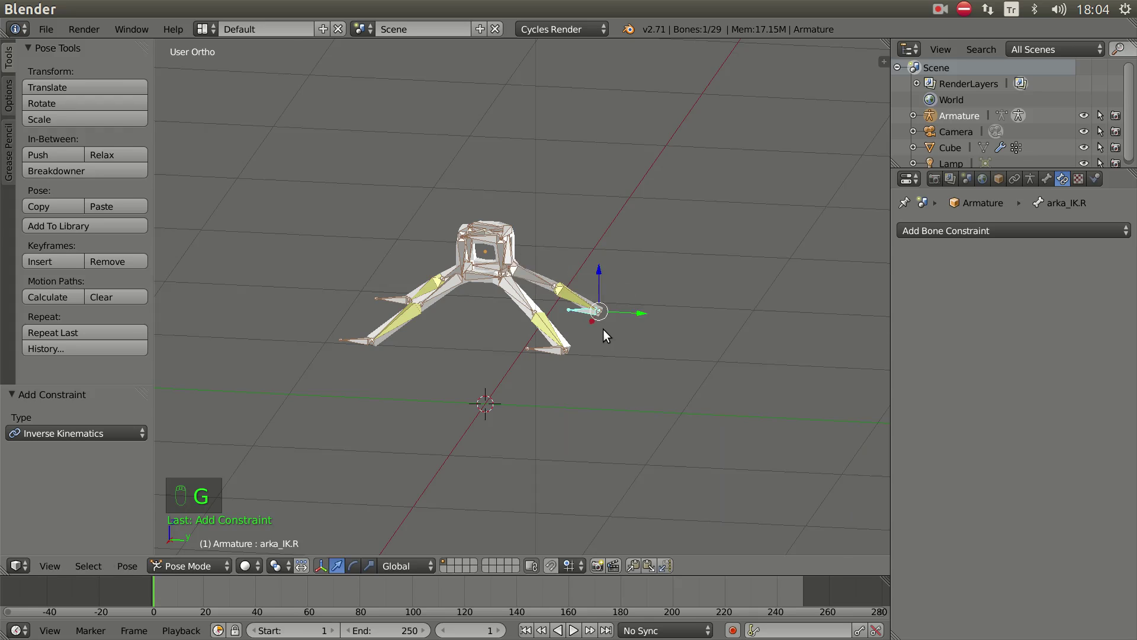
# - Move arka_IK.R so the fourth leg bends, then turn to editing bones at the body centre
pyautogui.press('KP_3')
pyautogui.middleClick(613, 332)
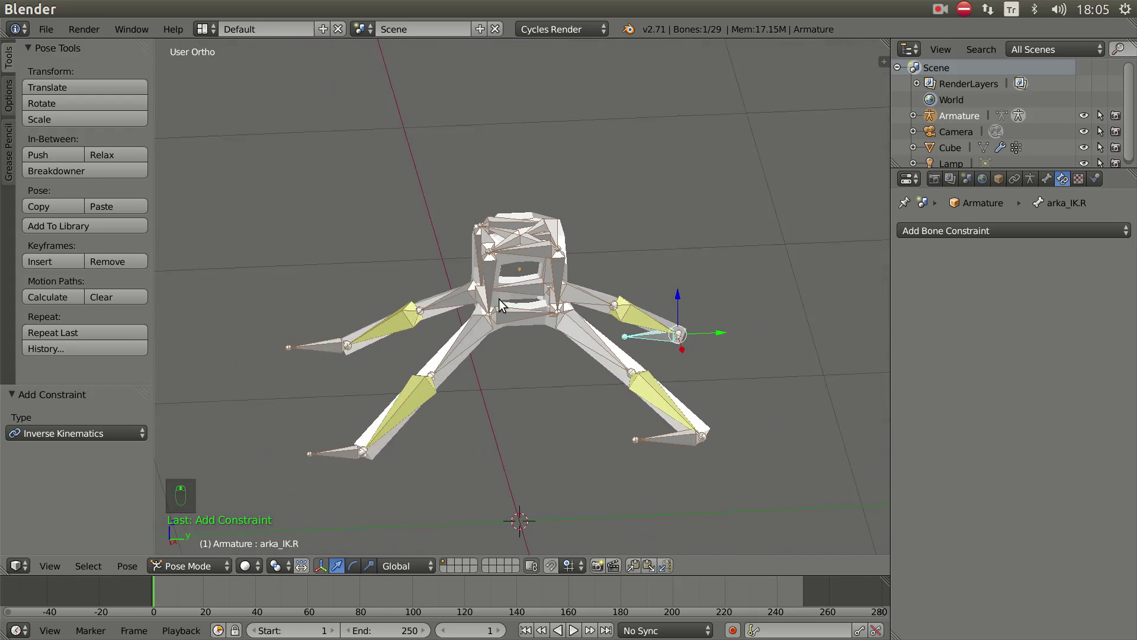
pyautogui.moveTo(531, 332); pyautogui.dragTo(583, 312)
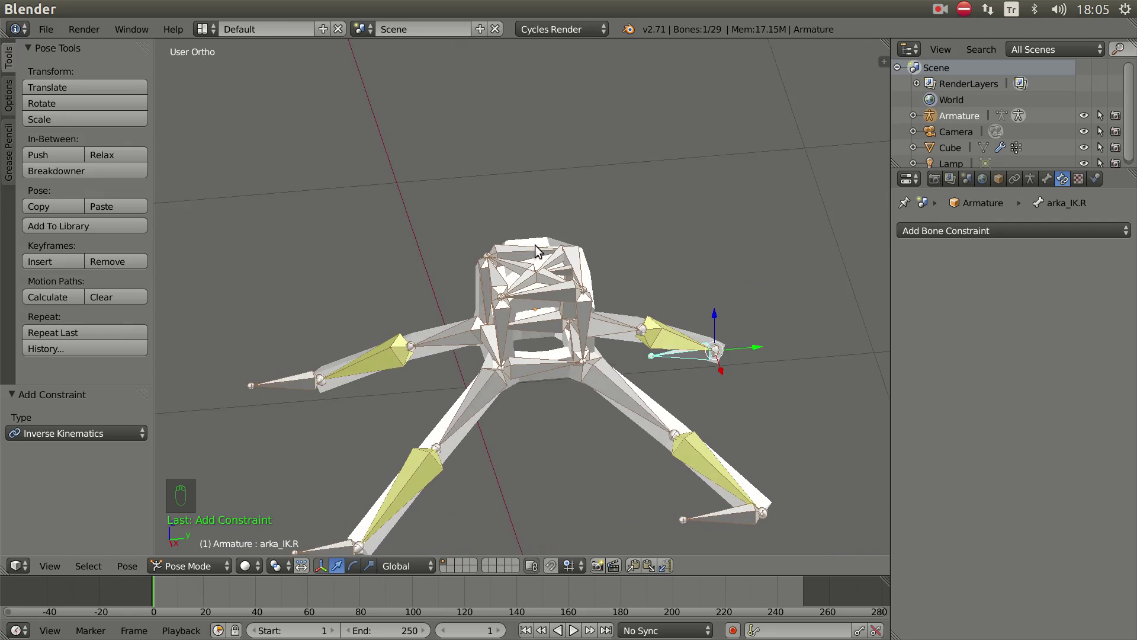
pyautogui.middleClick(552, 300)
pyautogui.press('Tab')
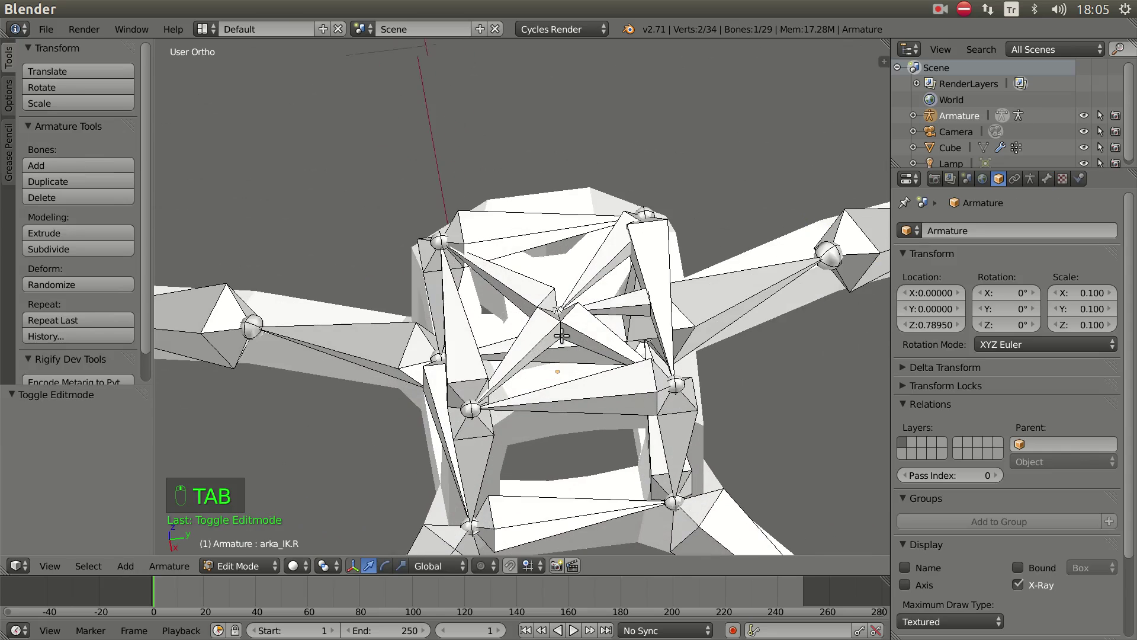
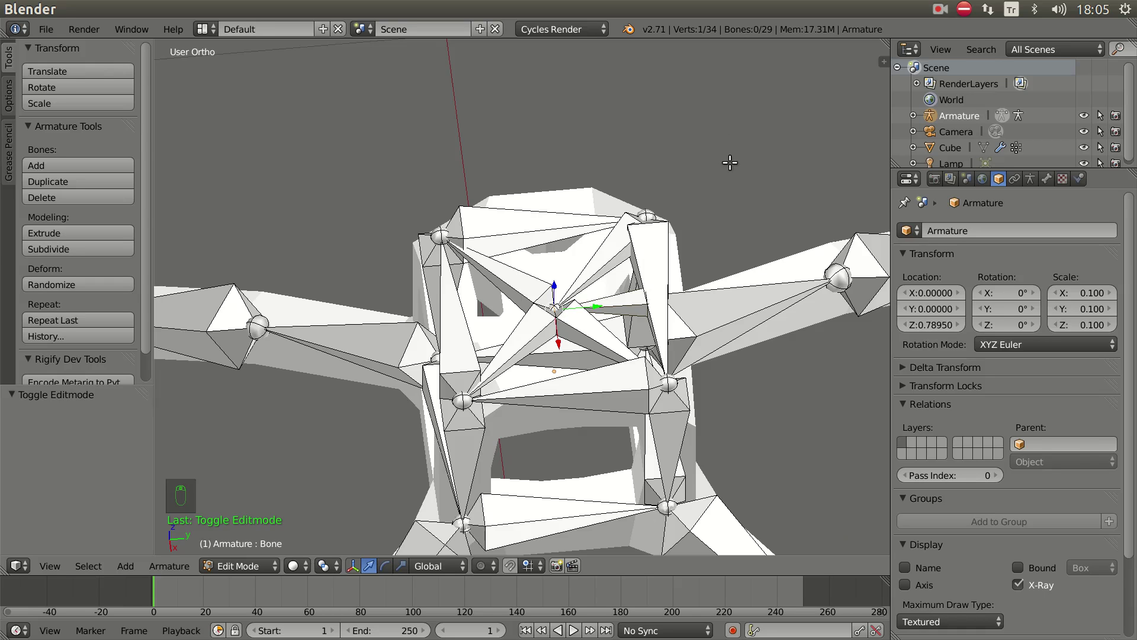
# - Snap the cursor to the central joint, add an upright bone there and name it torso
pyautogui.press('shift+s')
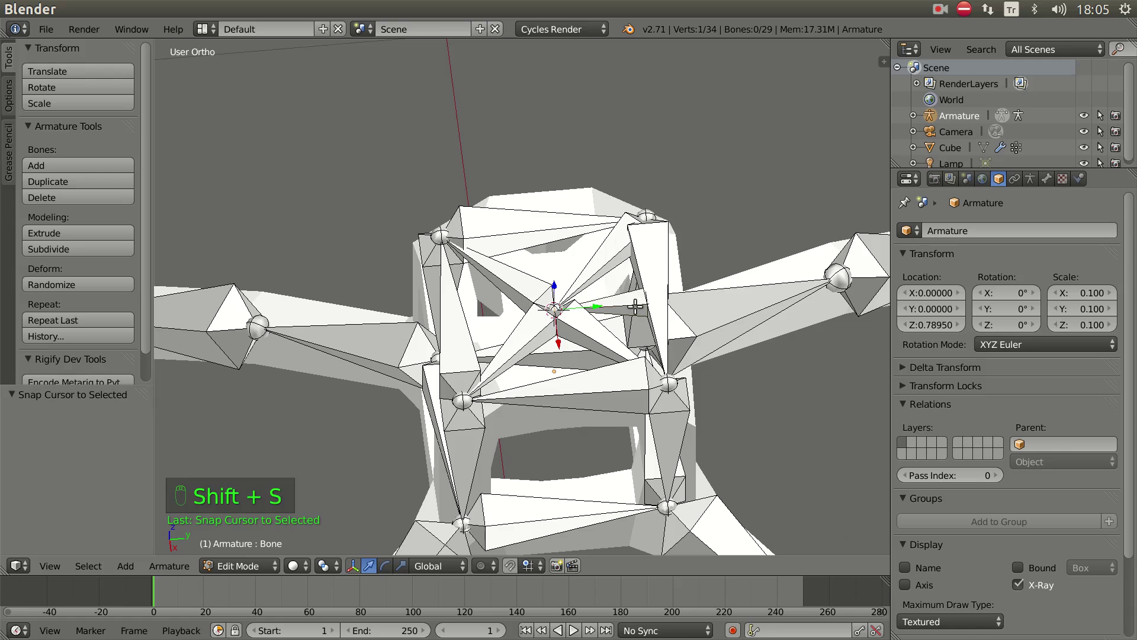
pyautogui.press('shift+a')
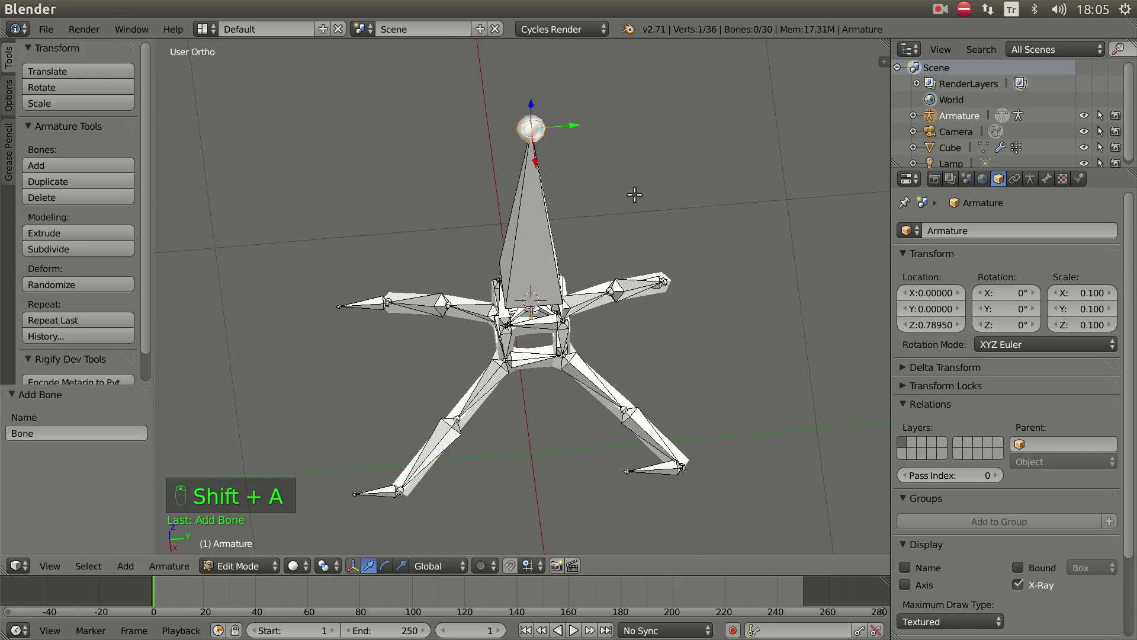
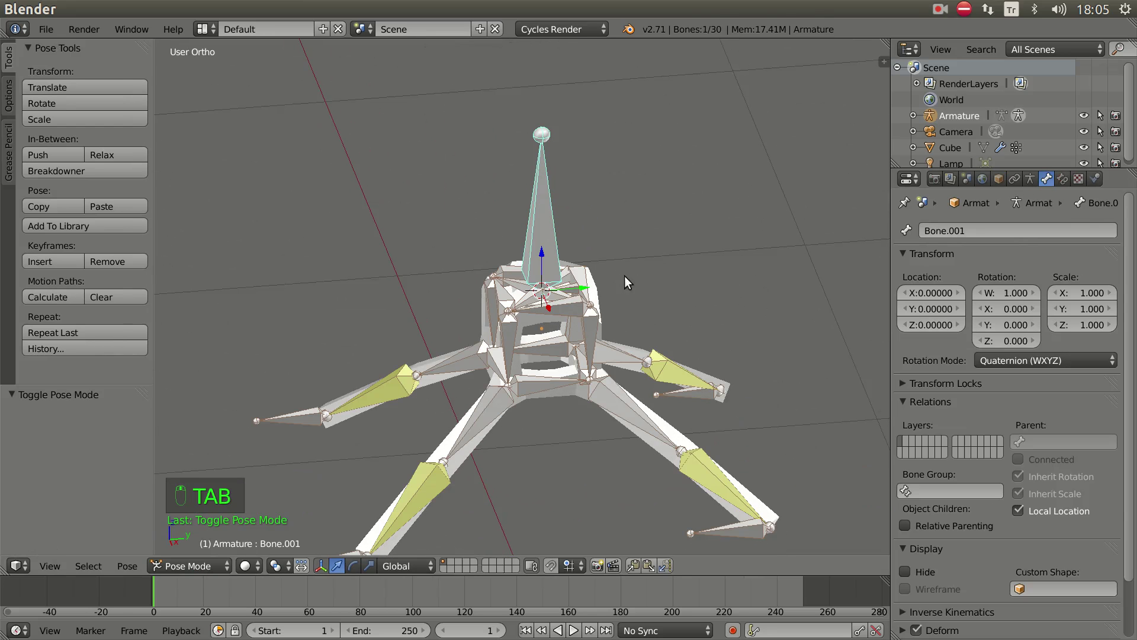
pyautogui.click(958, 233)
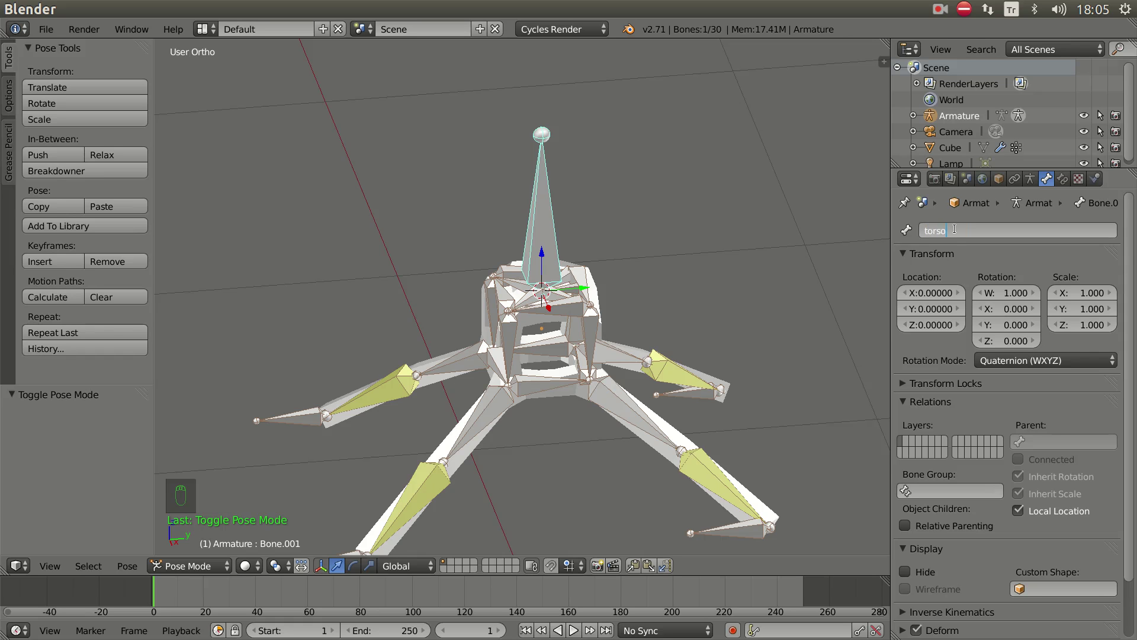
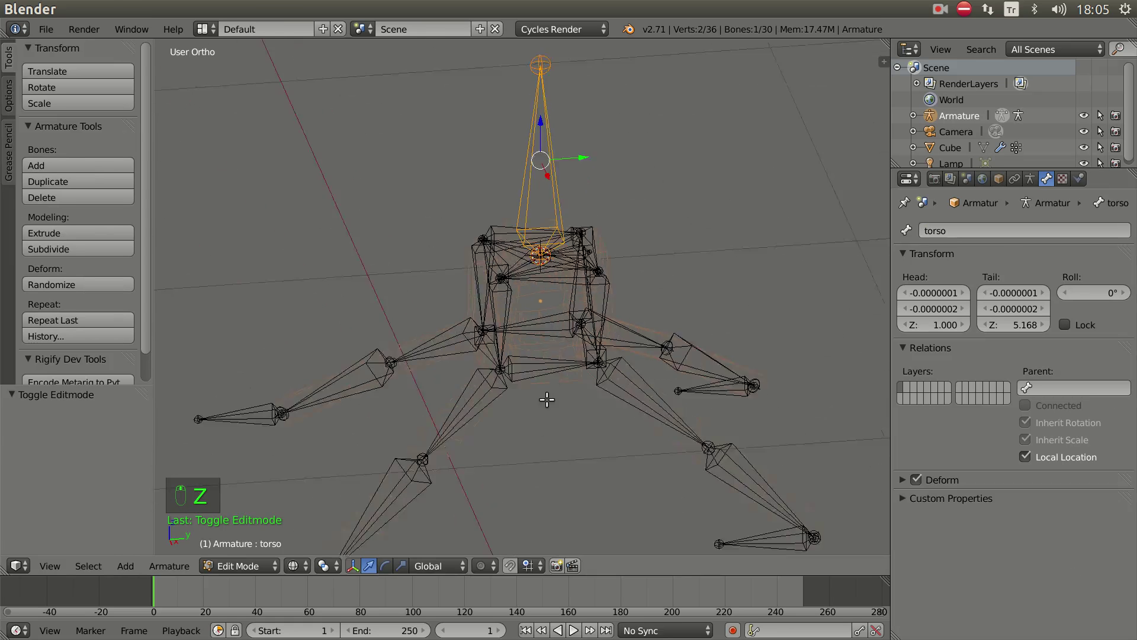
# - Parent the body bones to torso with Keep Offset and return to posing the armature
pyautogui.press('a')
pyautogui.press('c')
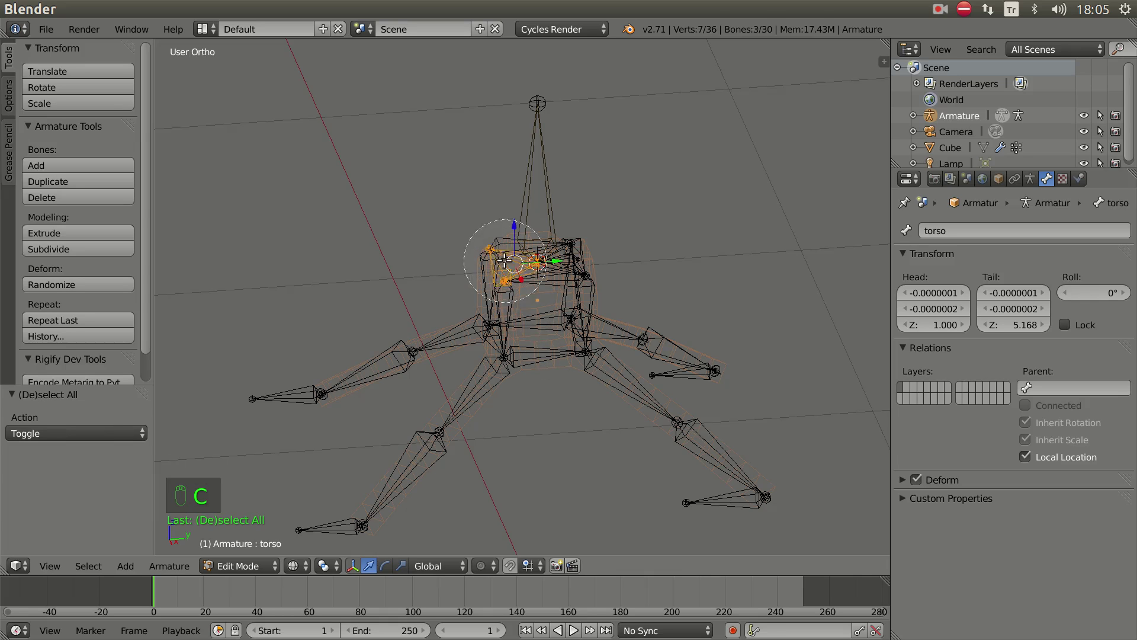
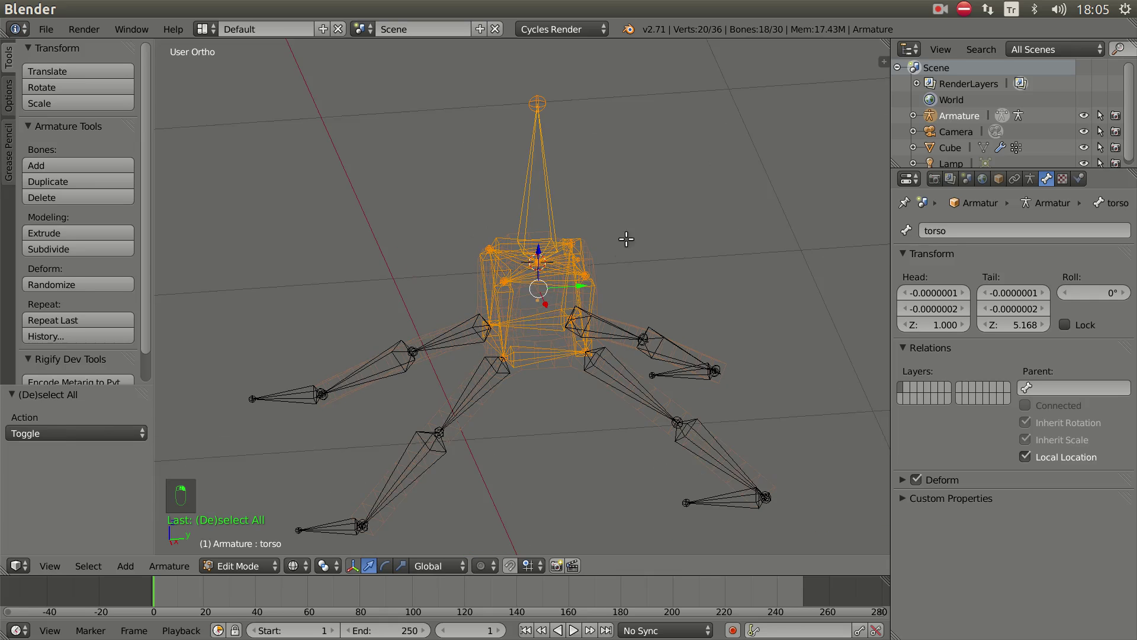
pyautogui.press('ctrl+p')
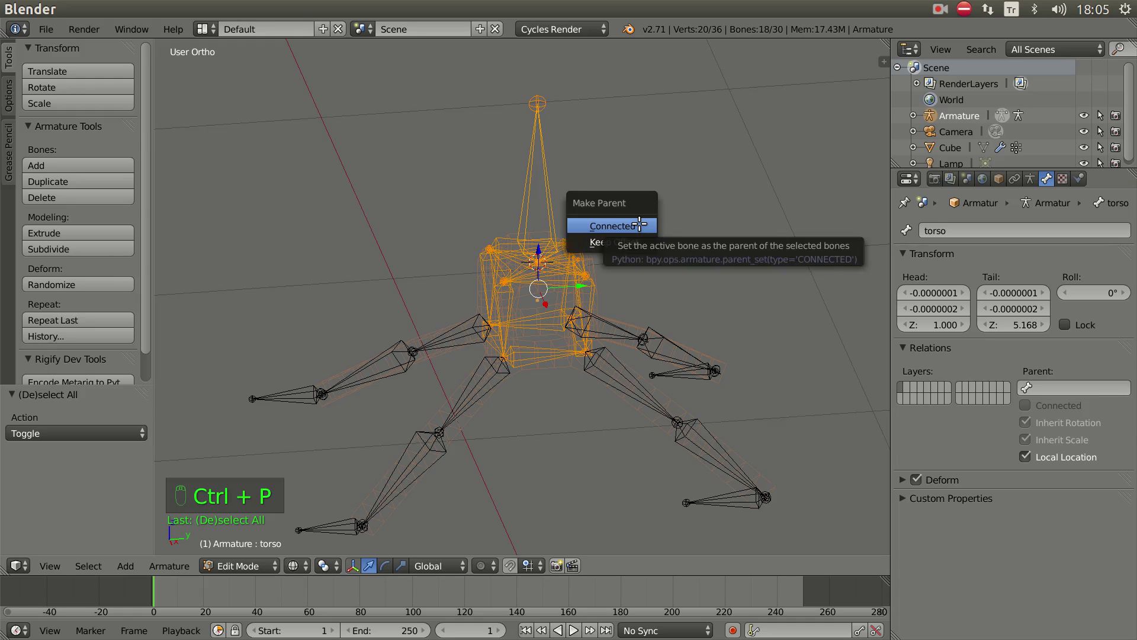
pyautogui.press('Tab')
pyautogui.press('z')
pyautogui.moveTo(570, 331); pyautogui.dragTo(604, 277)
pyautogui.press('g')
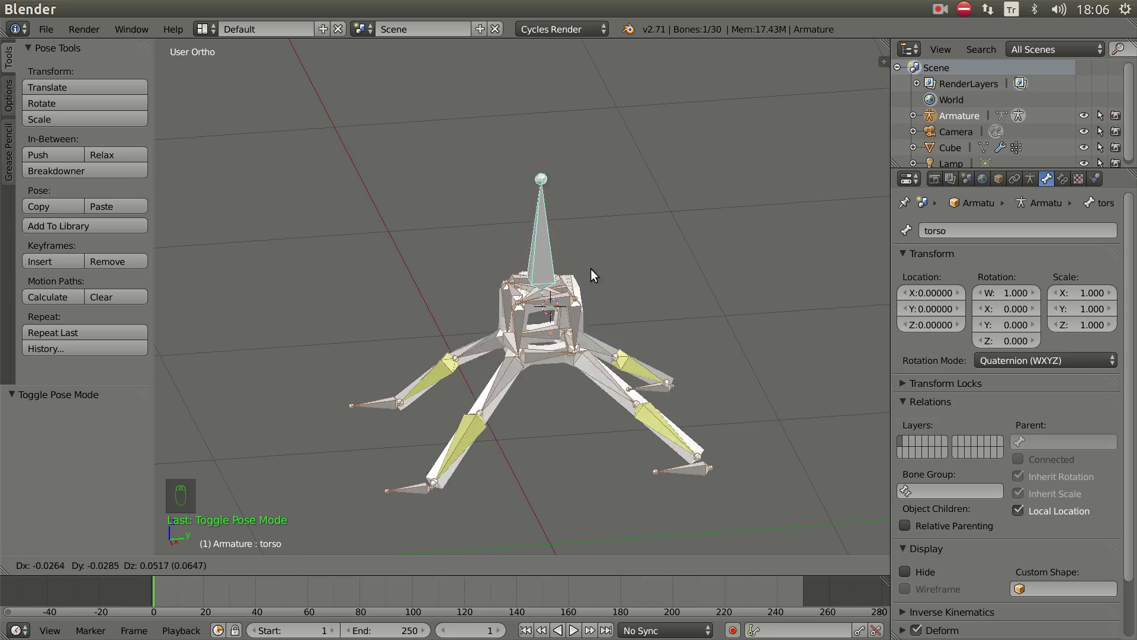
# - Move the torso to confirm the IK feet stay planted while inspecting the body bones
pyautogui.moveTo(584, 354); pyautogui.dragTo(533, 208)
pyautogui.press('g')
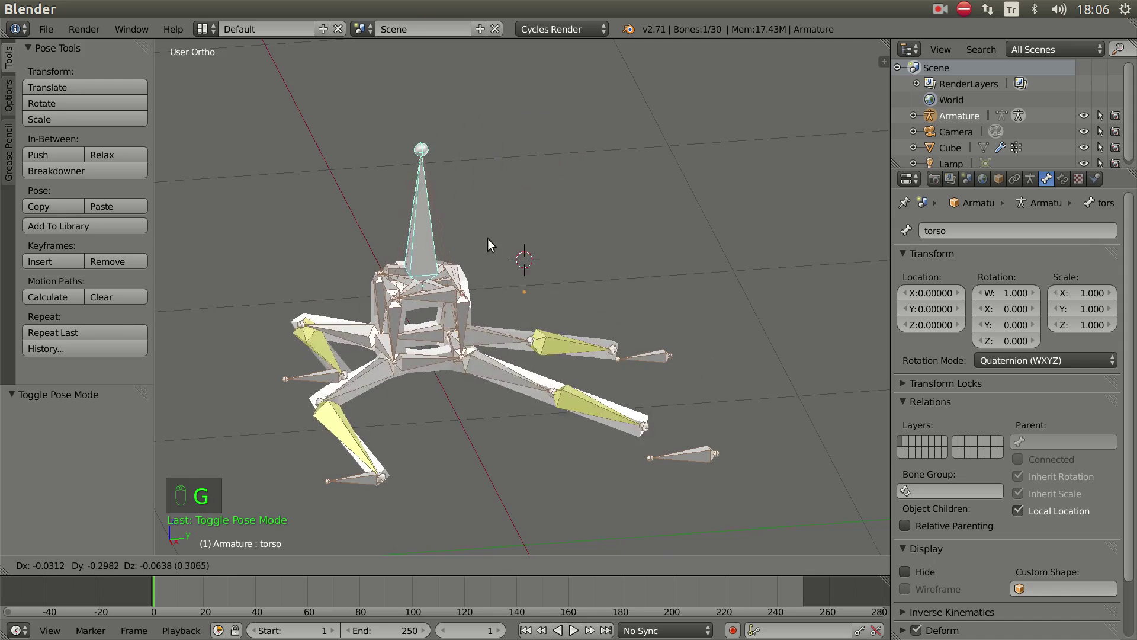
pyautogui.middleClick(578, 403)
pyautogui.rightClick(670, 404)
pyautogui.middleClick(588, 457)
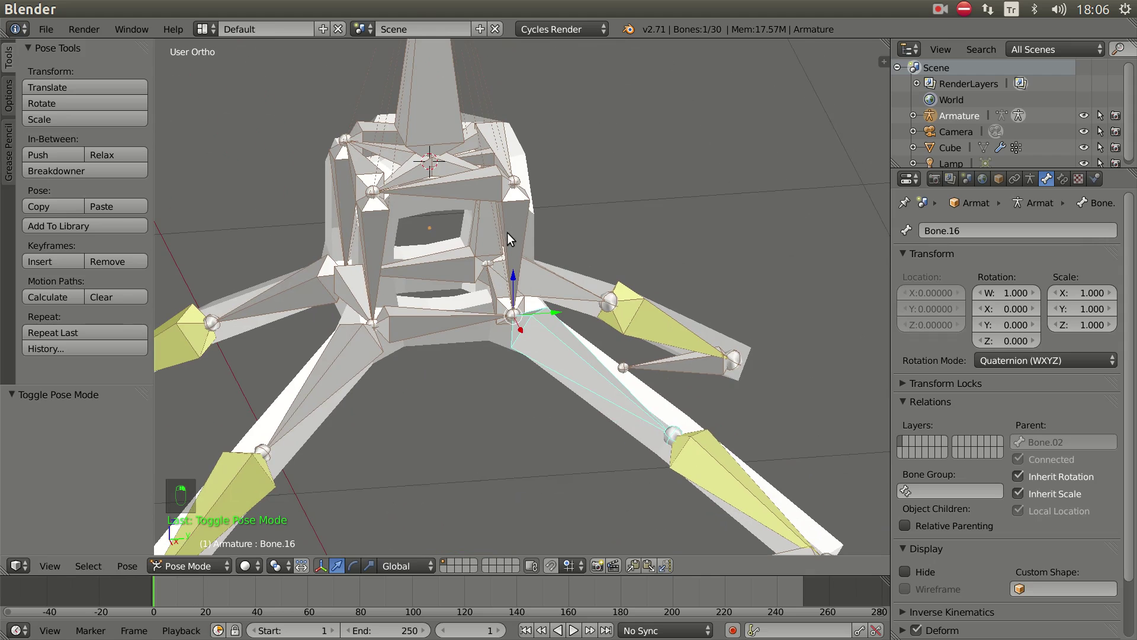
pyautogui.middleClick(544, 351)
pyautogui.rightClick(510, 236)
pyautogui.middleClick(562, 371)
# - Return the moved bones to the rest pose and select the torso bone, ready to pose the walk
pyautogui.click(543, 373)
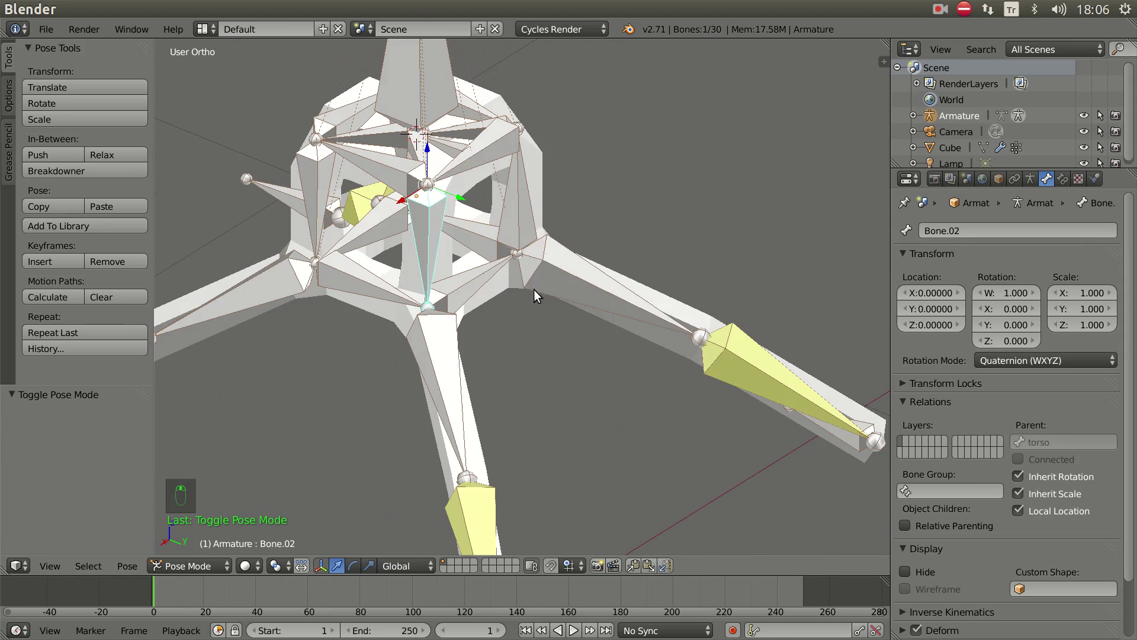
pyautogui.rightClick(518, 206)
pyautogui.moveTo(450, 424); pyautogui.dragTo(415, 320)
pyautogui.press('g')
pyautogui.rightClick(415, 320)
pyautogui.press('KP_3')
pyautogui.moveTo(575, 356); pyautogui.dragTo(361, 463)
pyautogui.rightClick(332, 474)
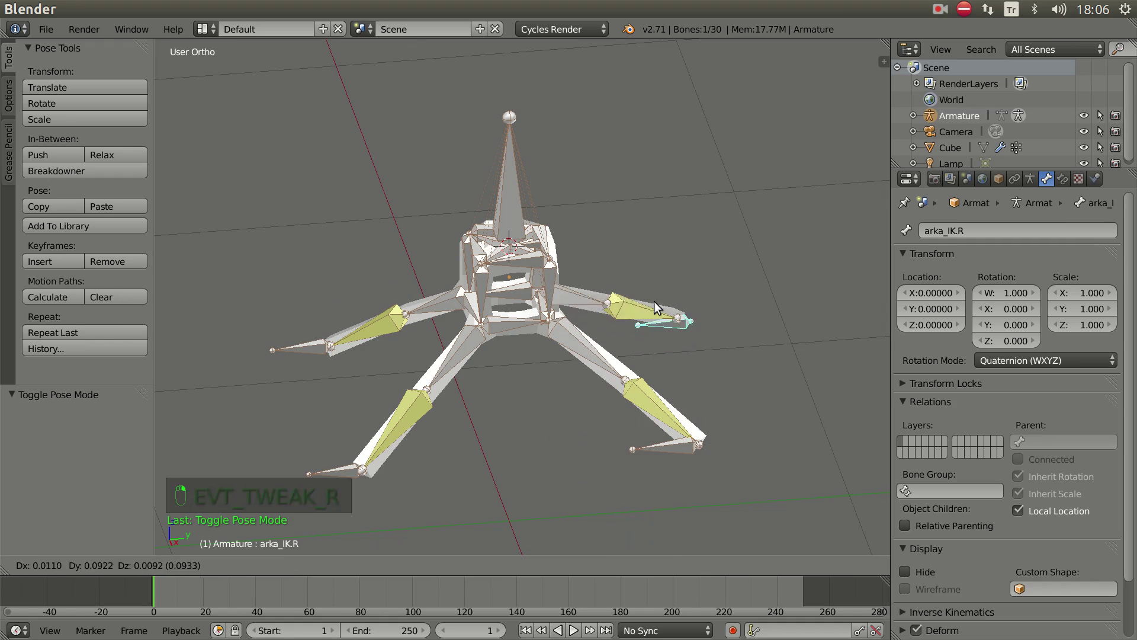
pyautogui.moveTo(547, 341); pyautogui.dragTo(535, 223)
pyautogui.rightClick(535, 222)
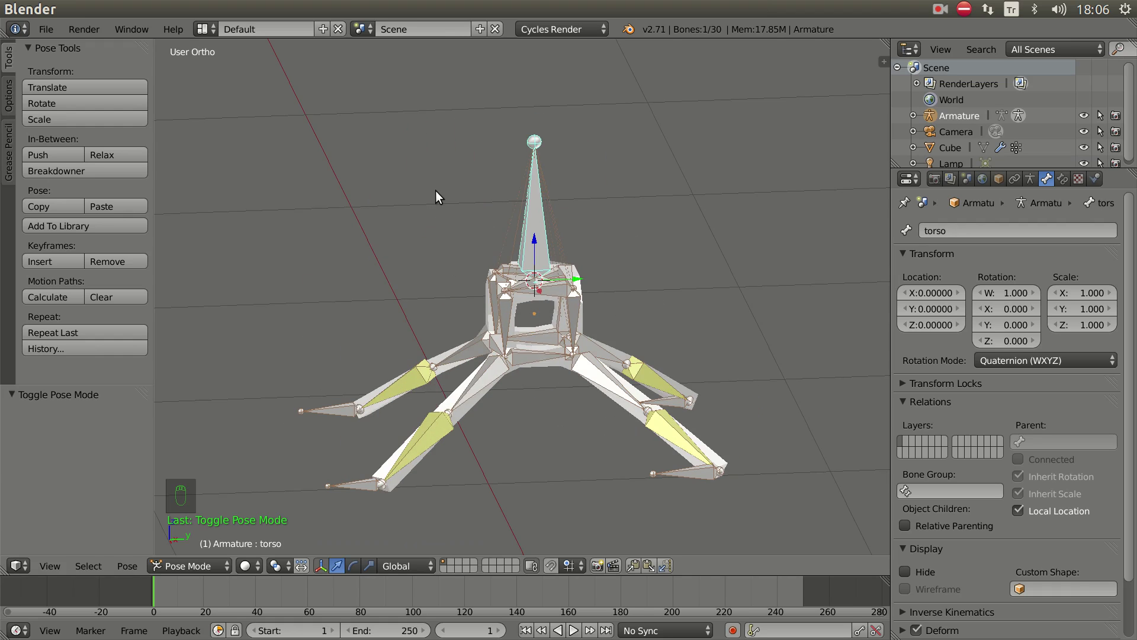
# - From the right side view, push the torso bone forward and slightly up into the stride
pyautogui.press('KP_3')
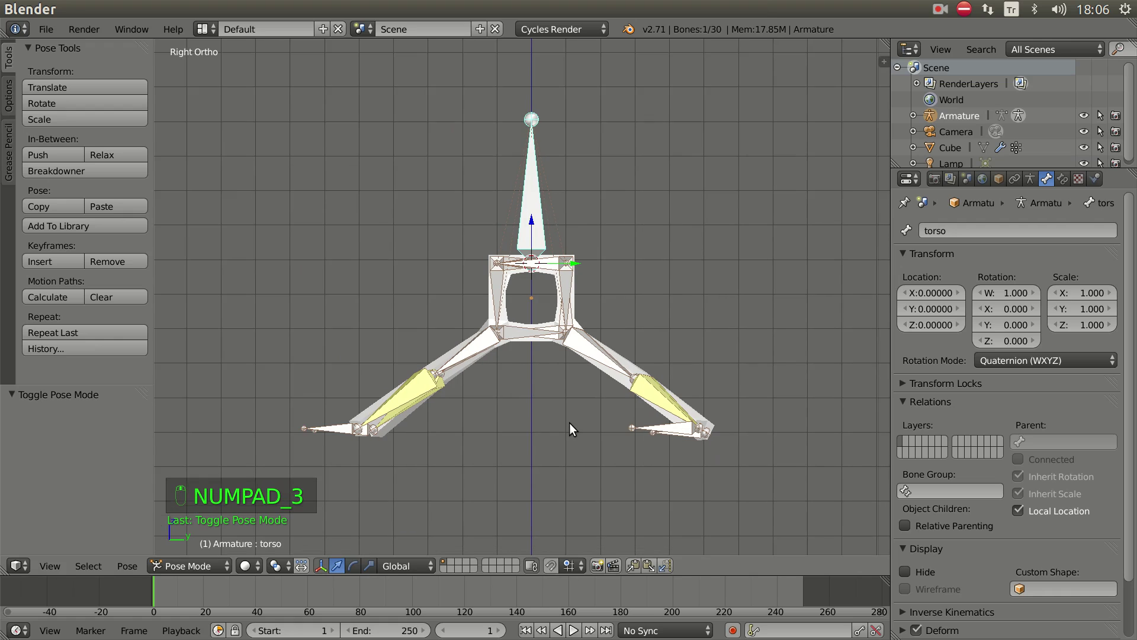
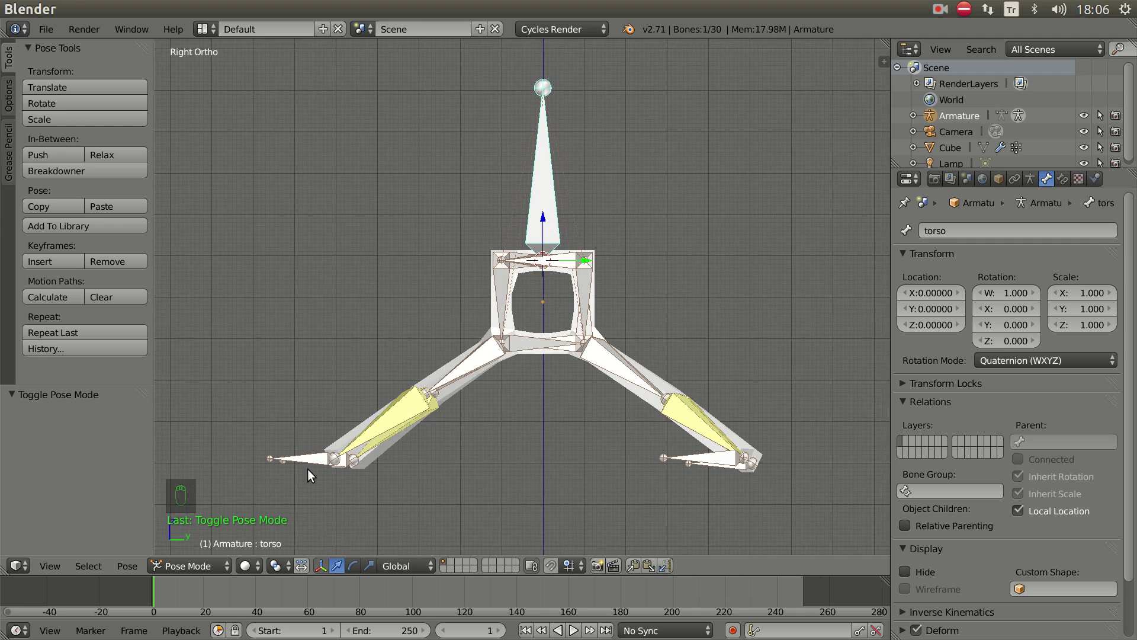
pyautogui.click(545, 218)
pyautogui.press('g')
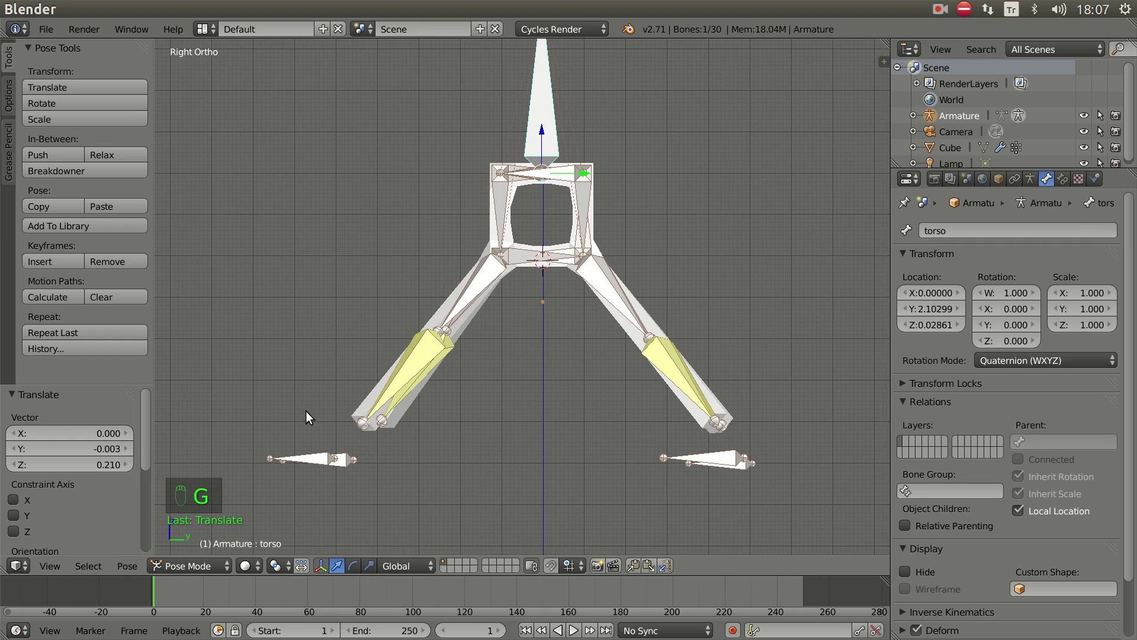
pyautogui.rightClick(314, 462)
pyautogui.click(398, 461)
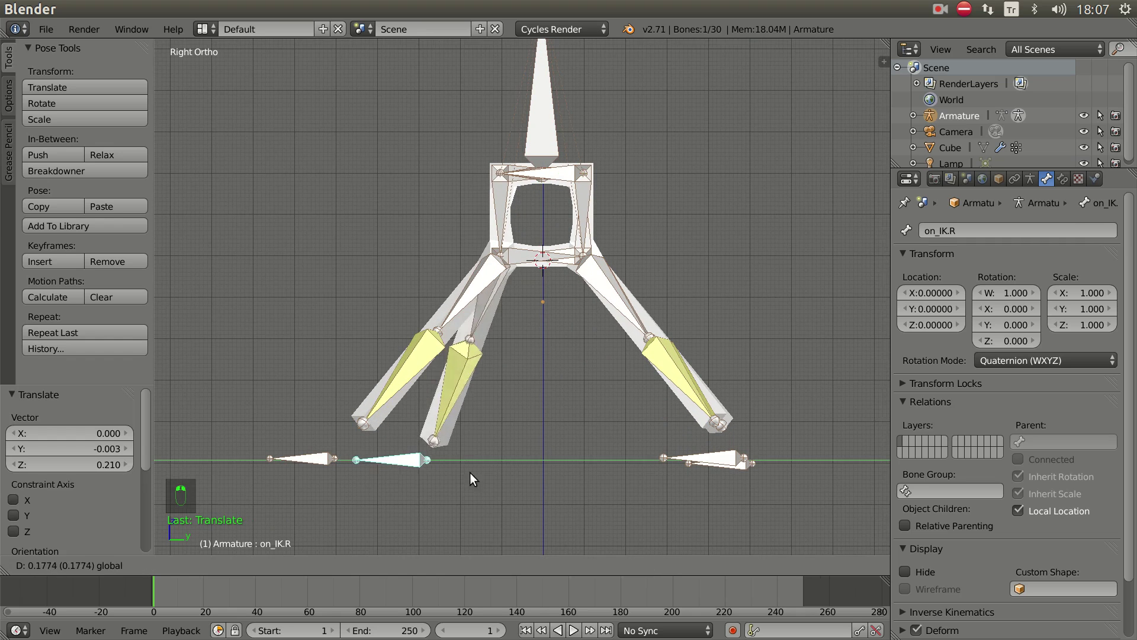
pyautogui.press('Escape')
pyautogui.rightClick(542, 136)
pyautogui.click(546, 135)
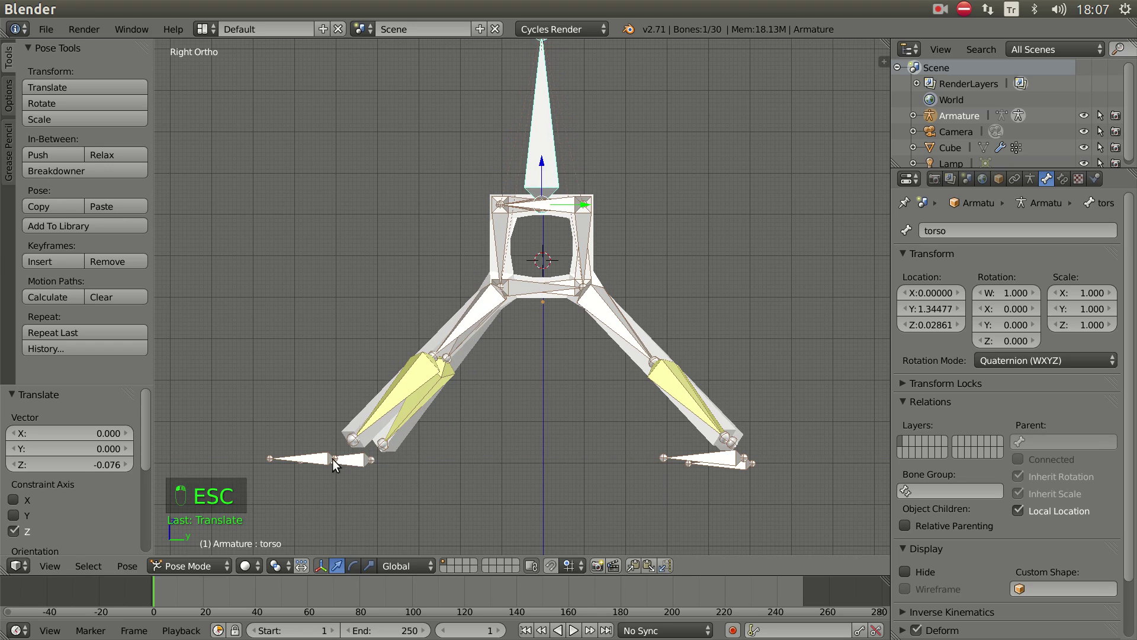
pyautogui.click(419, 462)
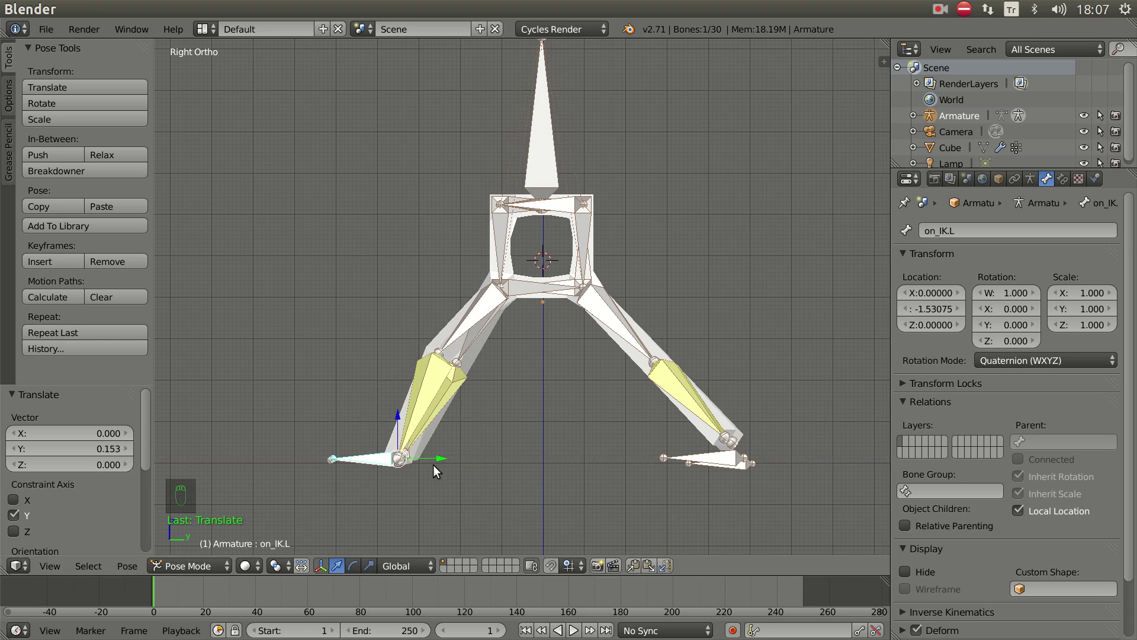
# - Slide the on_IK.L and arka_IK.L foot controllers apart along Y to open the stance
pyautogui.moveTo(397, 481); pyautogui.dragTo(469, 417)
pyautogui.rightClick(367, 400)
pyautogui.click(442, 409)
pyautogui.rightClick(709, 517)
pyautogui.click(795, 508)
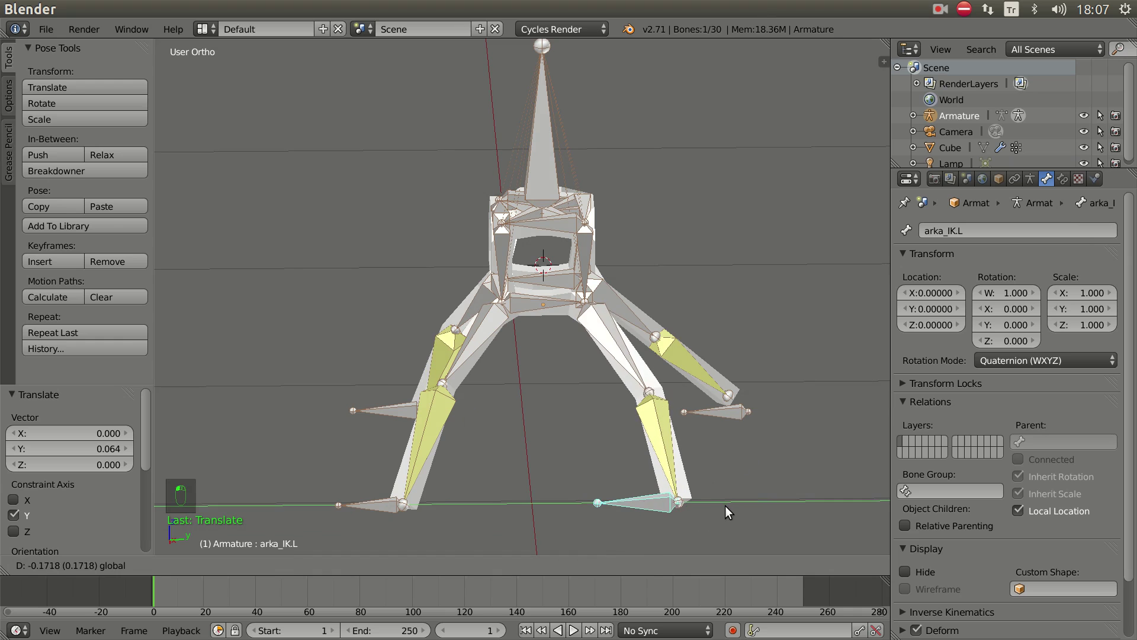
# - Place the rear-right foot controller along the stride and check the legs from the side view
pyautogui.rightClick(739, 415)
pyautogui.click(786, 414)
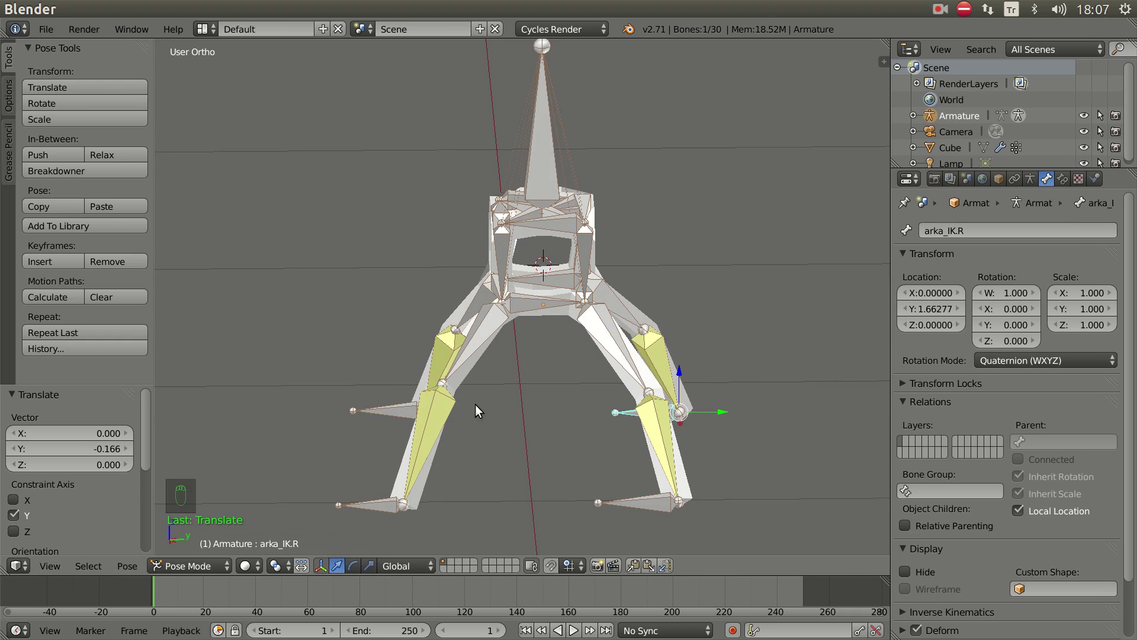
pyautogui.press('KP_3')
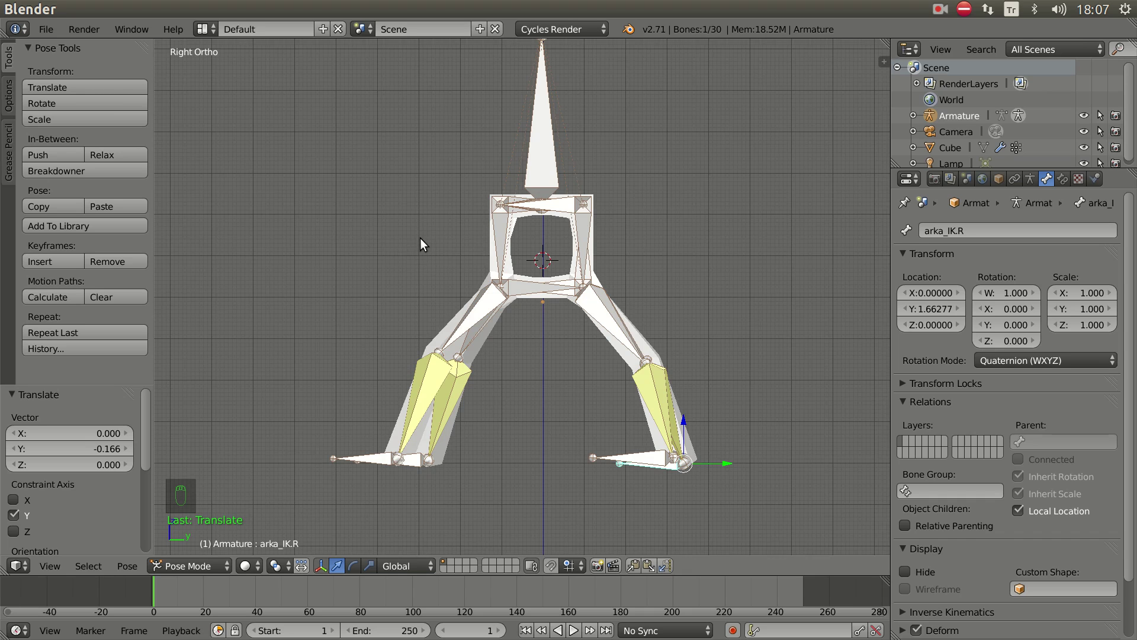
pyautogui.moveTo(519, 352); pyautogui.dragTo(529, 337)
pyautogui.moveTo(533, 339); pyautogui.dragTo(509, 402)
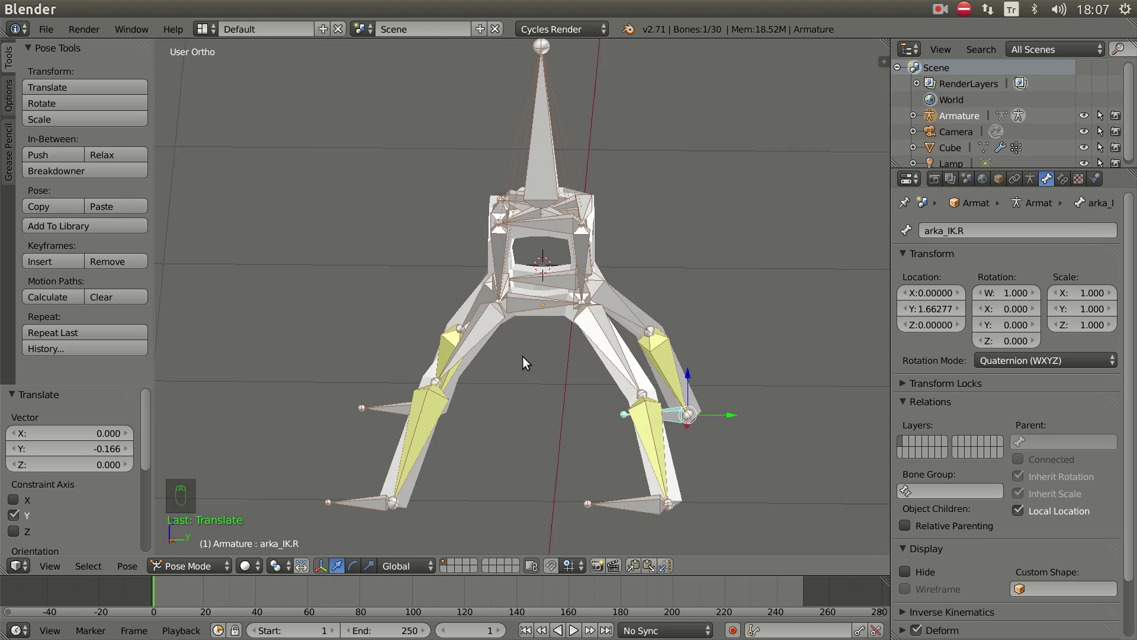
pyautogui.press('KP_3')
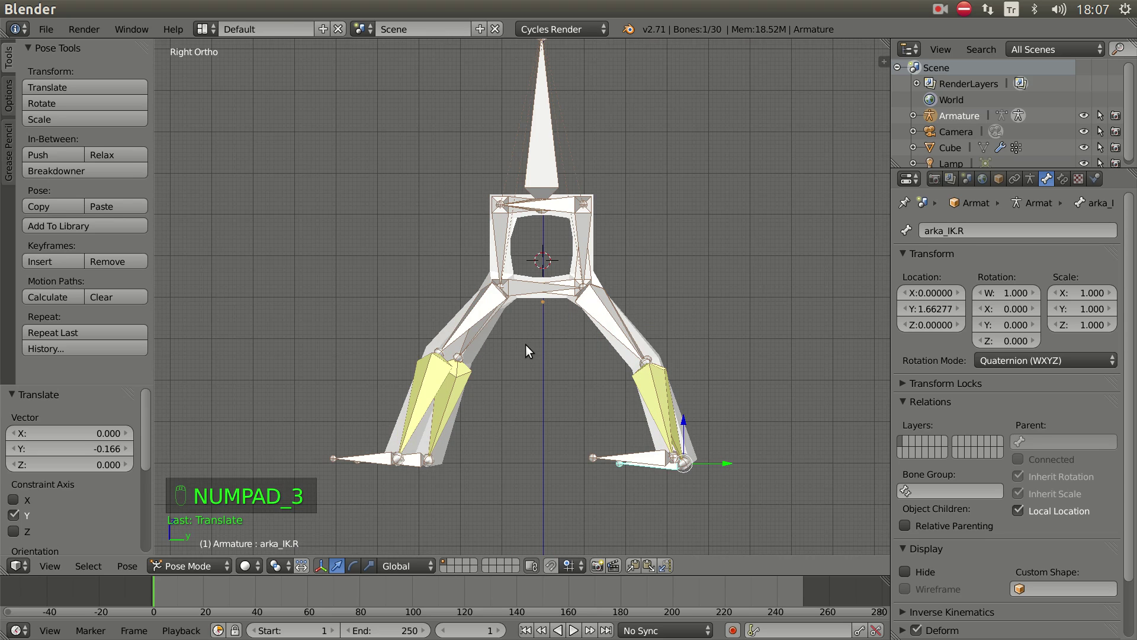
pyautogui.moveTo(529, 349); pyautogui.dragTo(554, 362)
pyautogui.press('KP_3')
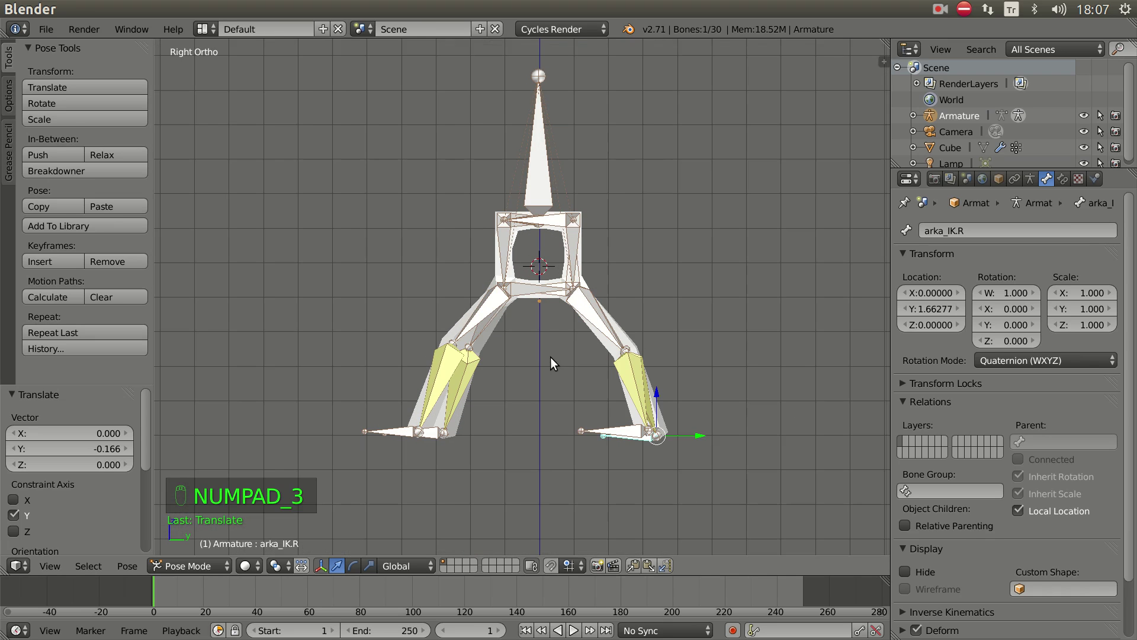
pyautogui.moveTo(553, 370); pyautogui.dragTo(638, 470)
pyautogui.moveTo(390, 476); pyautogui.dragTo(511, 447)
pyautogui.press('KP_3')
# - Slide the front-left, rear-left and front-right foot controllers along the ground into mid-stride
pyautogui.rightClick(405, 418)
pyautogui.click(480, 416)
pyautogui.rightClick(396, 413)
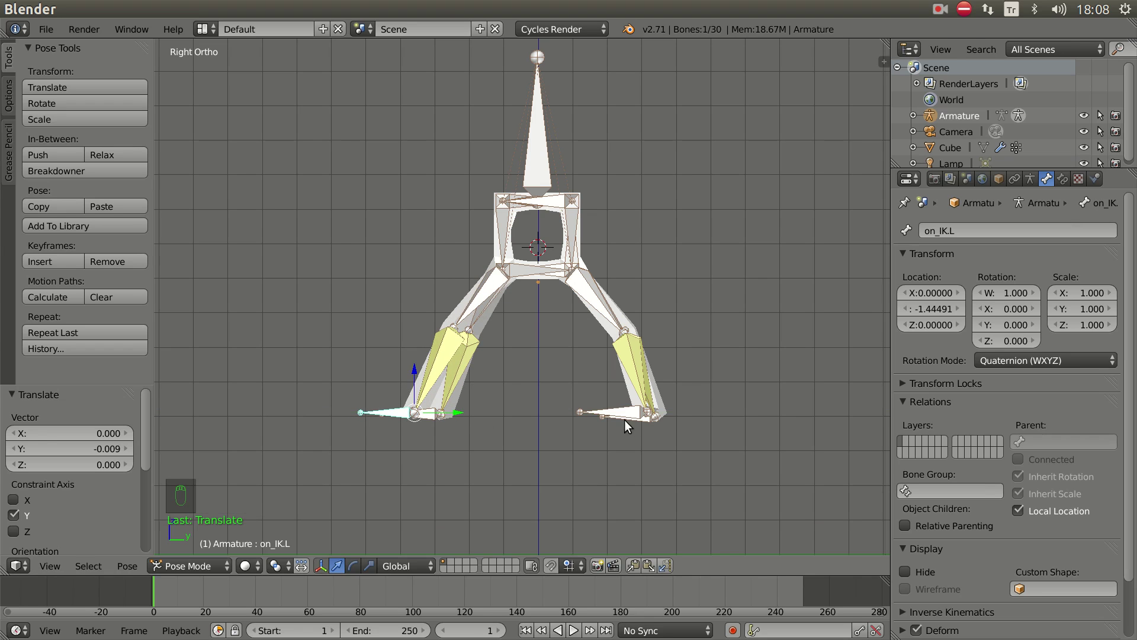
pyautogui.rightClick(616, 417)
pyautogui.click(694, 416)
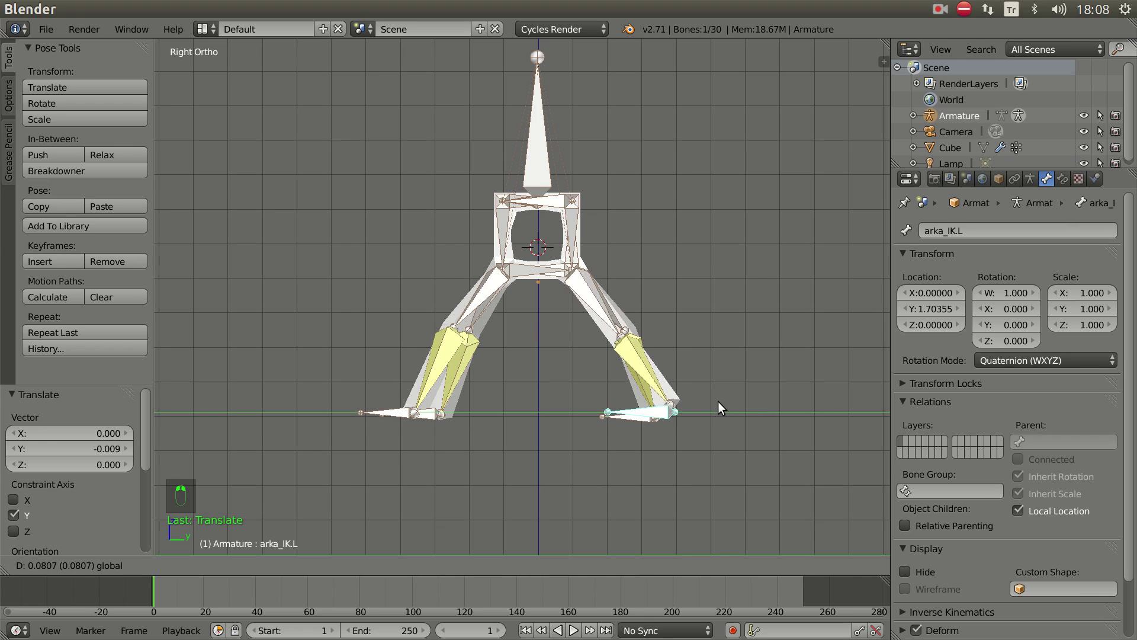
pyautogui.moveTo(554, 418); pyautogui.dragTo(428, 357)
pyautogui.rightClick(428, 357)
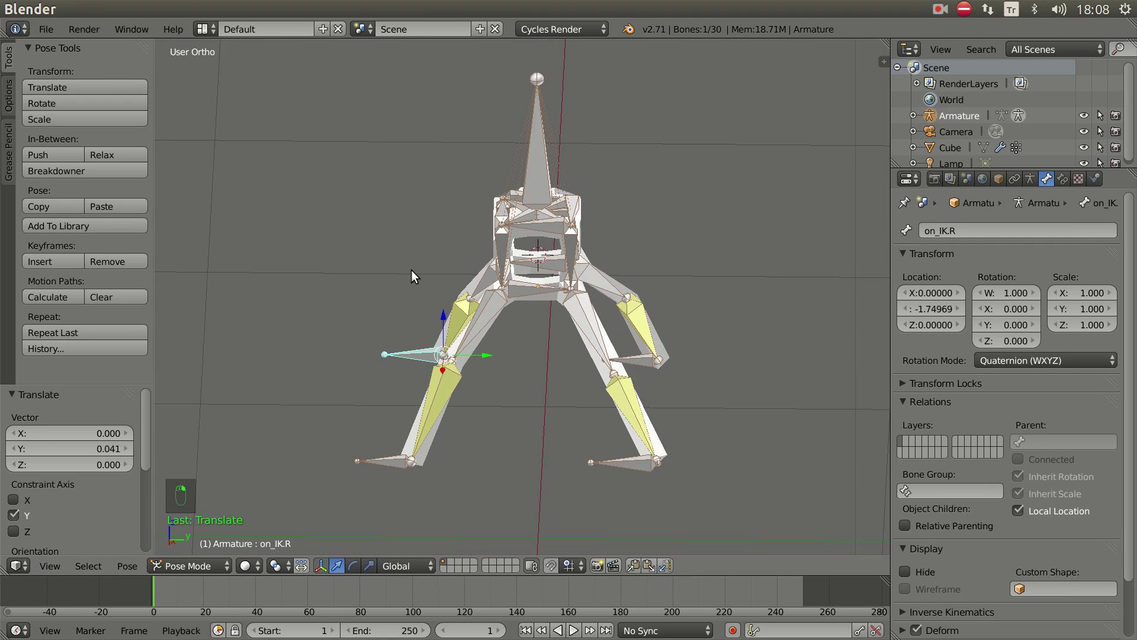
pyautogui.press('KP_3')
pyautogui.click(484, 417)
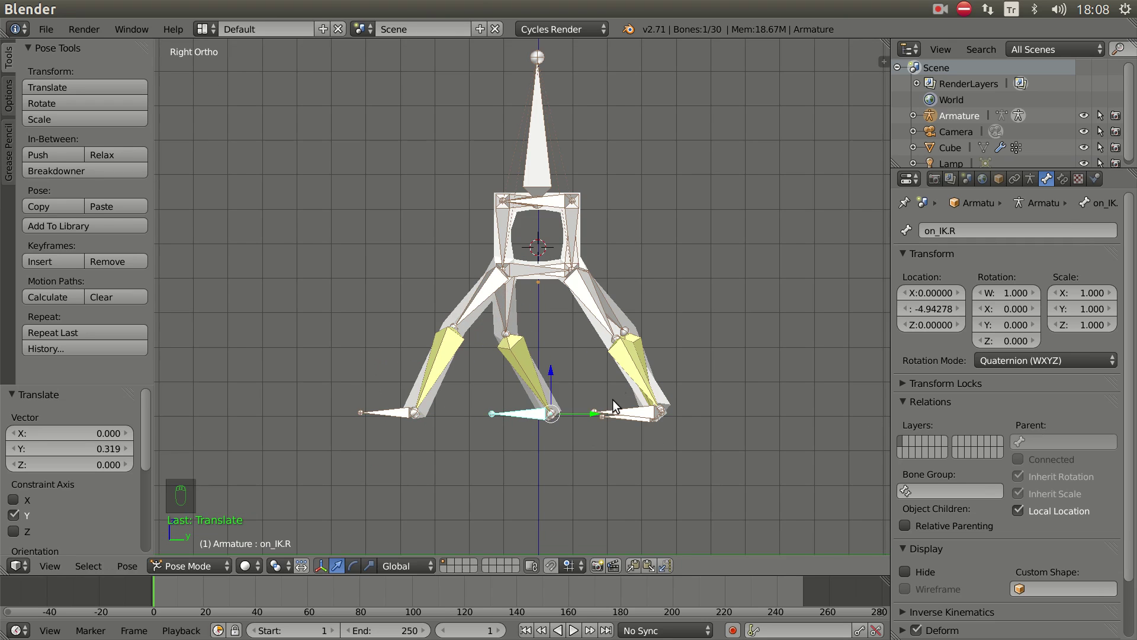
# - Lift the arka_IK.R foot controller off the ground and shift it sideways along one axis
pyautogui.moveTo(643, 354); pyautogui.dragTo(695, 357)
pyautogui.press('g')
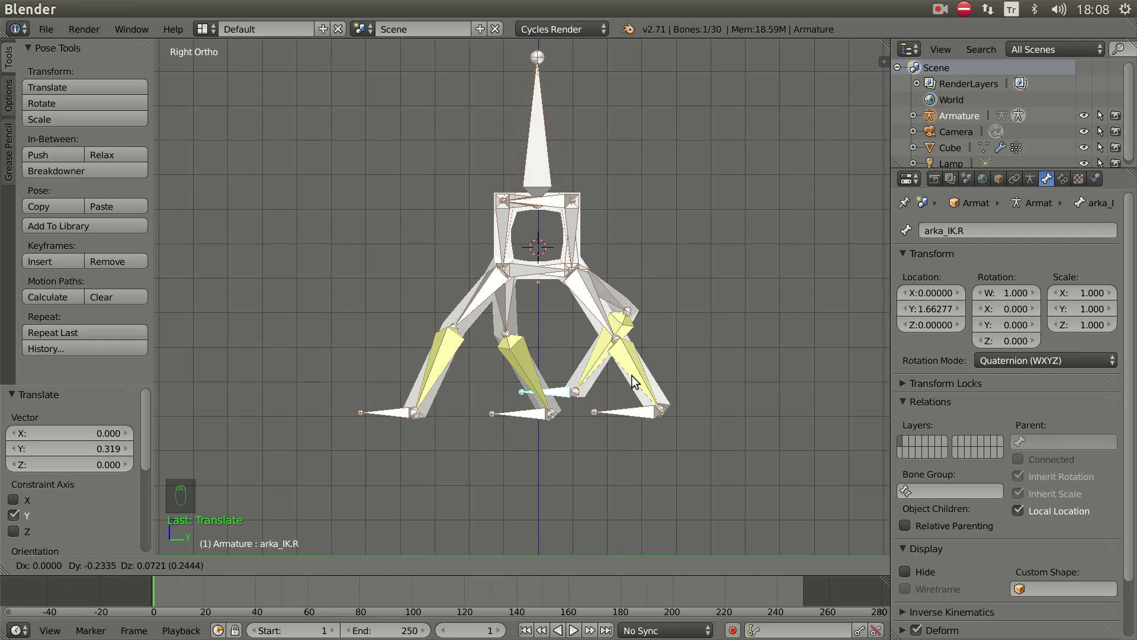
pyautogui.moveTo(579, 388); pyautogui.dragTo(553, 435)
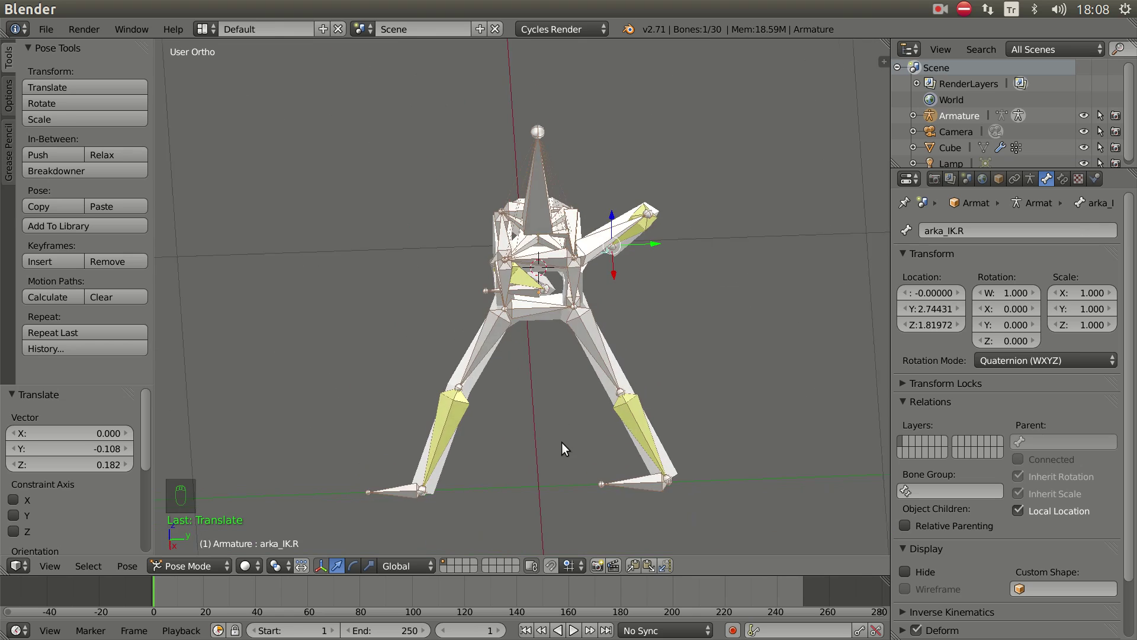
pyautogui.press('KP_1')
pyautogui.click(442, 355)
pyautogui.middleClick(602, 421)
pyautogui.press('KP_3')
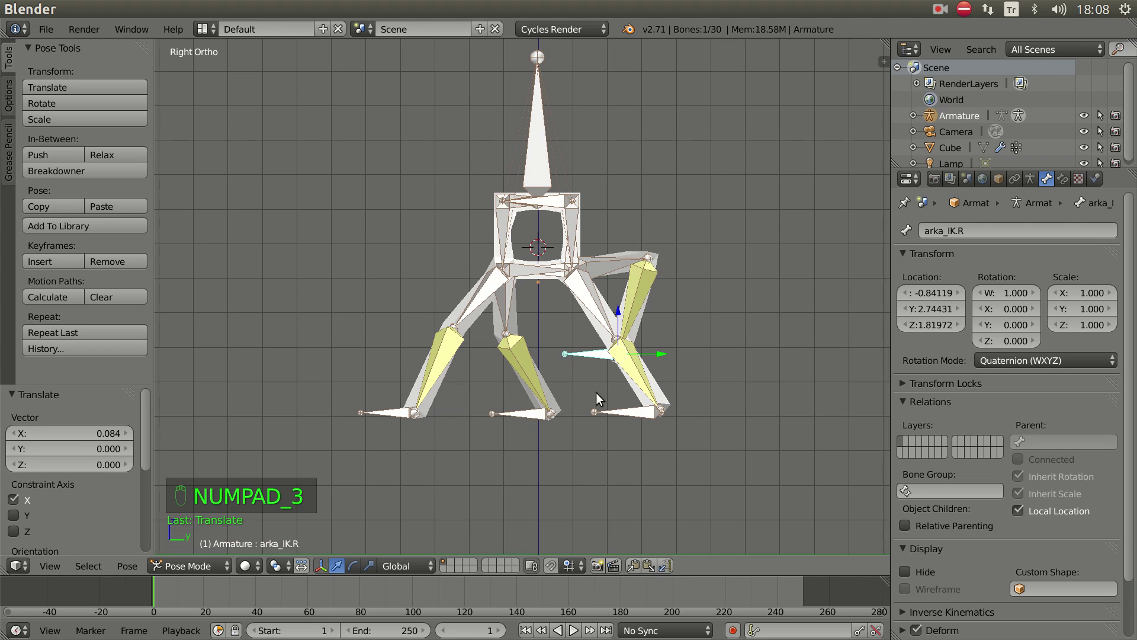
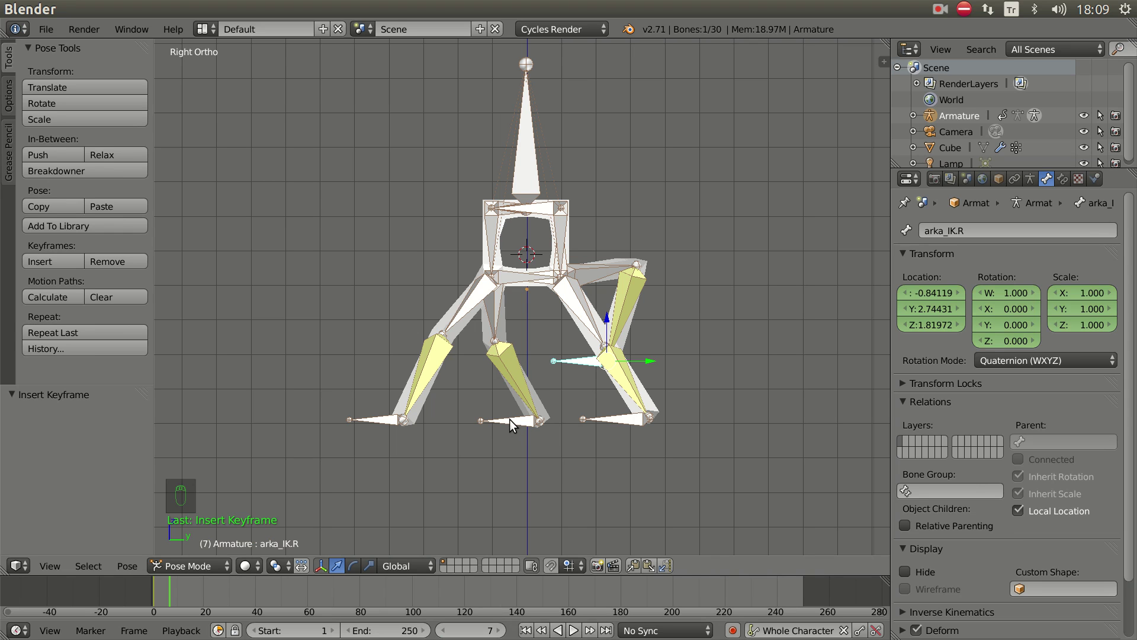
# - At frame 7, lift on_IK.R off the ground and bring arka_IK.R down and forward
pyautogui.rightClick(514, 424)
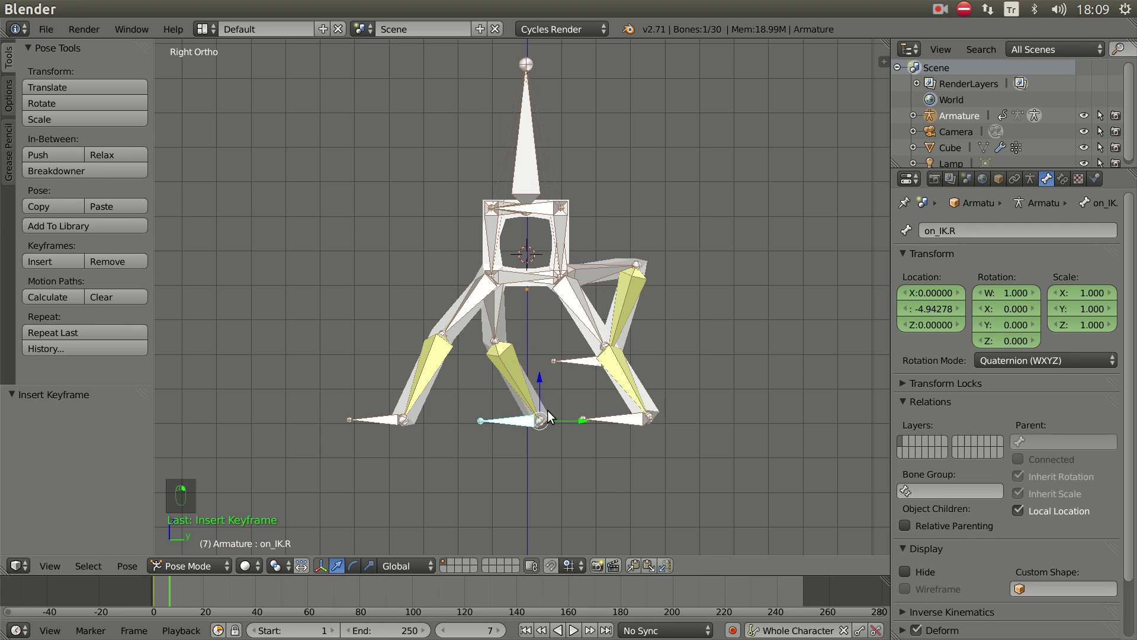
pyautogui.press('g')
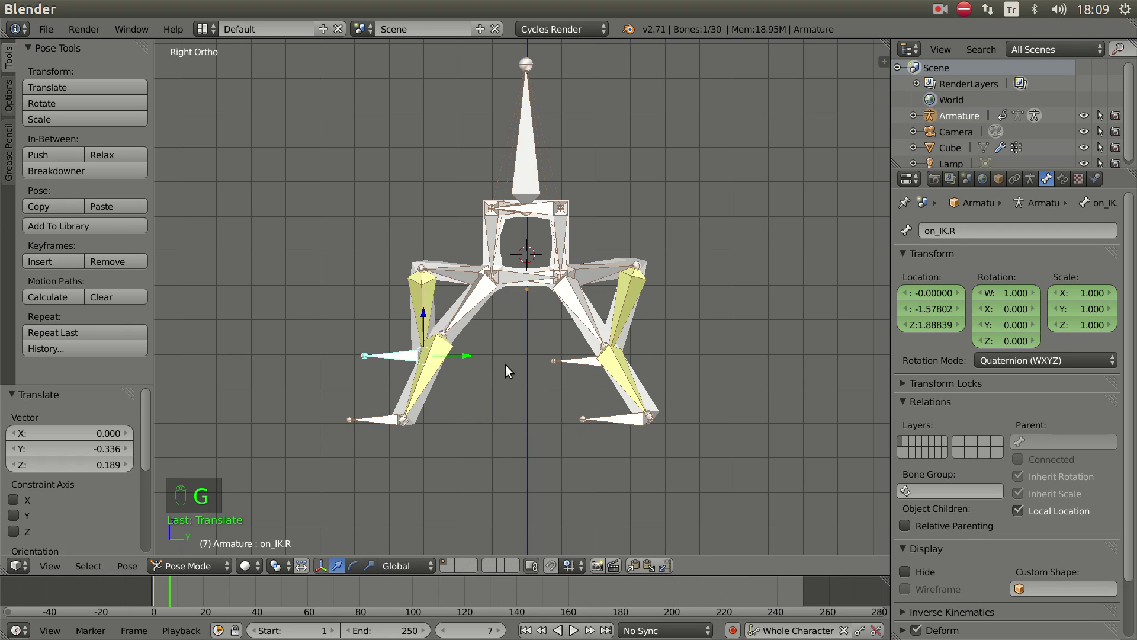
pyautogui.rightClick(588, 367)
pyautogui.press('g')
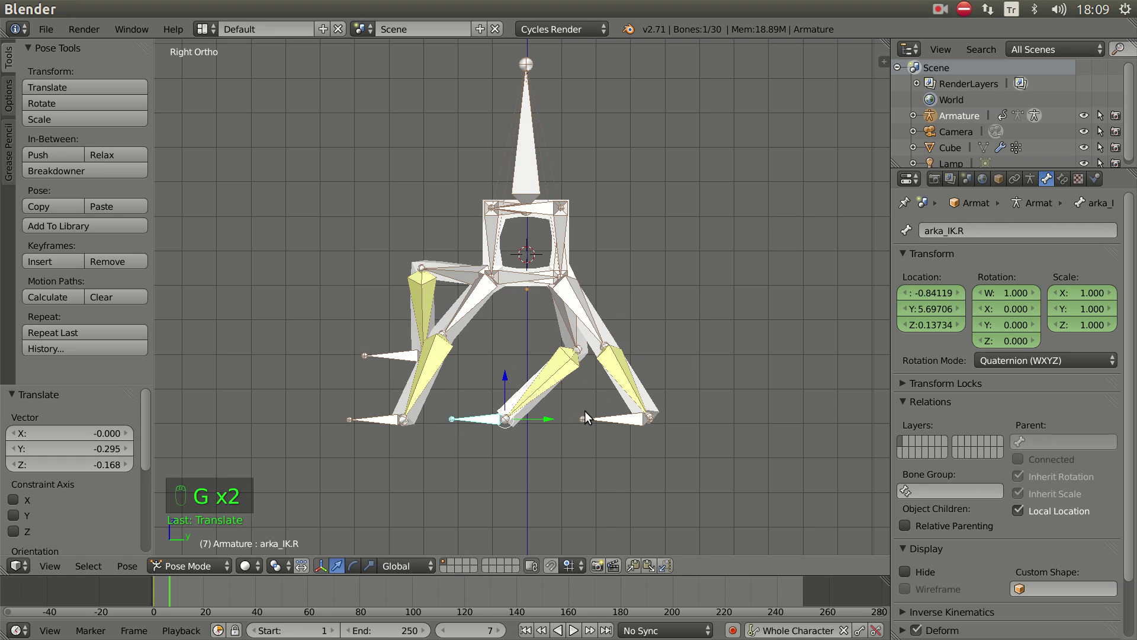
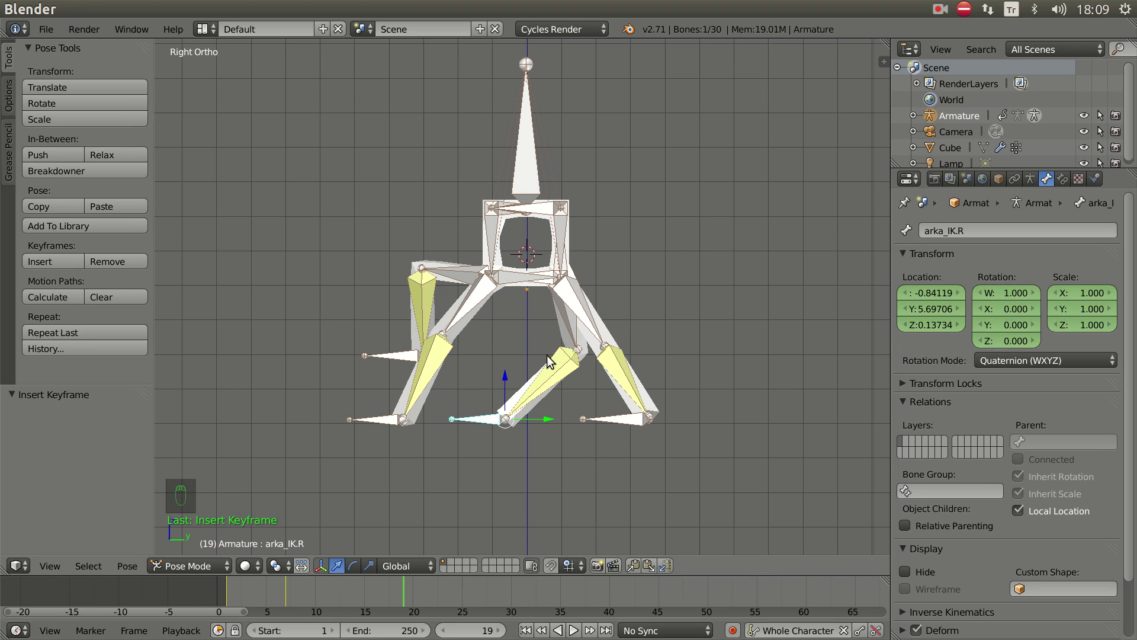
# - Sketch Grease Pencil guide arcs for the foot path
pyautogui.press('d')
pyautogui.click(504, 375)
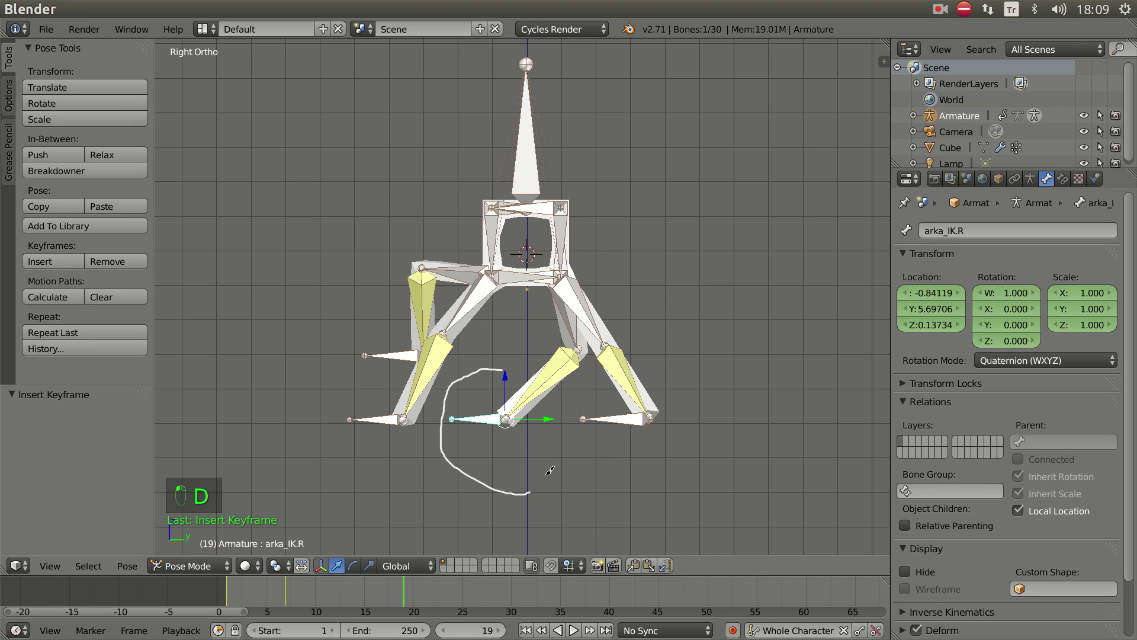
pyautogui.press('d')
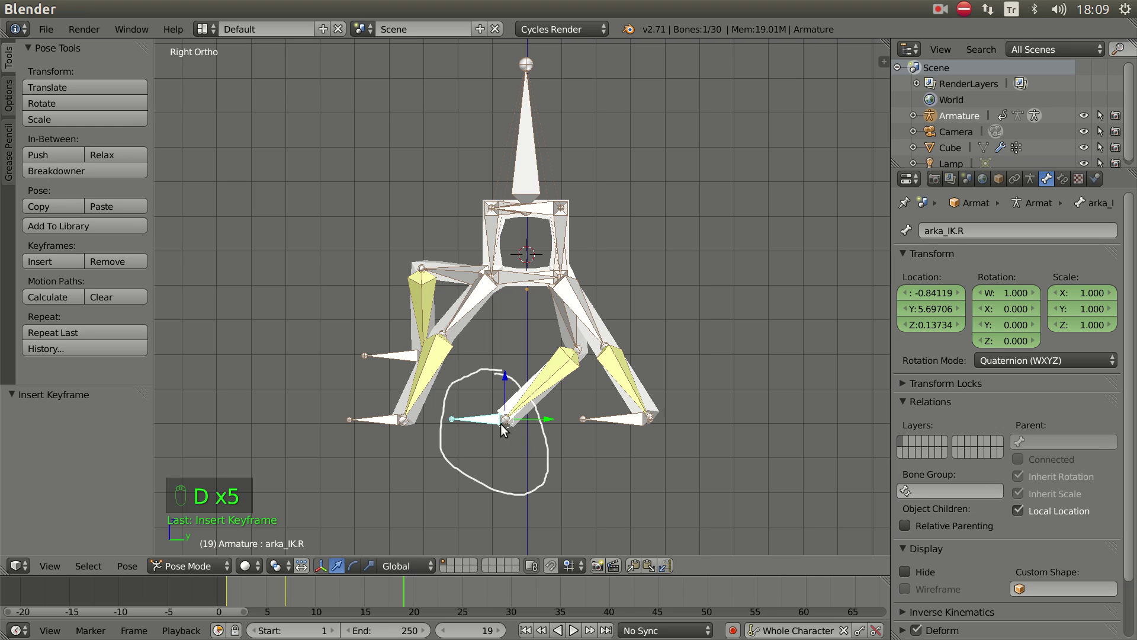
pyautogui.press('d')
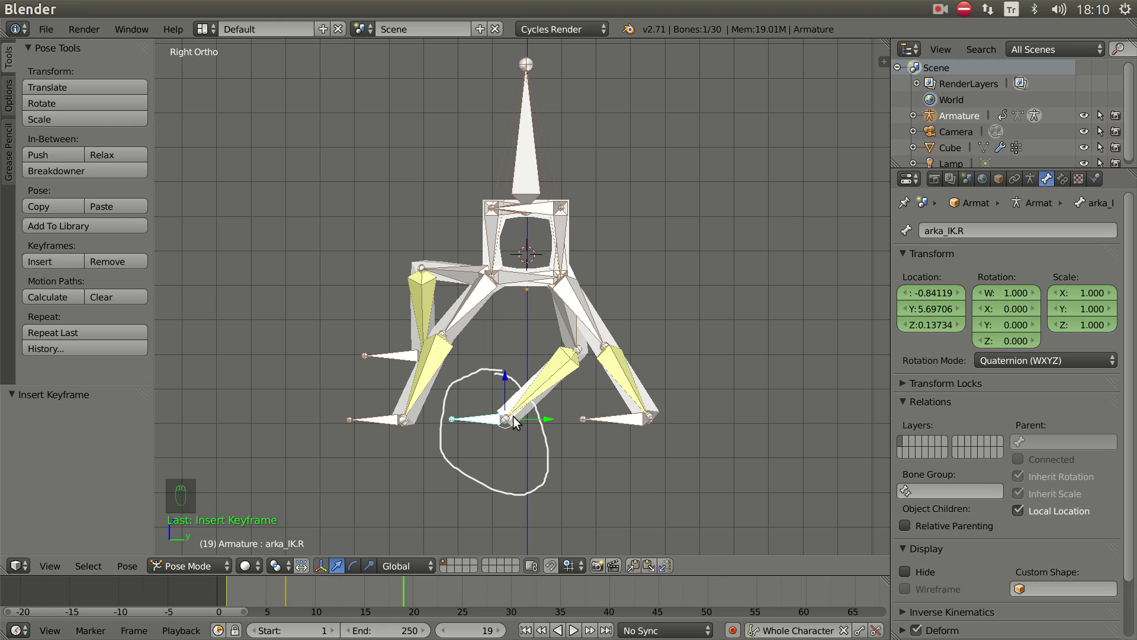
# - Carry the torso bone forward along the walk direction for the next stride
pyautogui.rightClick(534, 171)
pyautogui.click(562, 212)
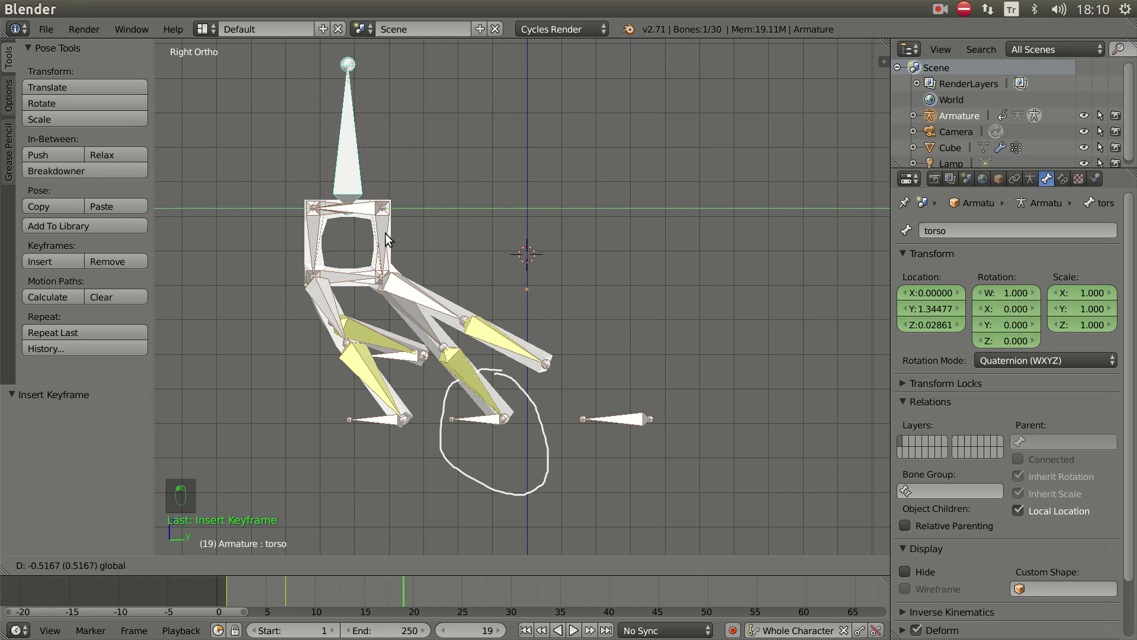
pyautogui.press('d')
pyautogui.press('d')
pyautogui.press('d')
pyautogui.click(400, 304)
pyautogui.click(535, 415)
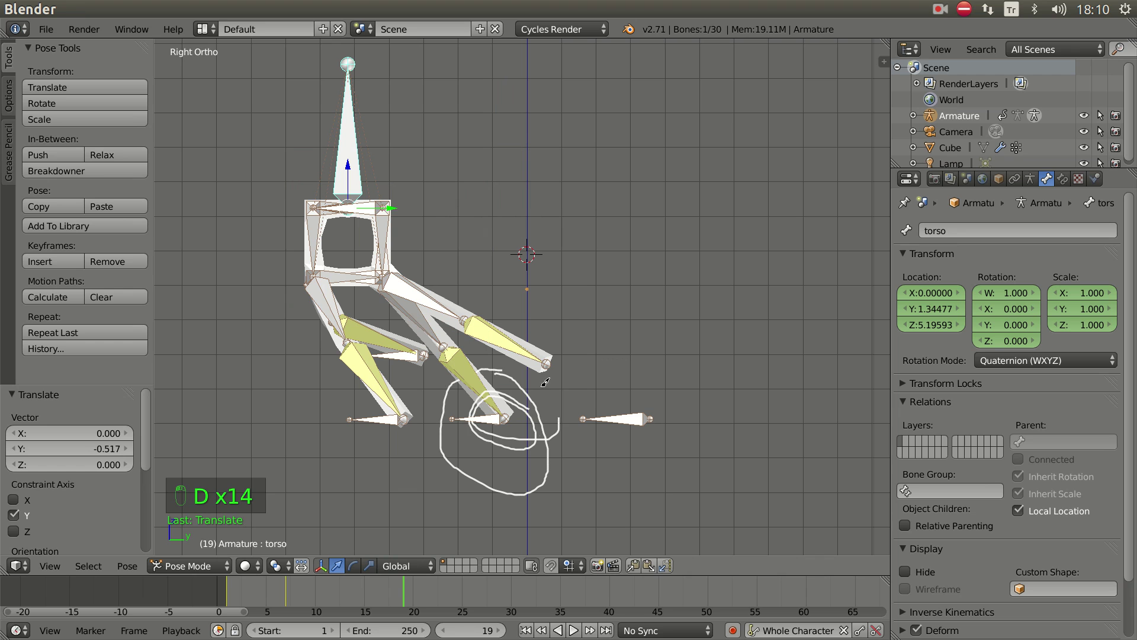
pyautogui.press('d')
pyautogui.press('d')
# - Recenter the view and swing the on_IK.R foot far forward, setting it down ahead at frame 19
pyautogui.press('n')
pyautogui.moveTo(785, 305); pyautogui.dragTo(576, 403)
pyautogui.press('n')
pyautogui.middleClick(576, 403)
pyautogui.moveTo(593, 420); pyautogui.dragTo(575, 405)
pyautogui.rightClick(593, 379)
pyautogui.press('KP_3')
pyautogui.rightClick(611, 411)
pyautogui.press('g')
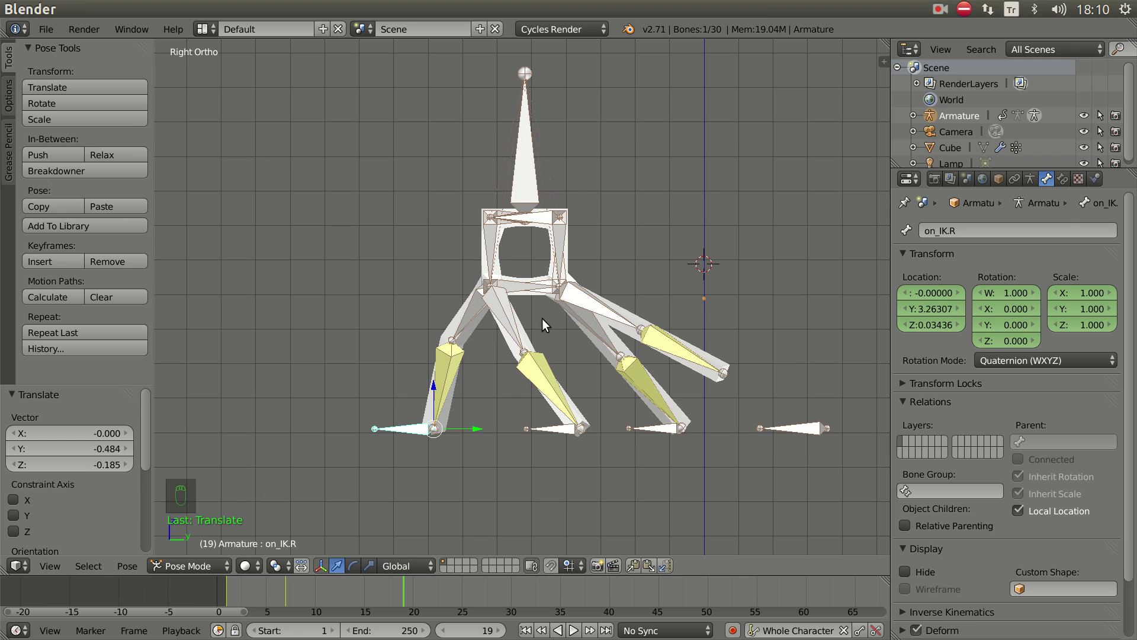
# - Raise the arka_IK.L foot controller and swing it forward mid-step
pyautogui.moveTo(606, 387); pyautogui.dragTo(644, 321)
pyautogui.press('KP_3')
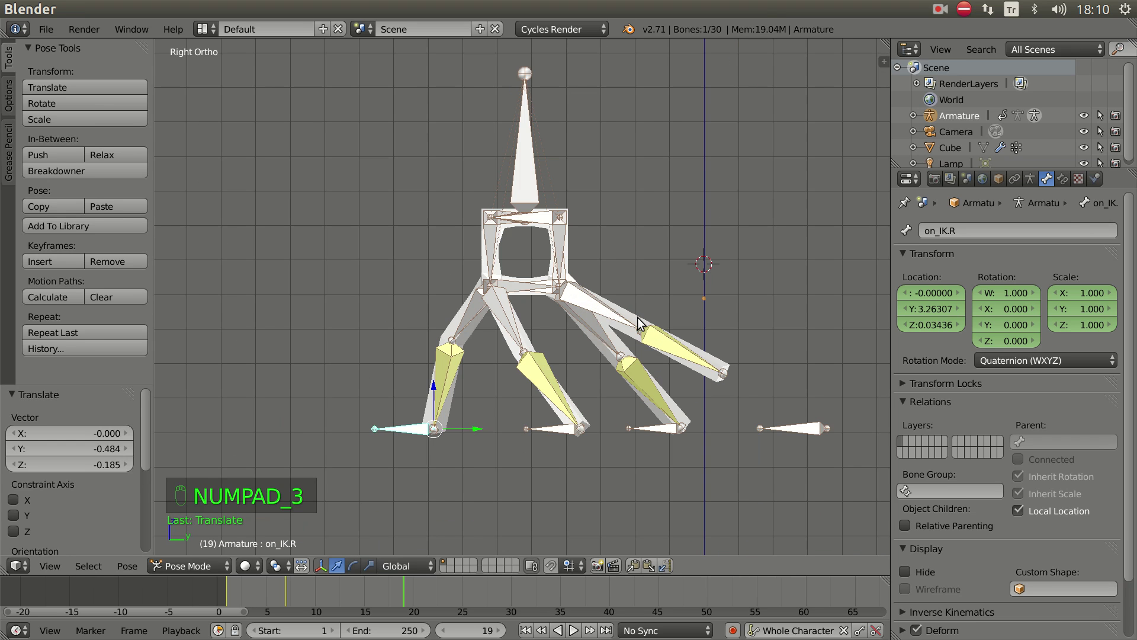
pyautogui.rightClick(811, 433)
pyautogui.press('g')
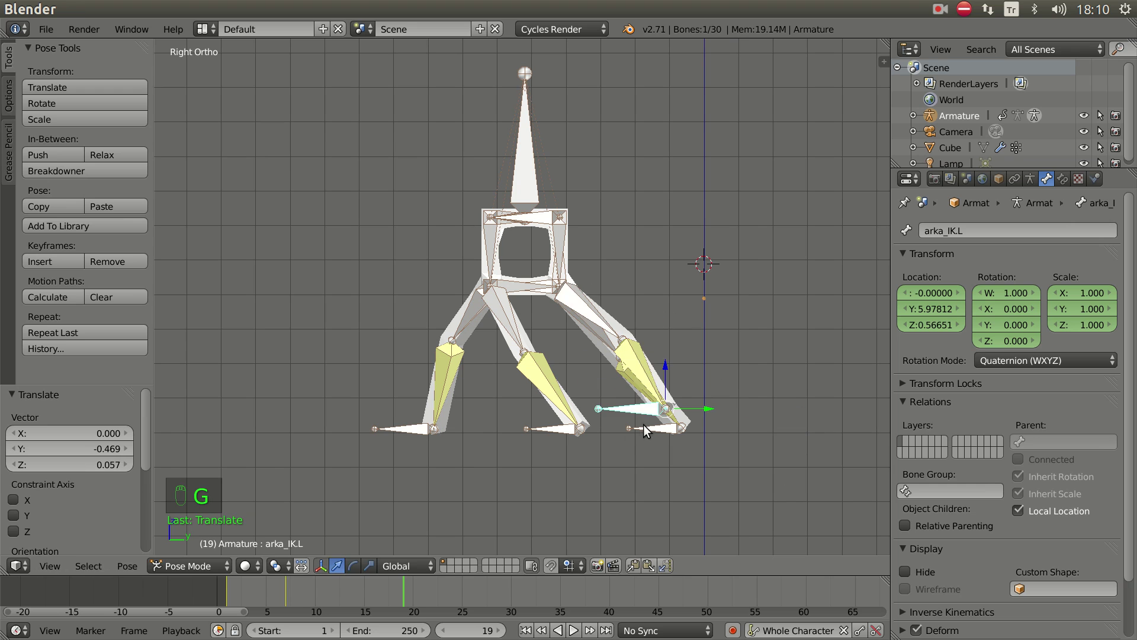
pyautogui.press('g')
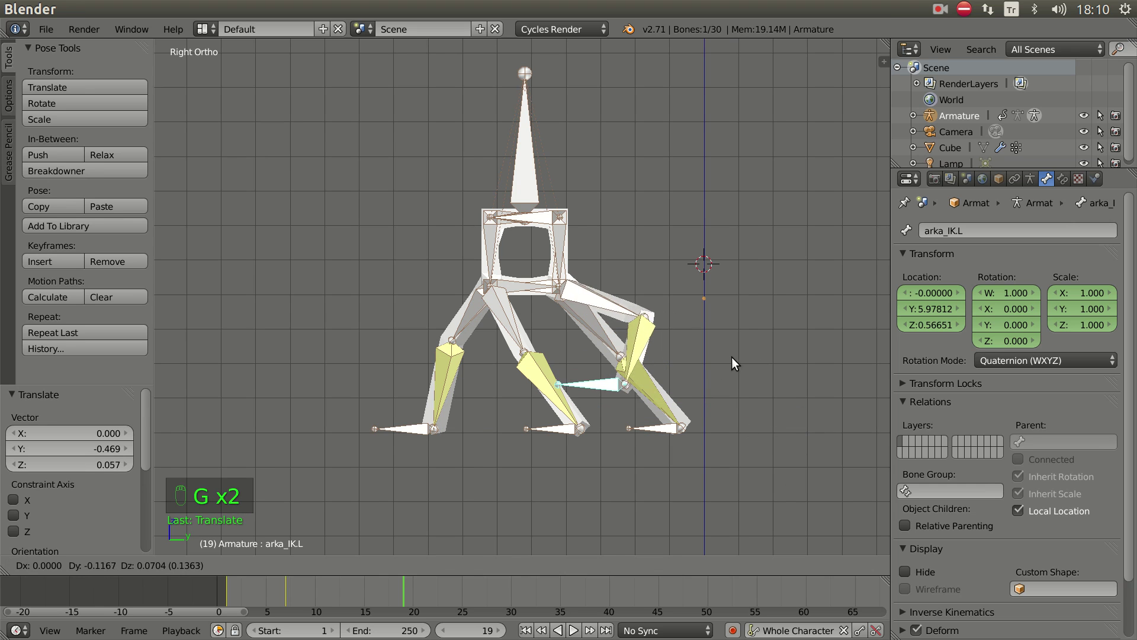
pyautogui.moveTo(727, 443); pyautogui.dragTo(727, 405)
pyautogui.press('KP_3')
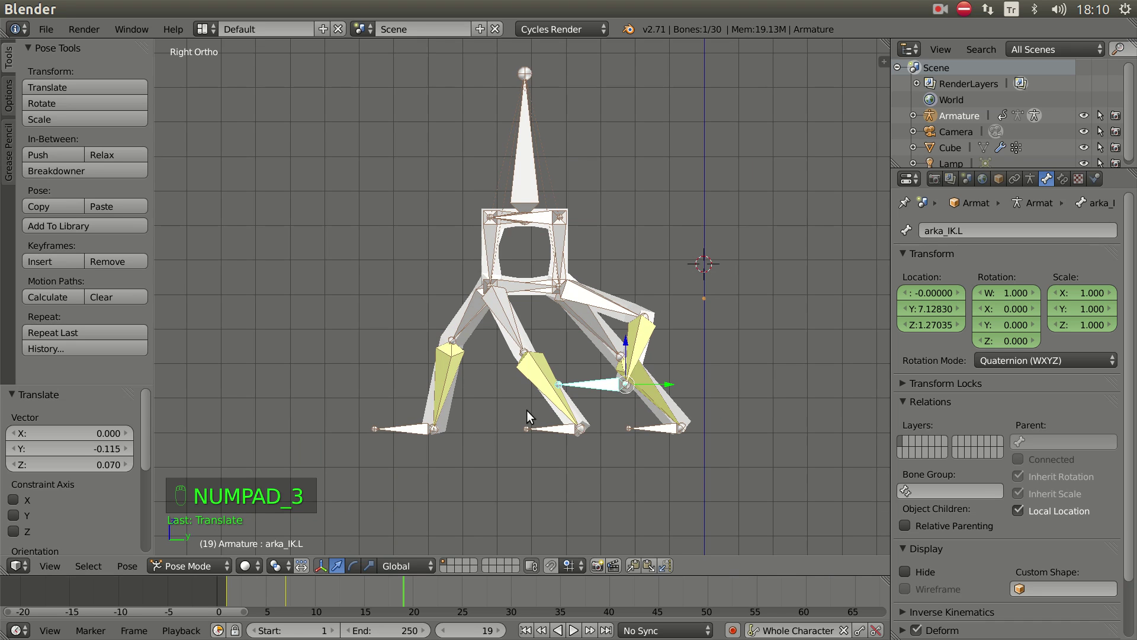
# - Slide the on_IK.L foot controller back along the ground on one axis
pyautogui.rightClick(548, 427)
pyautogui.click(623, 429)
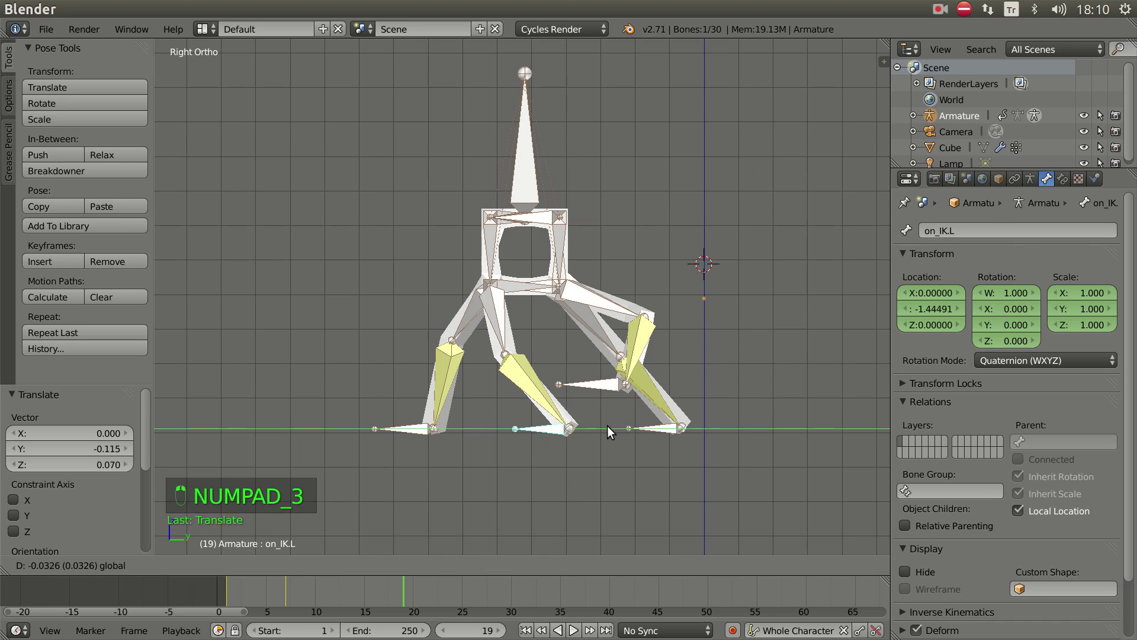
pyautogui.moveTo(653, 391); pyautogui.dragTo(661, 392)
pyautogui.press('KP_3')
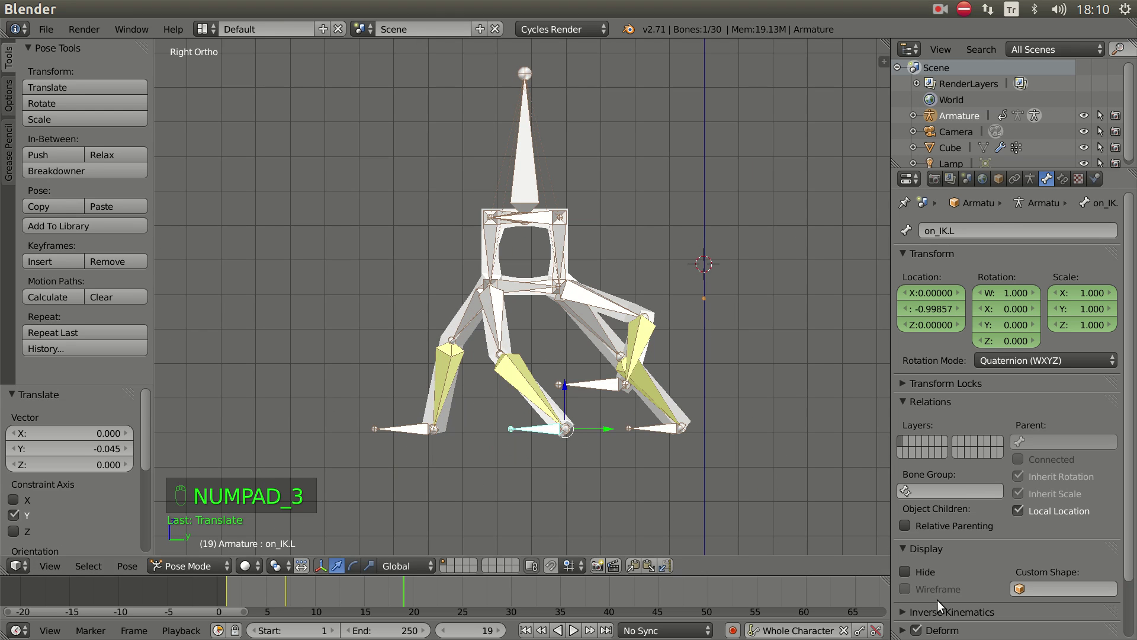
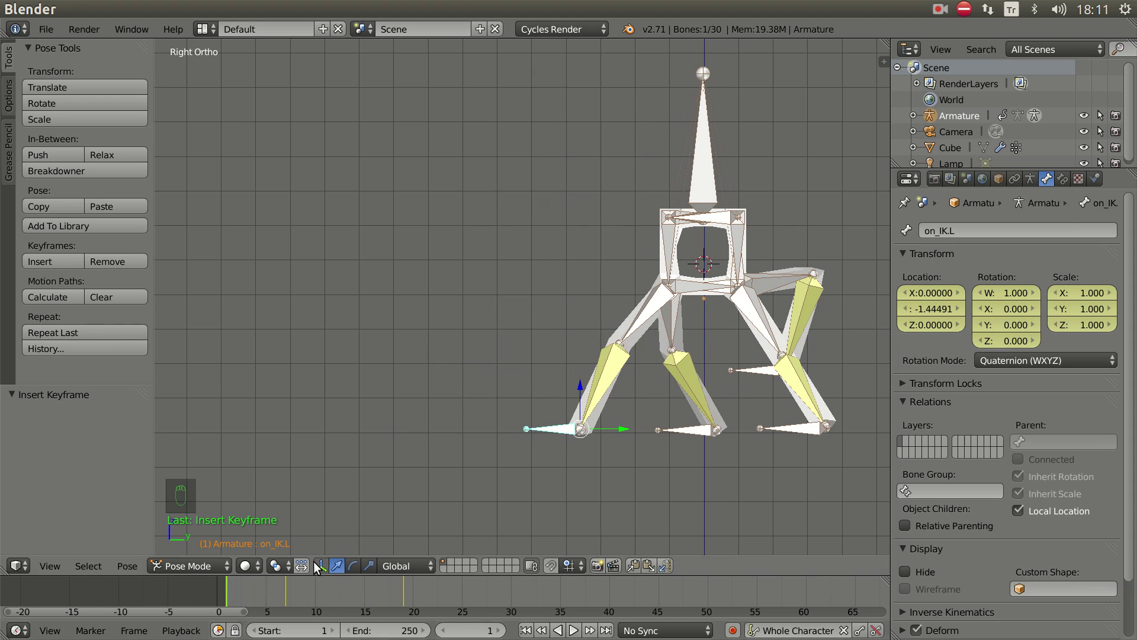
# - Step the timeline to frame 25 and reframe the rig in the side view
pyautogui.moveTo(538, 405); pyautogui.dragTo(238, 592)
pyautogui.click(237, 592)
pyautogui.moveTo(529, 438); pyautogui.dragTo(585, 483)
pyautogui.press('KP_3')
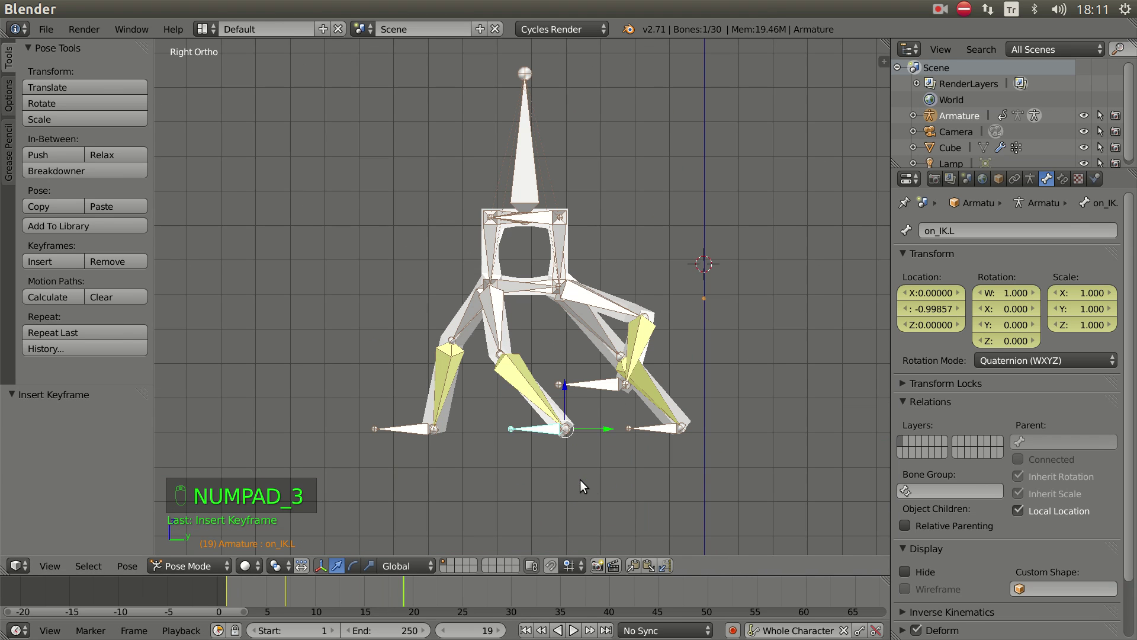
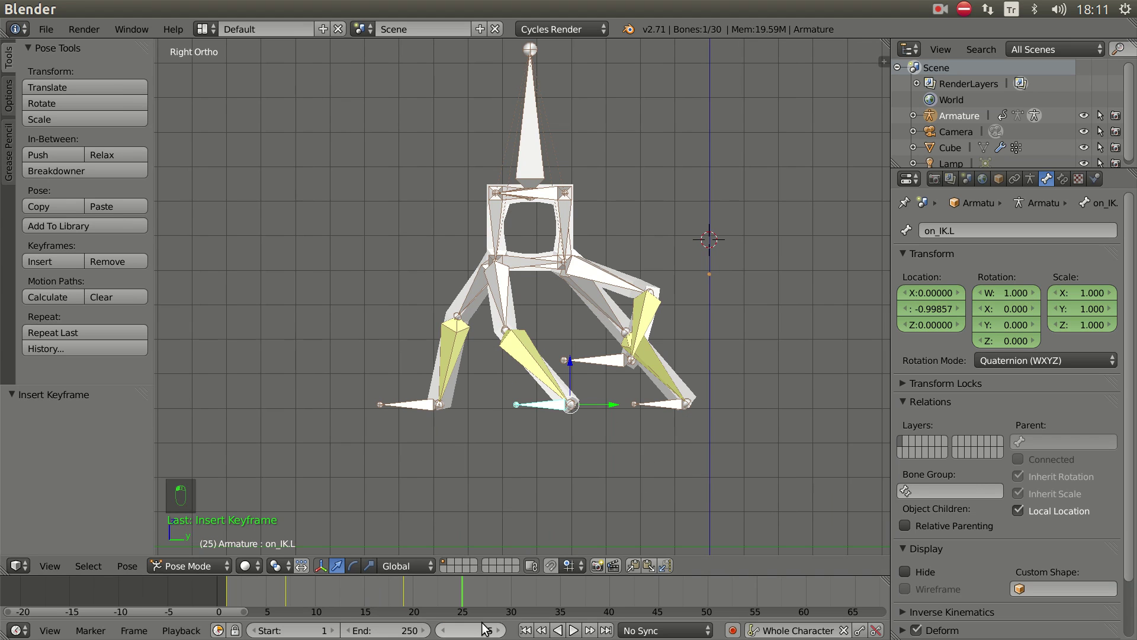
# - Lift the on_IK.L foot and move the arka_IK.L foot forward toward the ground
pyautogui.rightClick(550, 407)
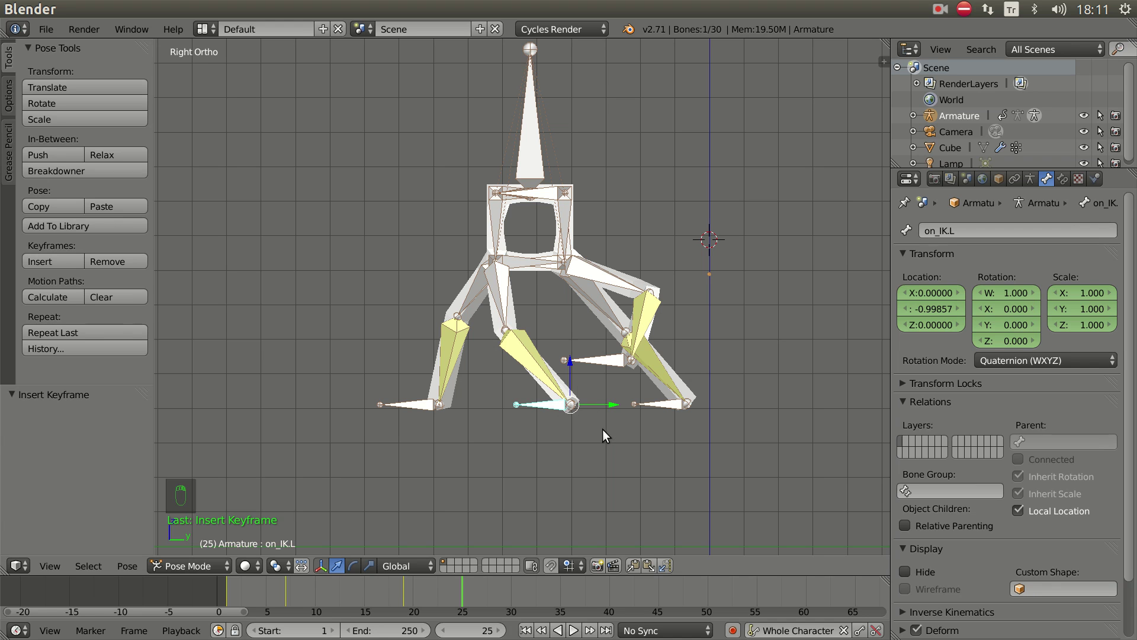
pyautogui.press('g')
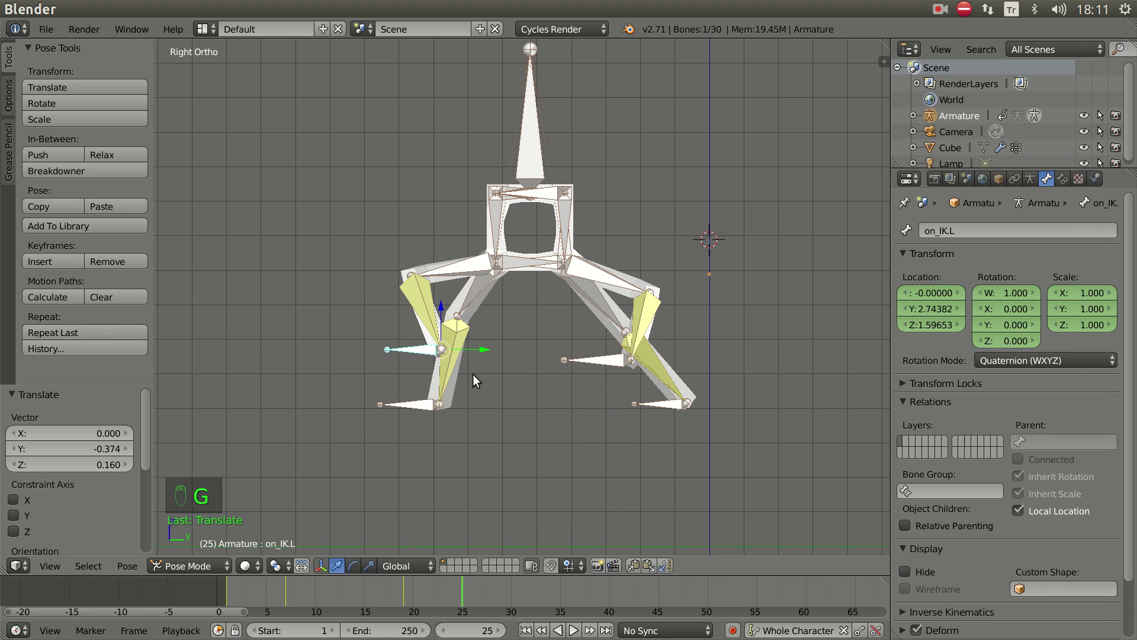
pyautogui.rightClick(598, 363)
pyautogui.press('g')
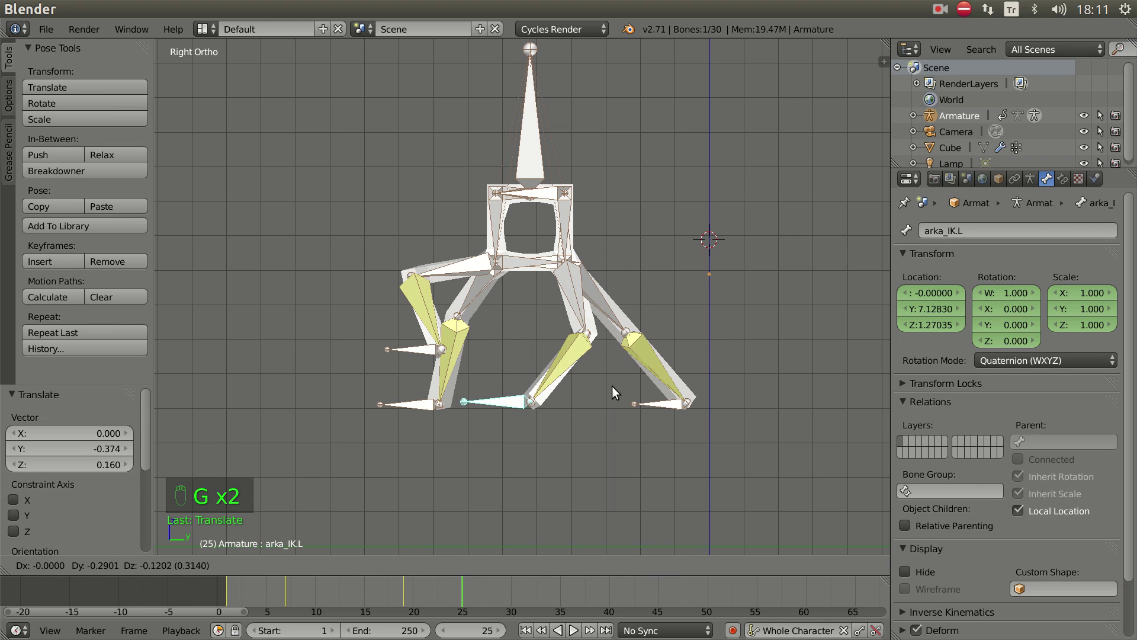
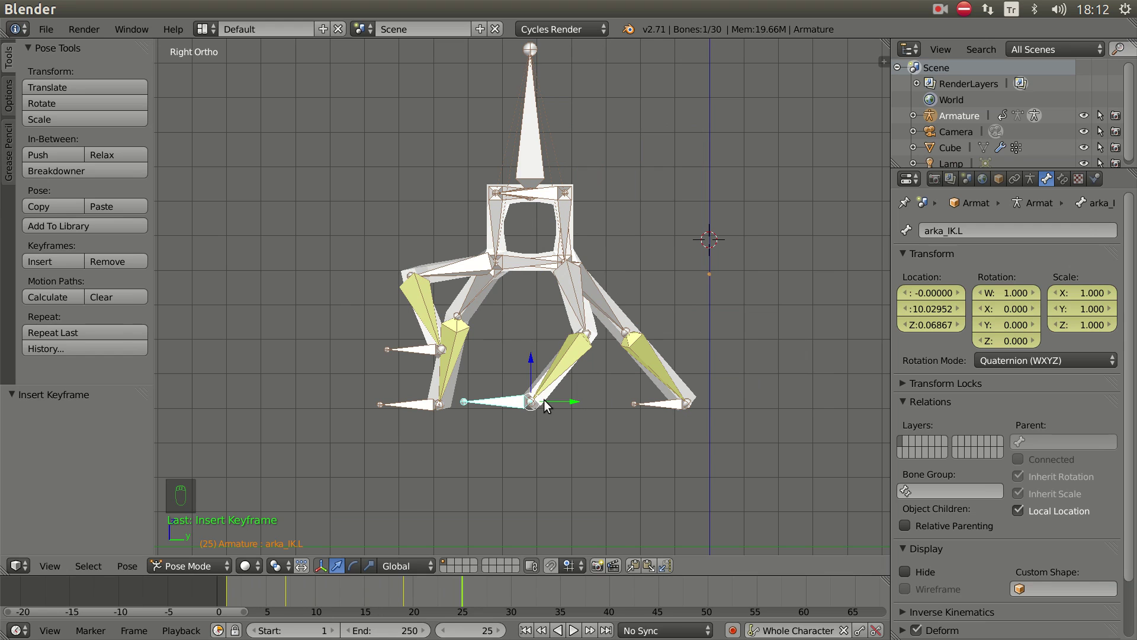
# - Sketch Grease Pencil guide strokes for the next foot path
pyautogui.press('d')
pyautogui.click(537, 368)
pyautogui.press('d')
pyautogui.press('d')
# - Shift the torso bone forward and reframe the rig
pyautogui.rightClick(532, 176)
pyautogui.click(572, 198)
pyautogui.middleClick(419, 211)
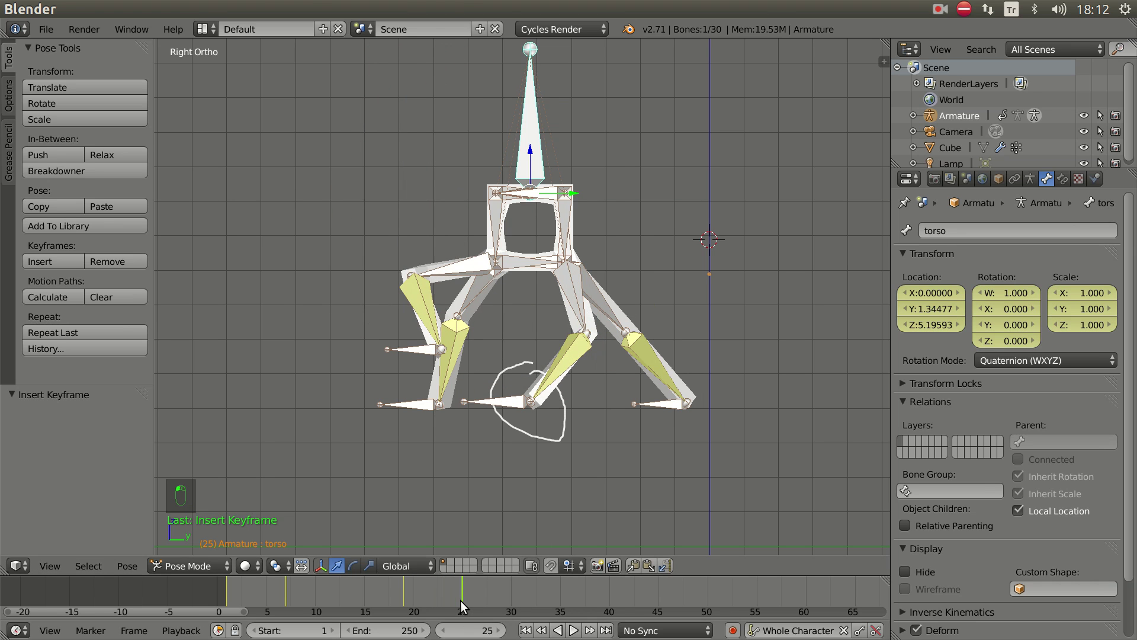
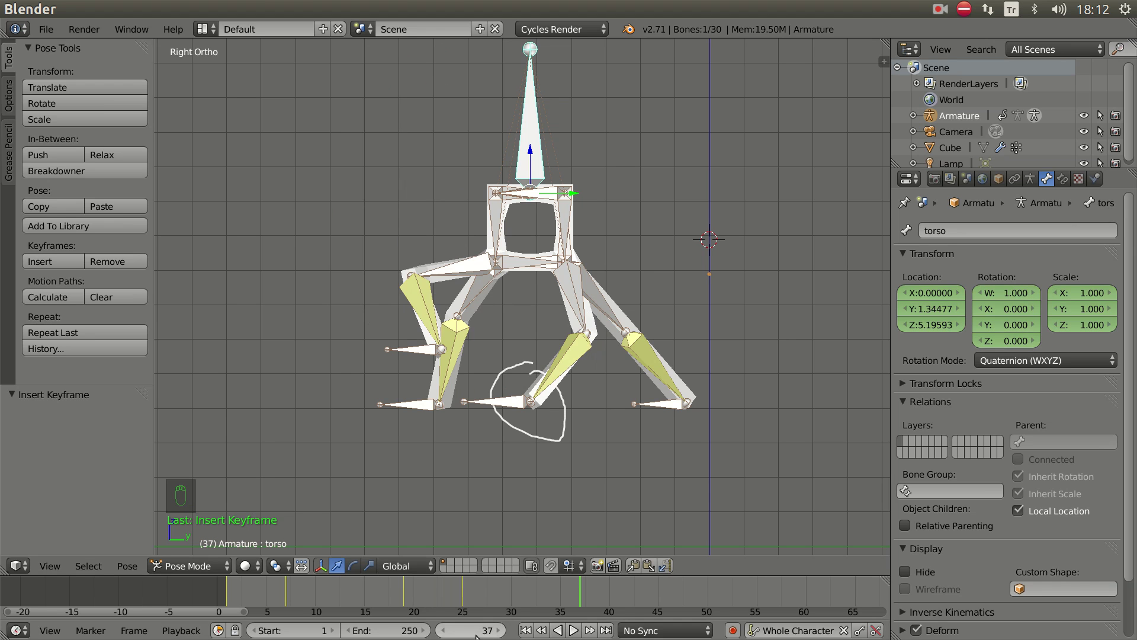
pyautogui.moveTo(639, 427); pyautogui.dragTo(607, 214)
pyautogui.click(607, 215)
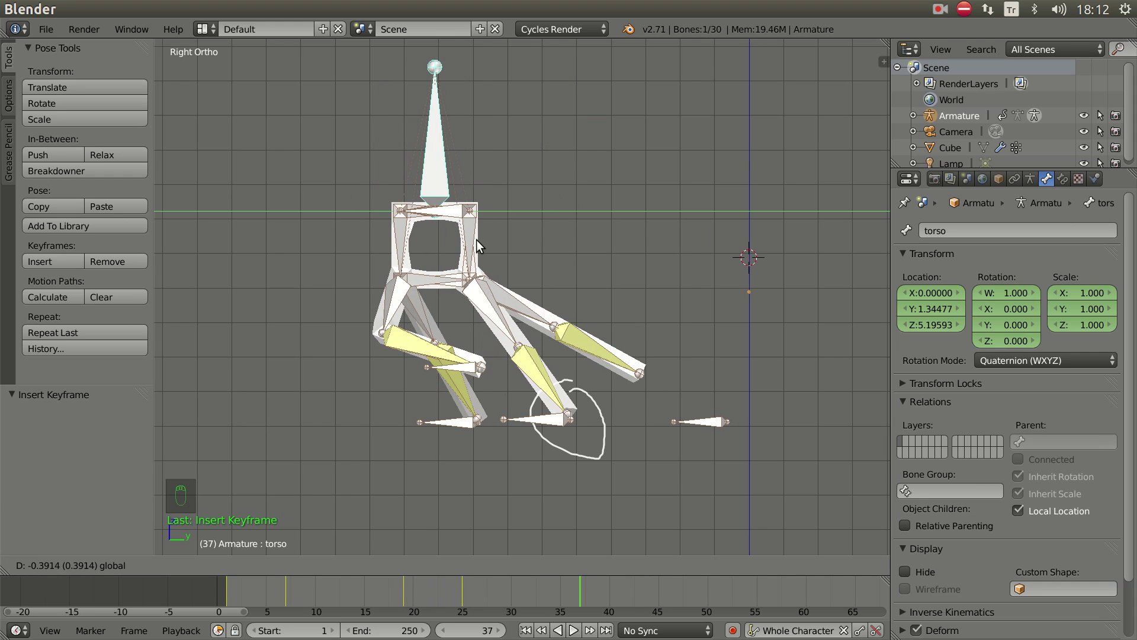
pyautogui.moveTo(483, 371); pyautogui.dragTo(463, 407)
# - Plant the on_IK.L foot forward on the ground in the side view
pyautogui.rightClick(463, 407)
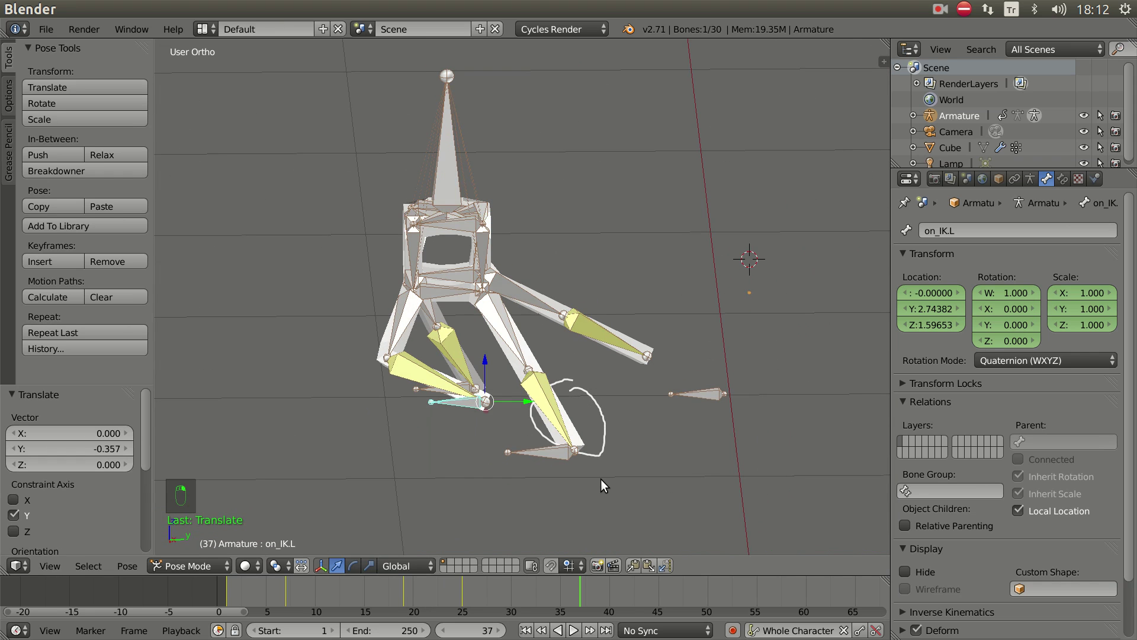
pyautogui.press('KP_3')
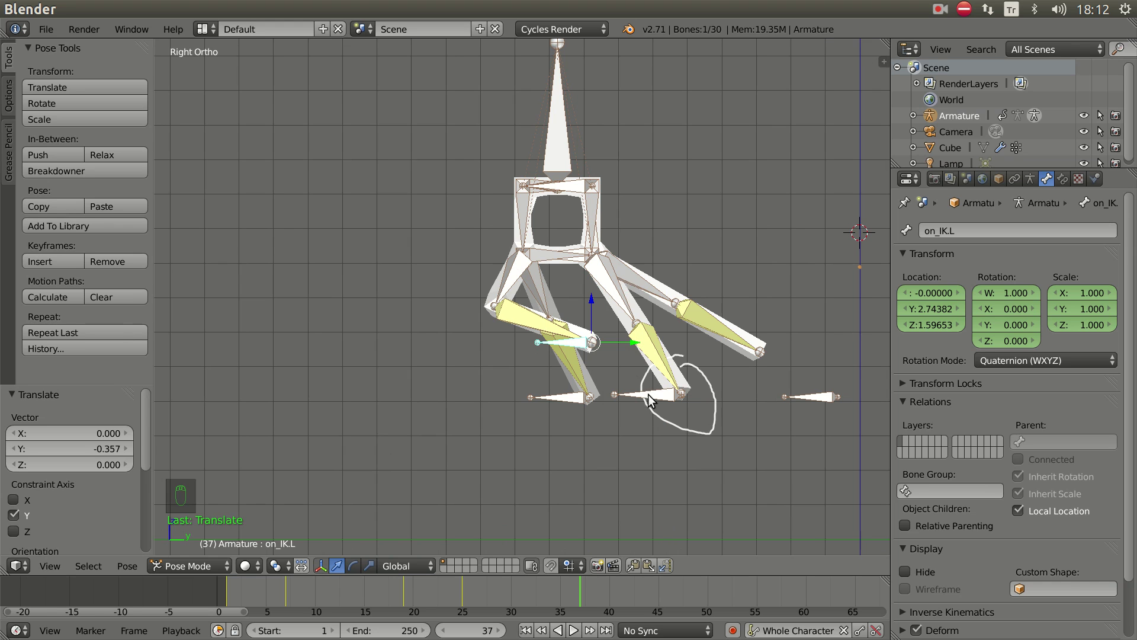
pyautogui.press('g')
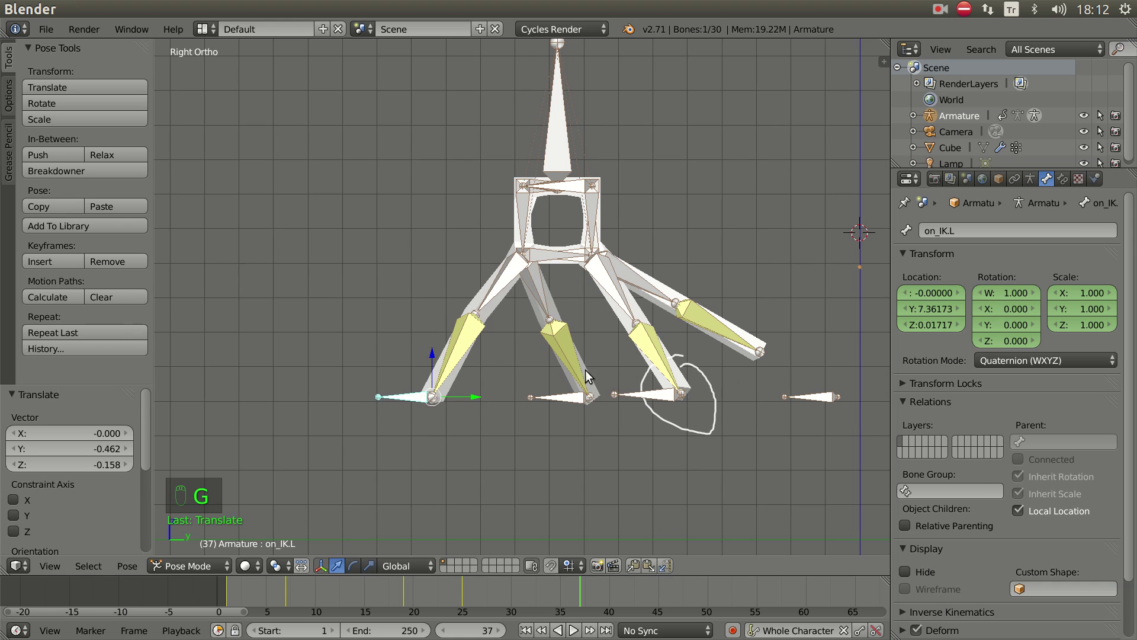
pyautogui.moveTo(611, 378); pyautogui.dragTo(578, 341)
pyautogui.press('d')
pyautogui.click(586, 345)
pyautogui.press('d')
pyautogui.press('KP_3')
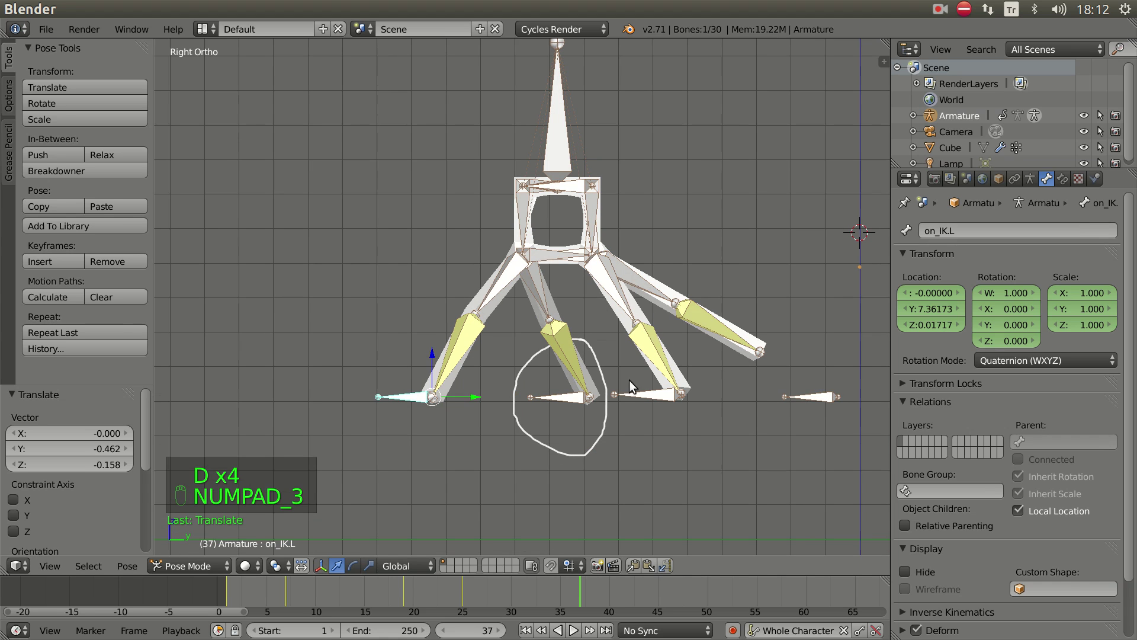
# - Lift the arka_IK.R foot high and keyframe the whole-character pose at frame 37
pyautogui.rightClick(831, 397)
pyautogui.press('g')
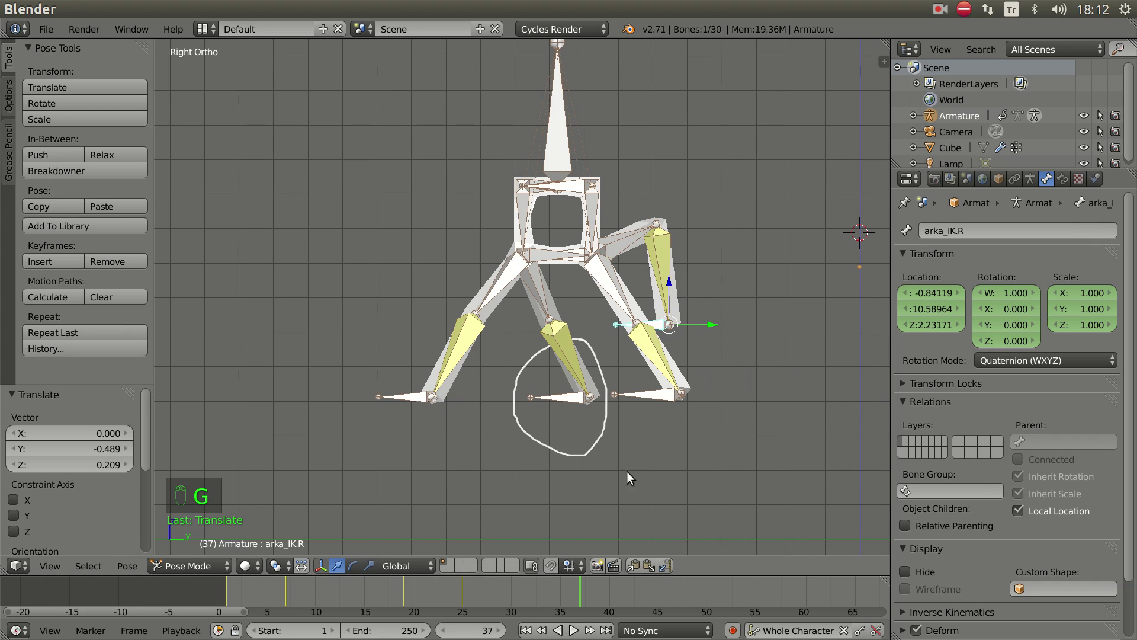
pyautogui.press('n')
pyautogui.moveTo(791, 304); pyautogui.dragTo(591, 594)
pyautogui.press('n')
pyautogui.press('n')
pyautogui.press('n')
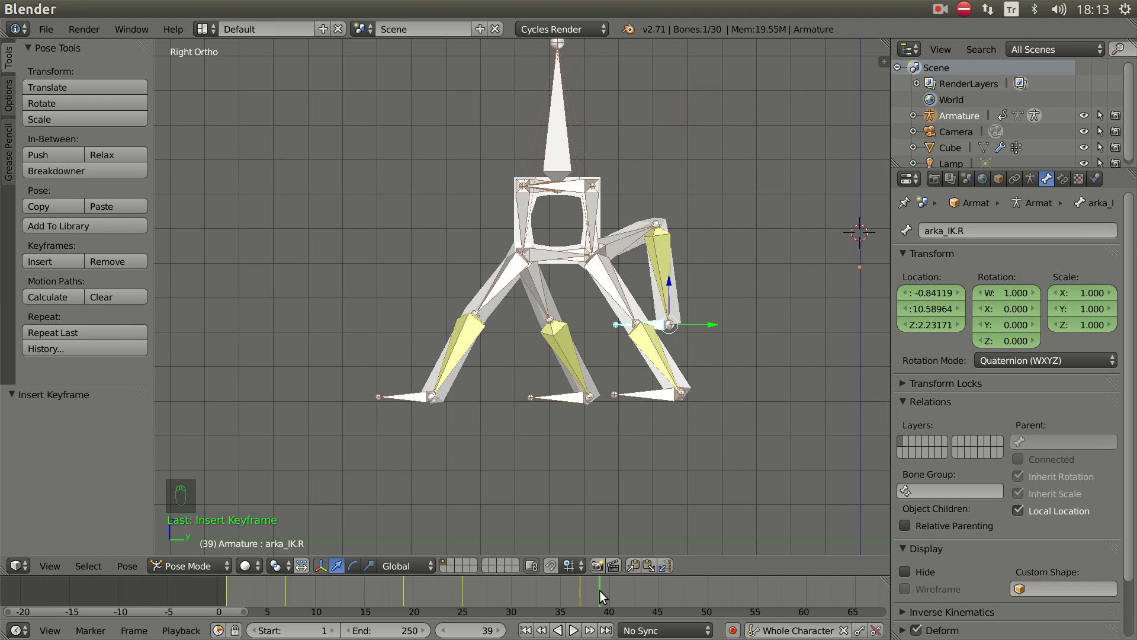
pyautogui.moveTo(506, 354); pyautogui.dragTo(228, 591)
pyautogui.click(228, 591)
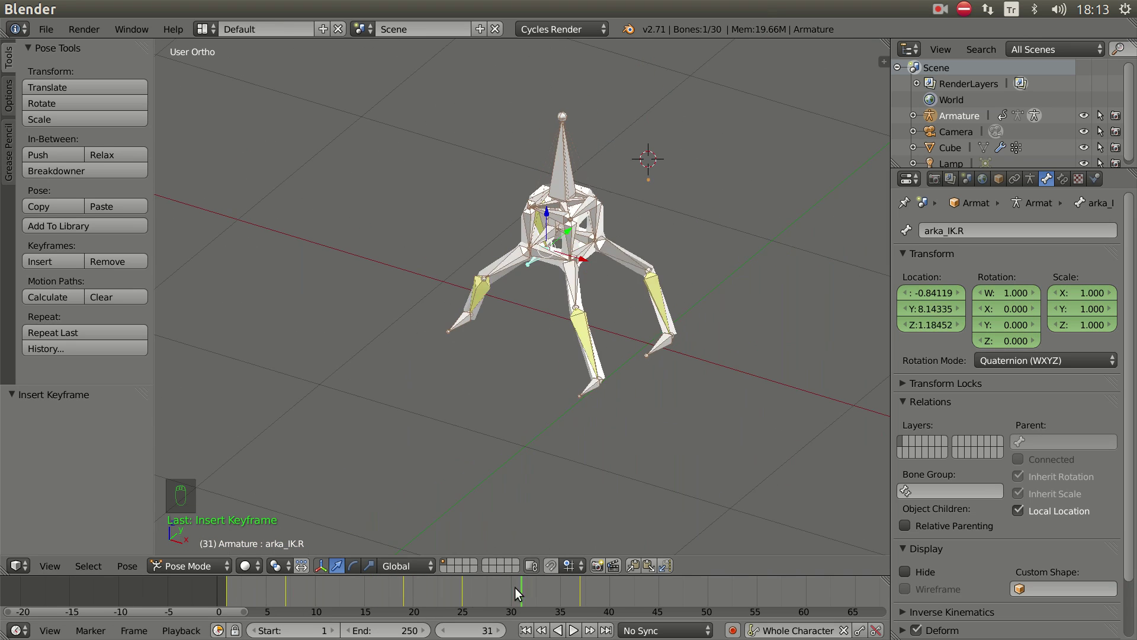
pyautogui.press('KP_3')
pyautogui.middleClick(581, 403)
pyautogui.moveTo(476, 434); pyautogui.dragTo(232, 587)
pyautogui.click(231, 587)
pyautogui.moveTo(457, 497); pyautogui.dragTo(216, 589)
pyautogui.click(216, 589)
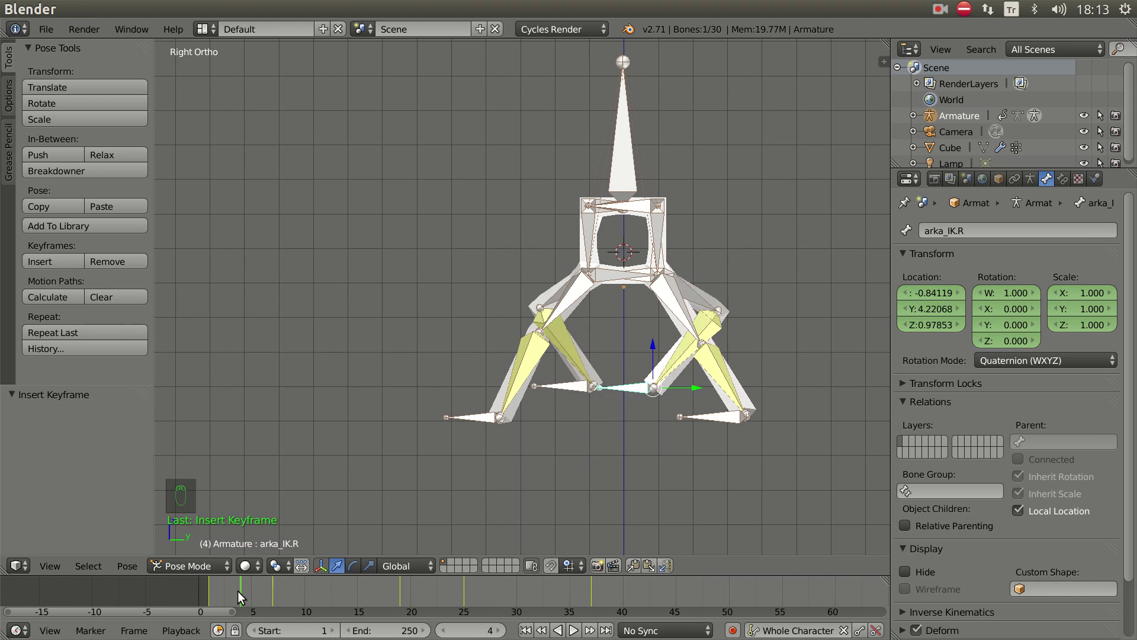
pyautogui.moveTo(527, 408); pyautogui.dragTo(224, 592)
# - At frame 37, raise the torso bone much higher so the body rises mid-stride
pyautogui.click(224, 592)
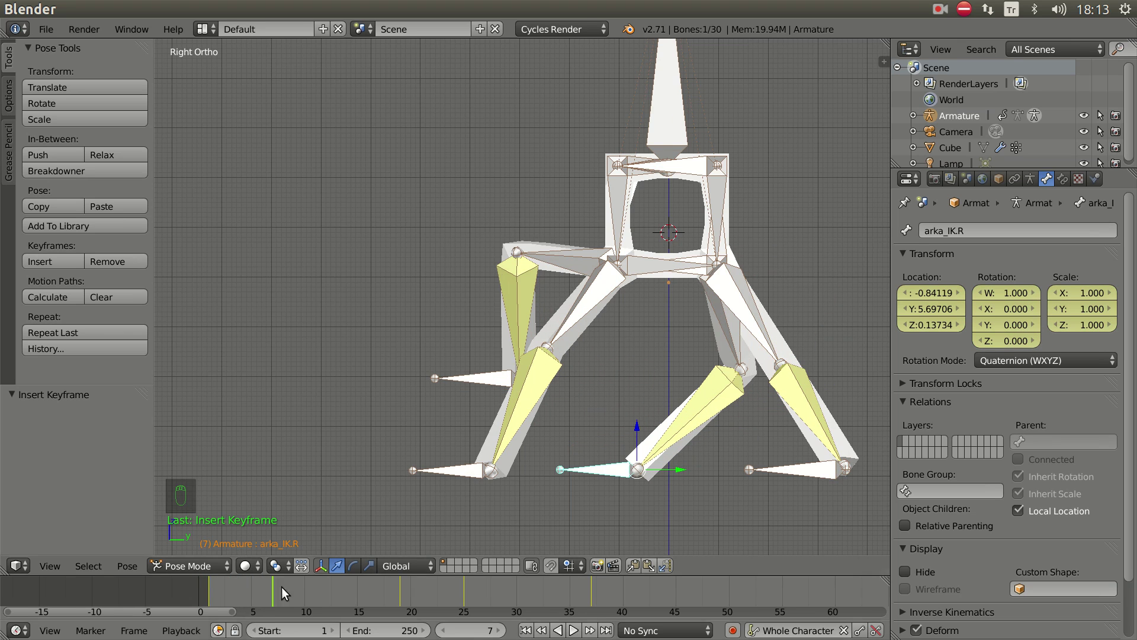
pyautogui.moveTo(690, 298); pyautogui.dragTo(631, 299)
pyautogui.rightClick(612, 167)
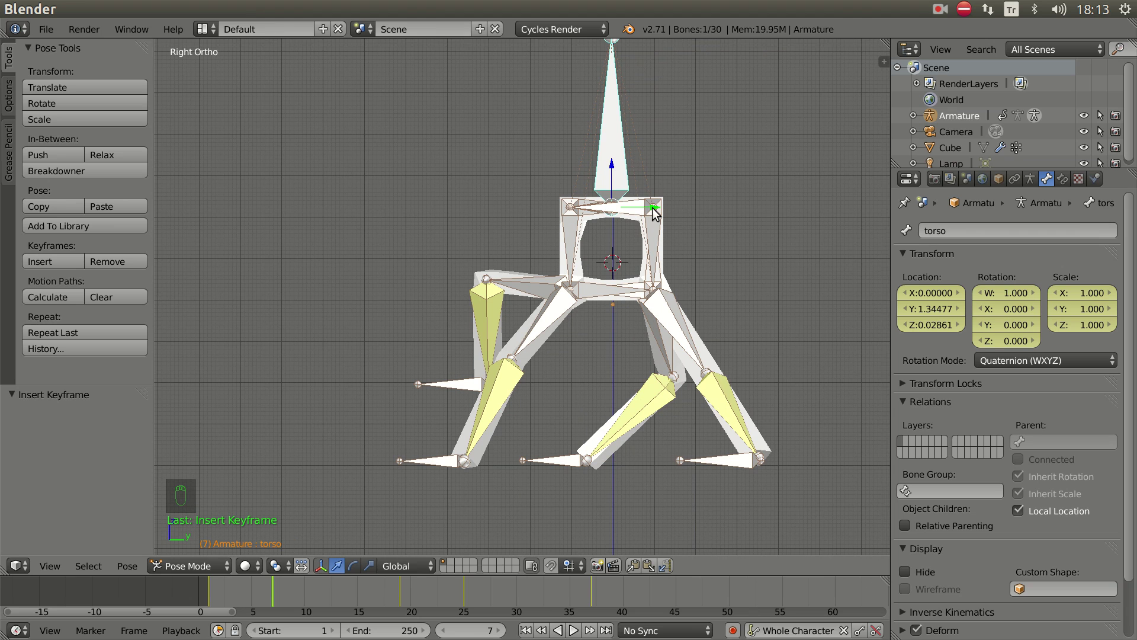
pyautogui.click(656, 211)
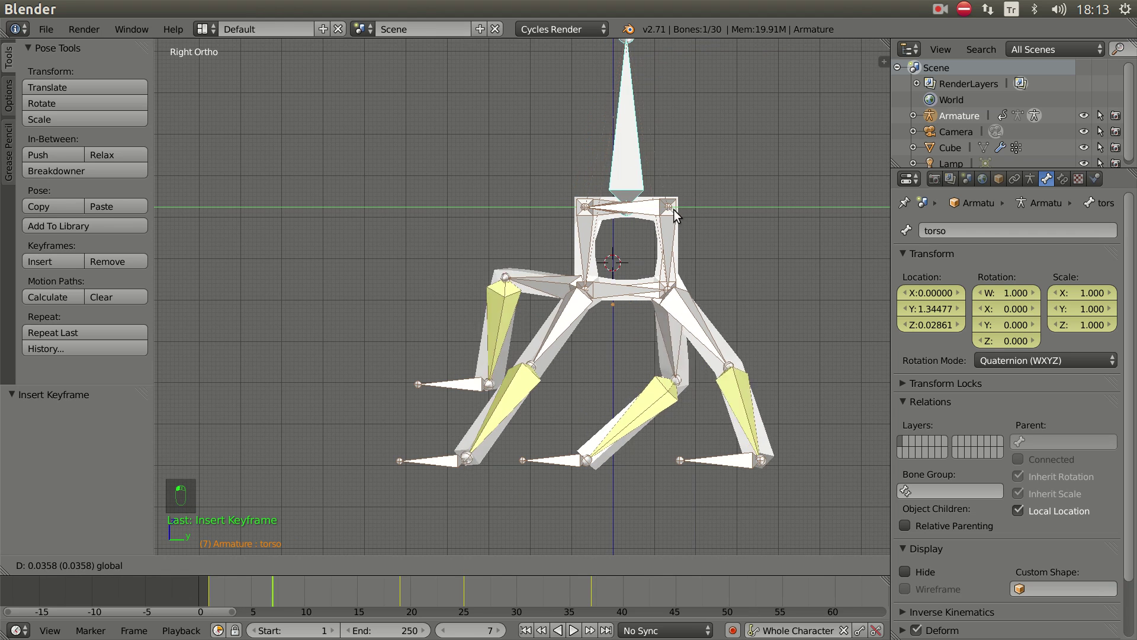
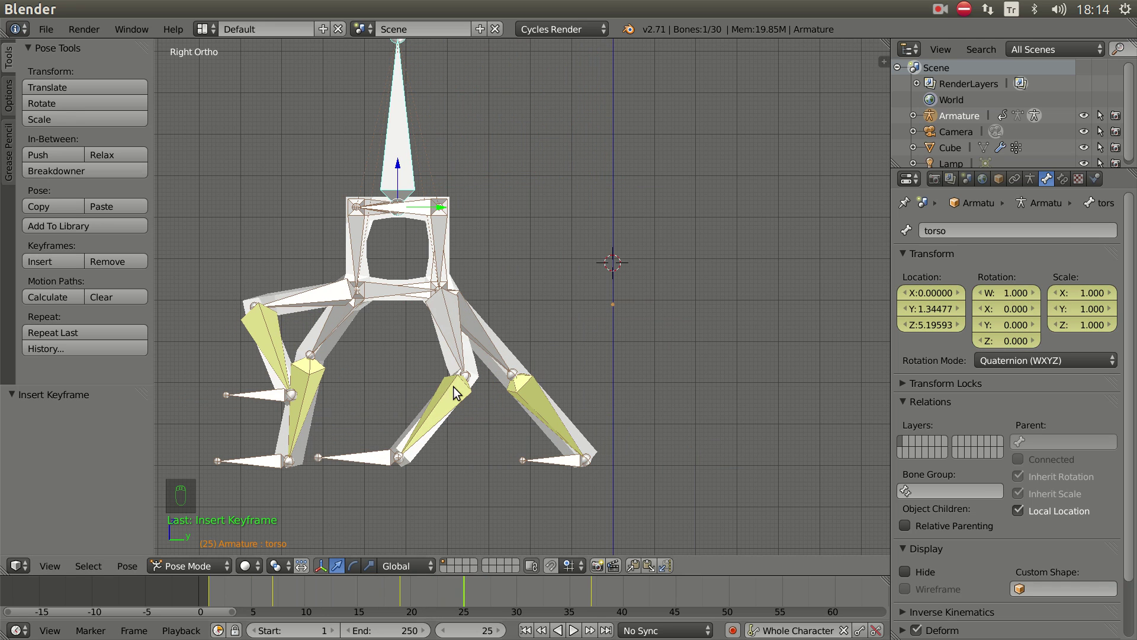
pyautogui.click(435, 211)
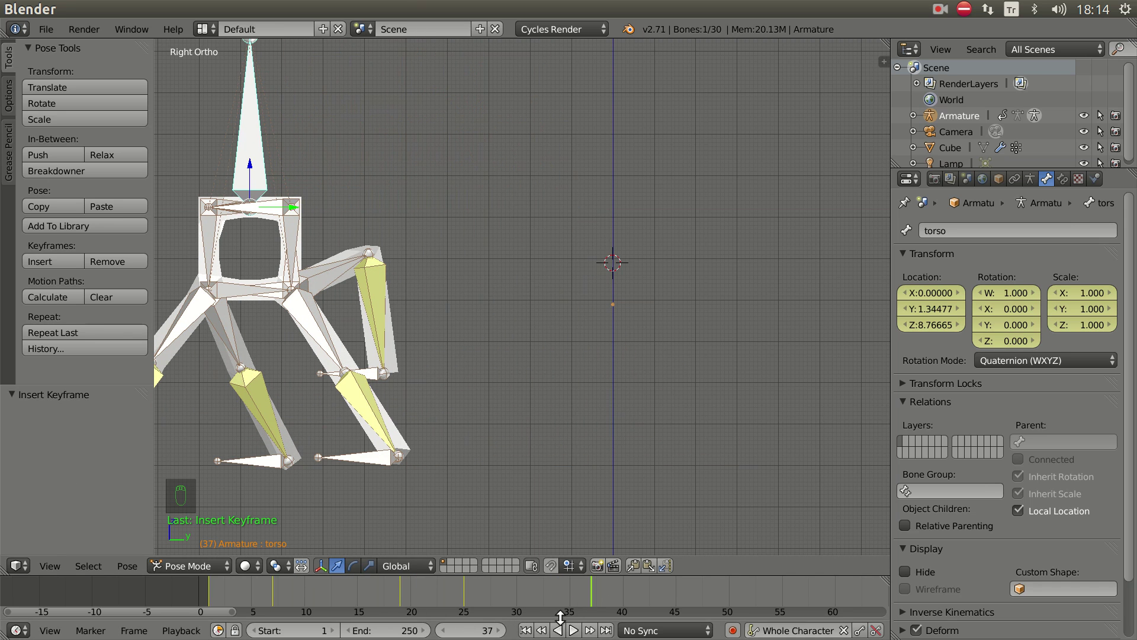
# - Scrub the timeline around frame 34 and orbit the rig to review the raised pose
pyautogui.moveTo(451, 481); pyautogui.dragTo(334, 589)
pyautogui.click(226, 592)
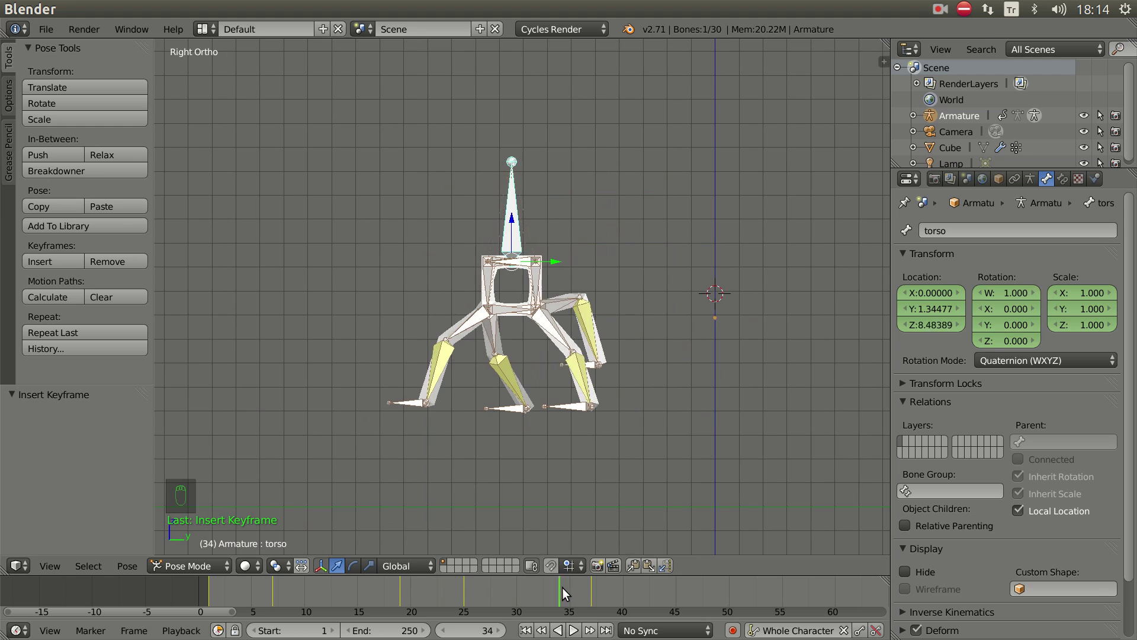
pyautogui.middleClick(533, 412)
pyautogui.moveTo(551, 385); pyautogui.dragTo(385, 475)
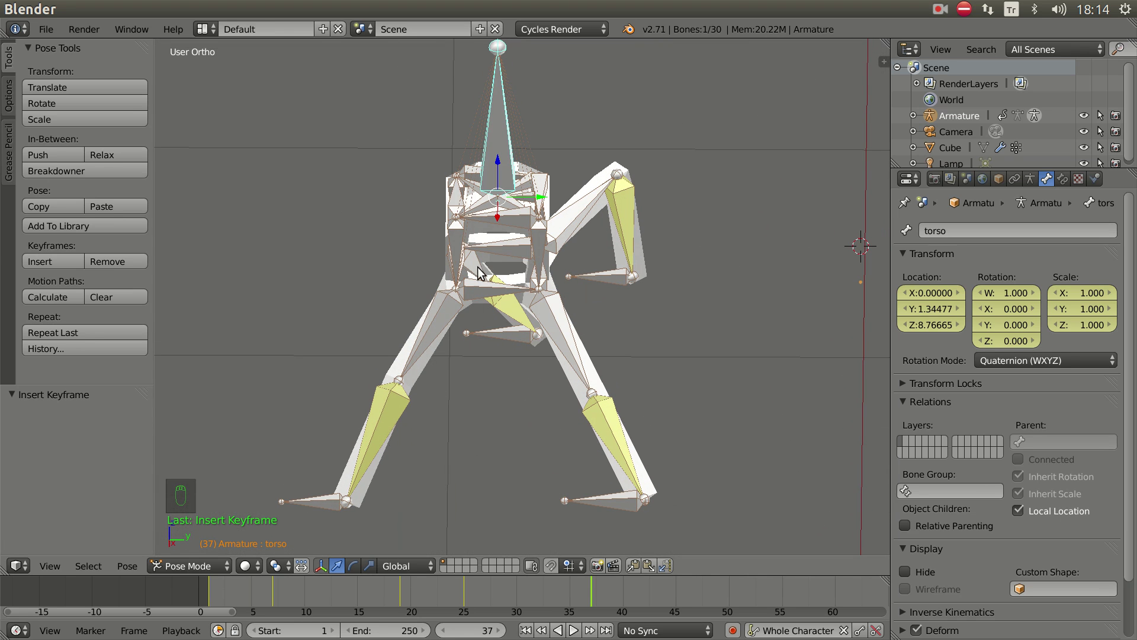
pyautogui.moveTo(555, 323); pyautogui.dragTo(546, 355)
pyautogui.press('KP_3')
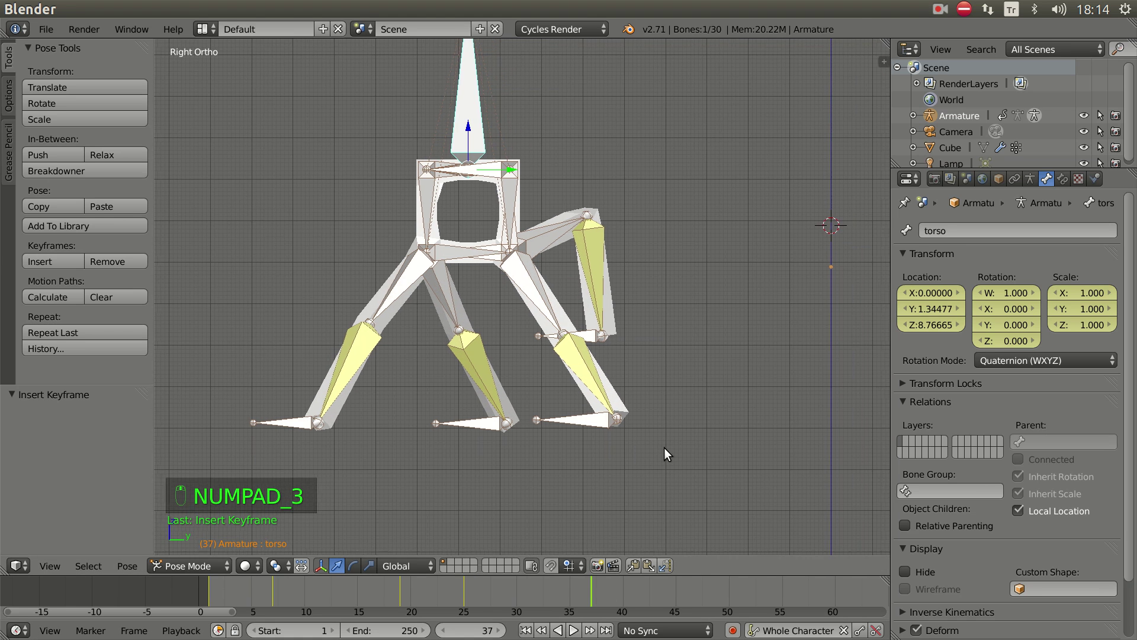
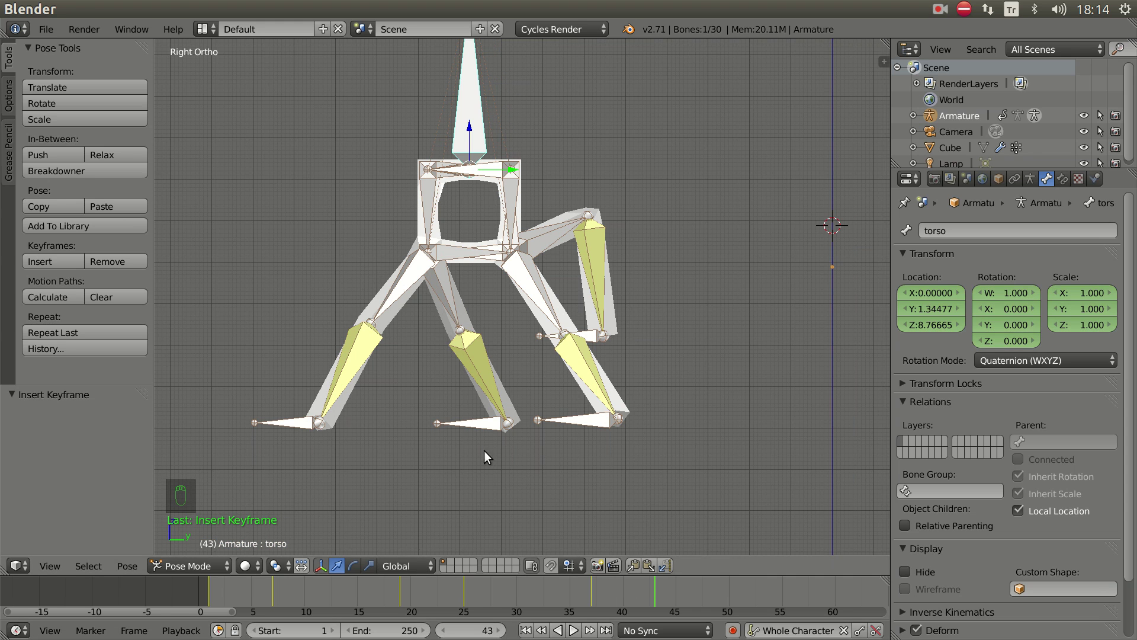
# - At frame 43, raise the on_IK.R foot and move the arka_IK.R foot forward
pyautogui.rightClick(490, 427)
pyautogui.press('g')
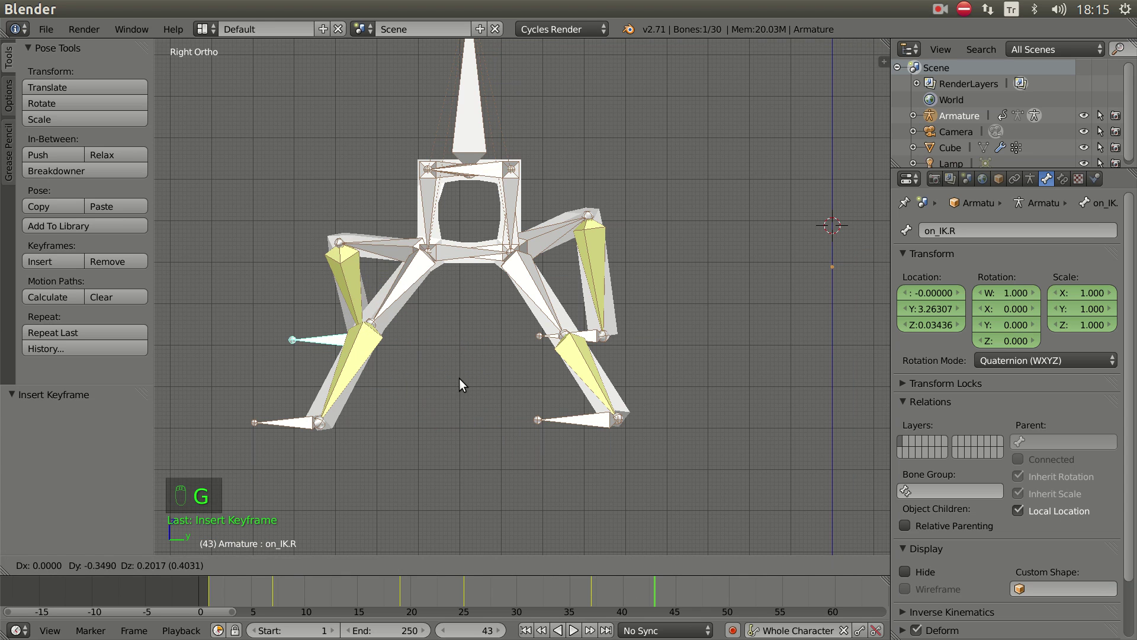
pyautogui.rightClick(594, 337)
pyautogui.press('g')
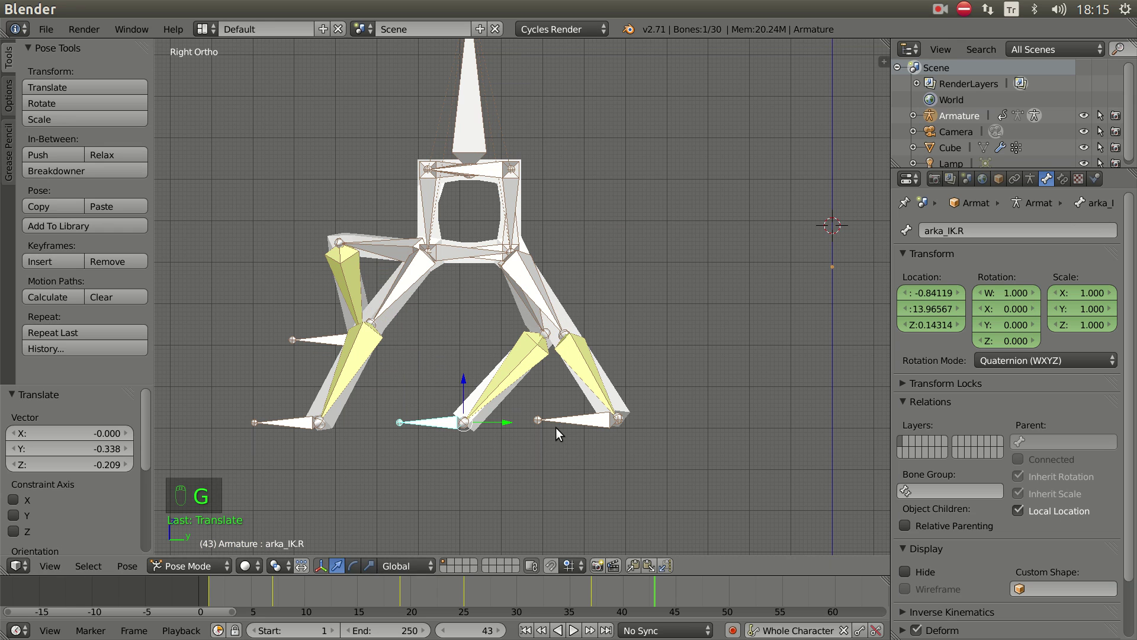
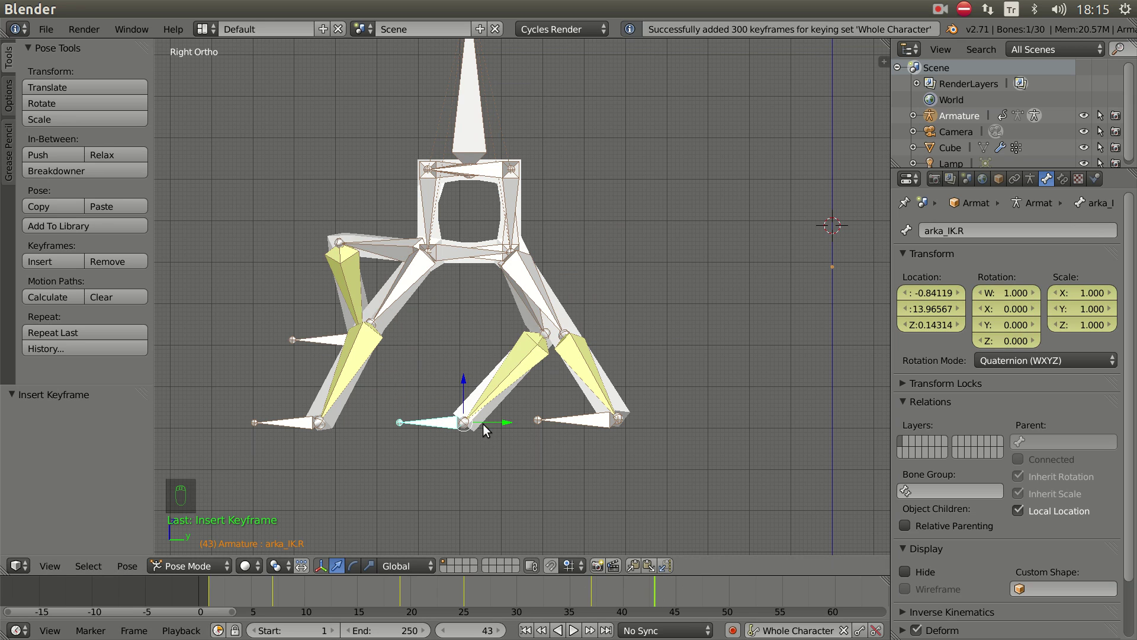
# - Keyframe the Whole Character pose and begin shifting the torso control
pyautogui.press('d')
pyautogui.press('d')
pyautogui.press('d')
pyautogui.click(483, 396)
pyautogui.rightClick(463, 139)
pyautogui.click(513, 173)
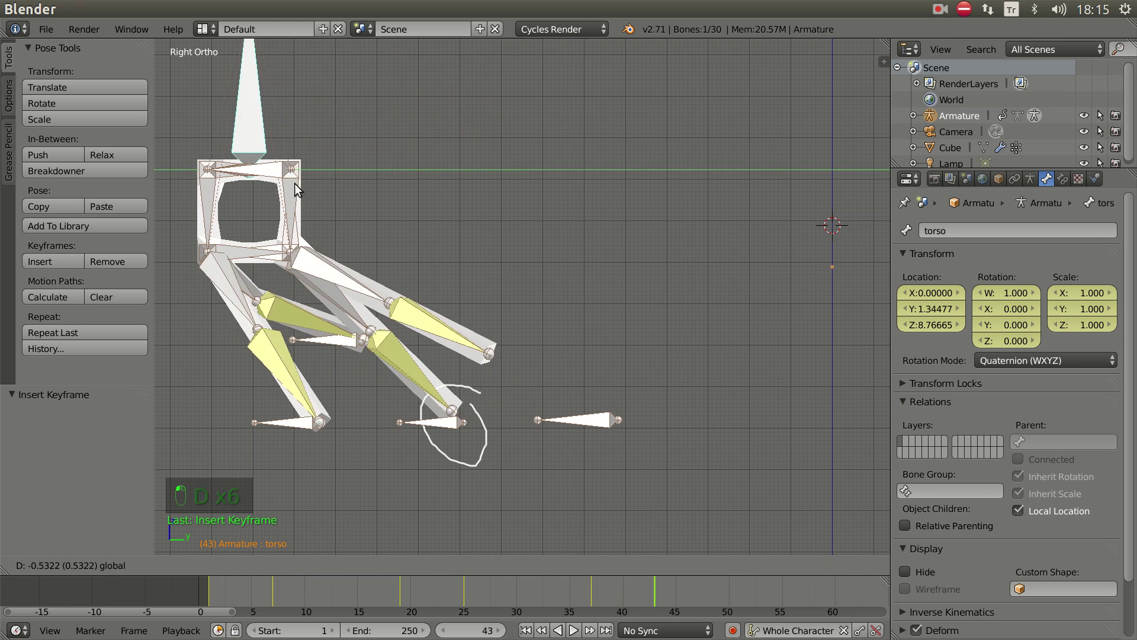
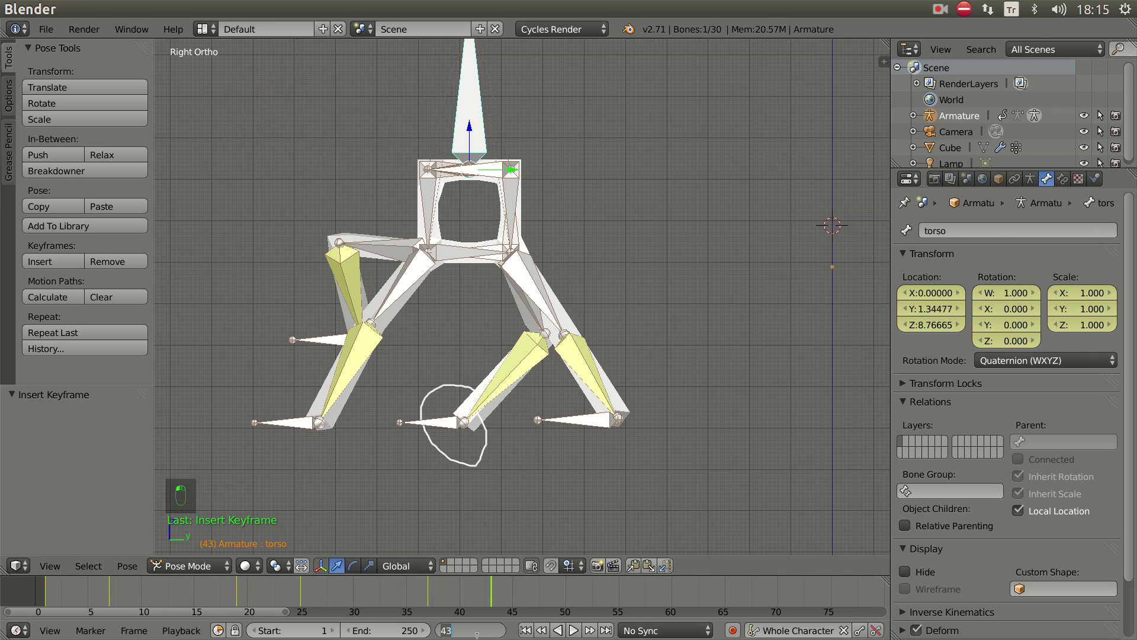
# - At frame 55, slide the right front foot controller back along its length and set it down
pyautogui.press('KP_5')
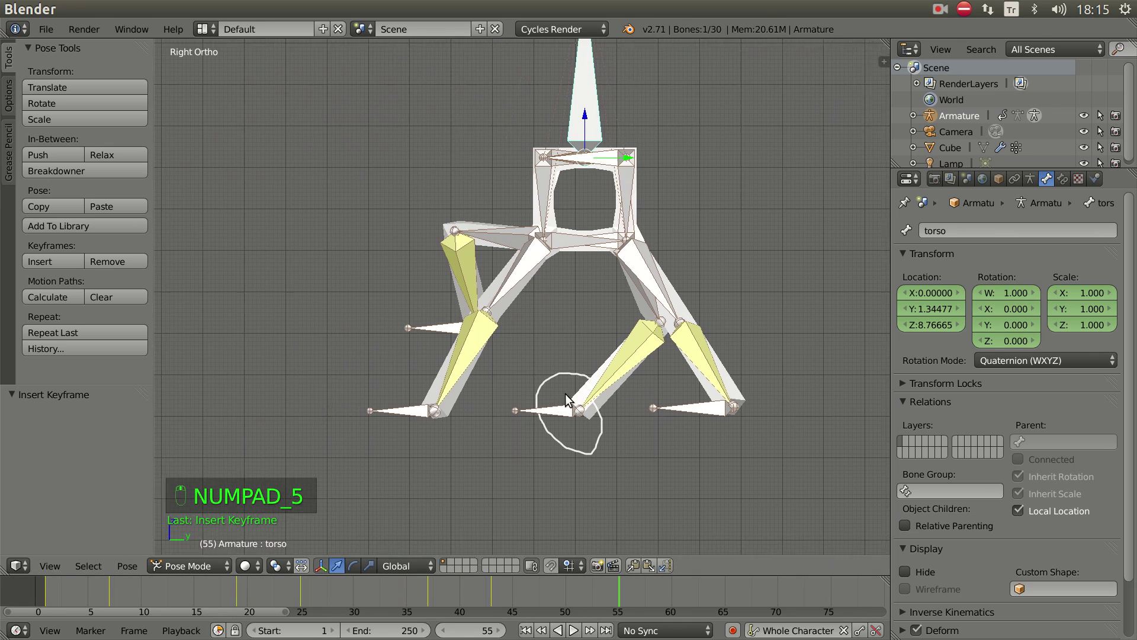
pyautogui.moveTo(701, 152); pyautogui.dragTo(461, 173)
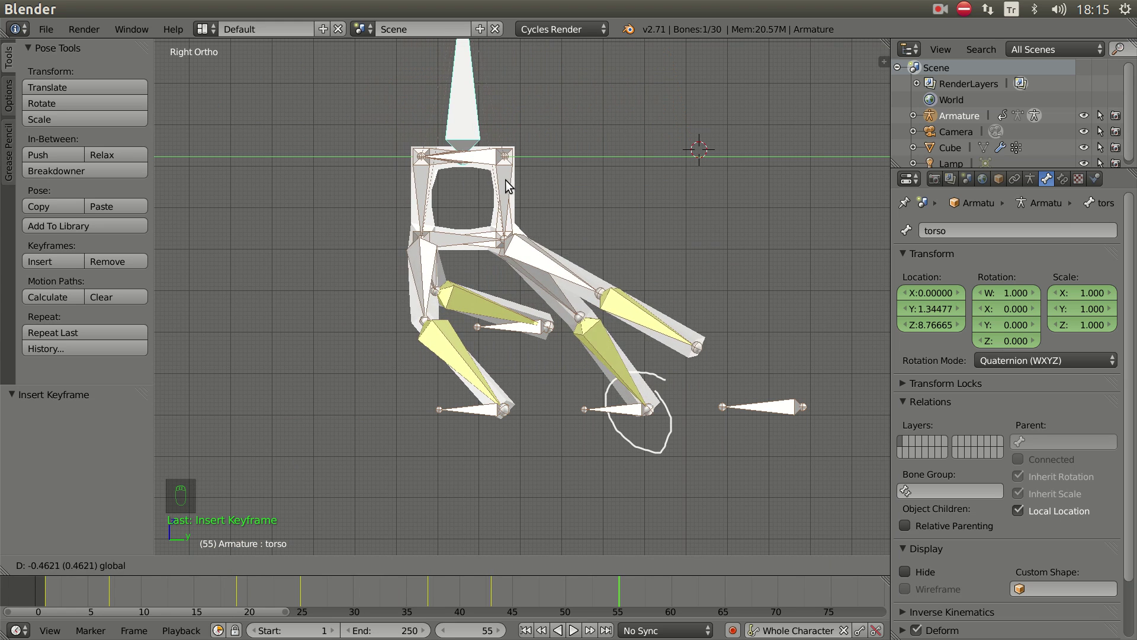
pyautogui.moveTo(610, 457); pyautogui.dragTo(531, 328)
pyautogui.rightClick(531, 328)
pyautogui.press('KP_3')
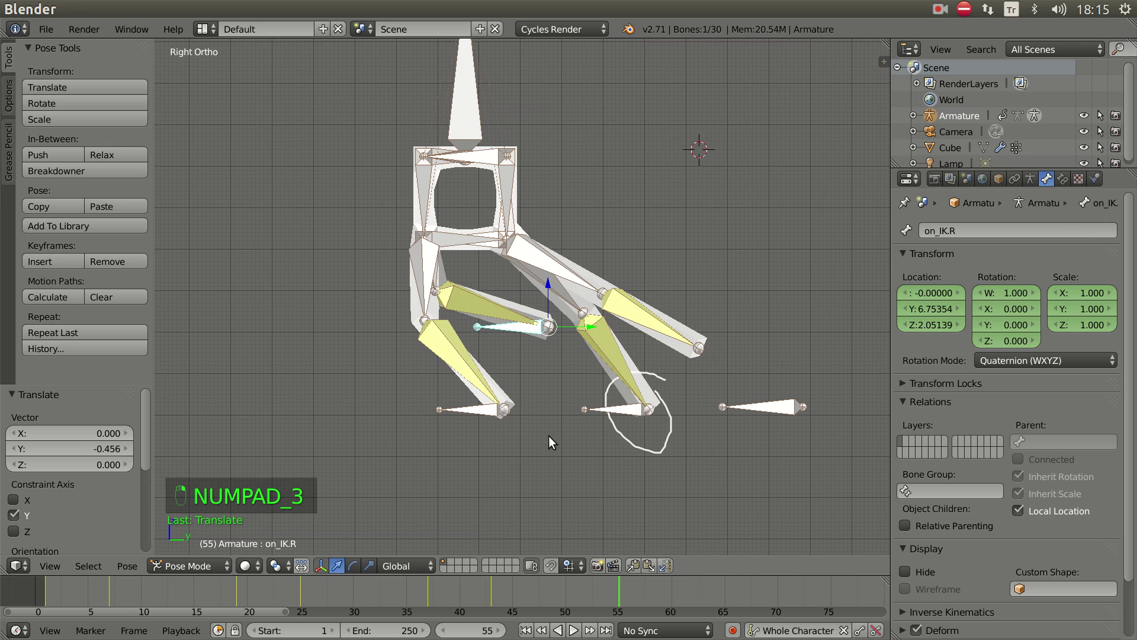
pyautogui.press('g')
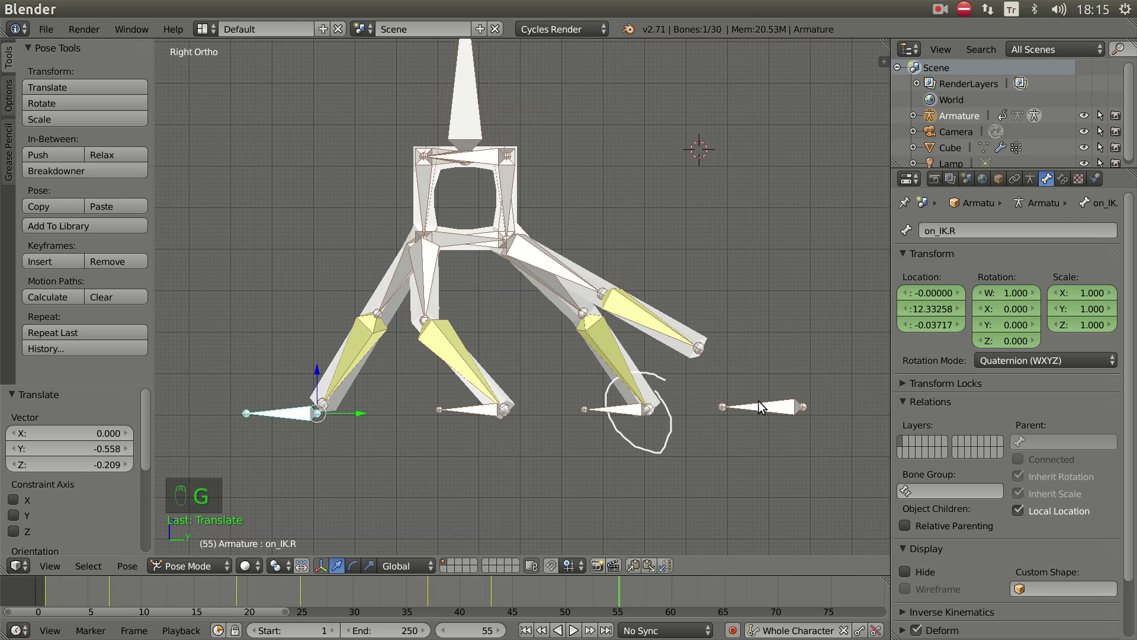
# - Adjust the left rear foot, key the whole character pose, then scrub back and select the torso control
pyautogui.rightClick(780, 413)
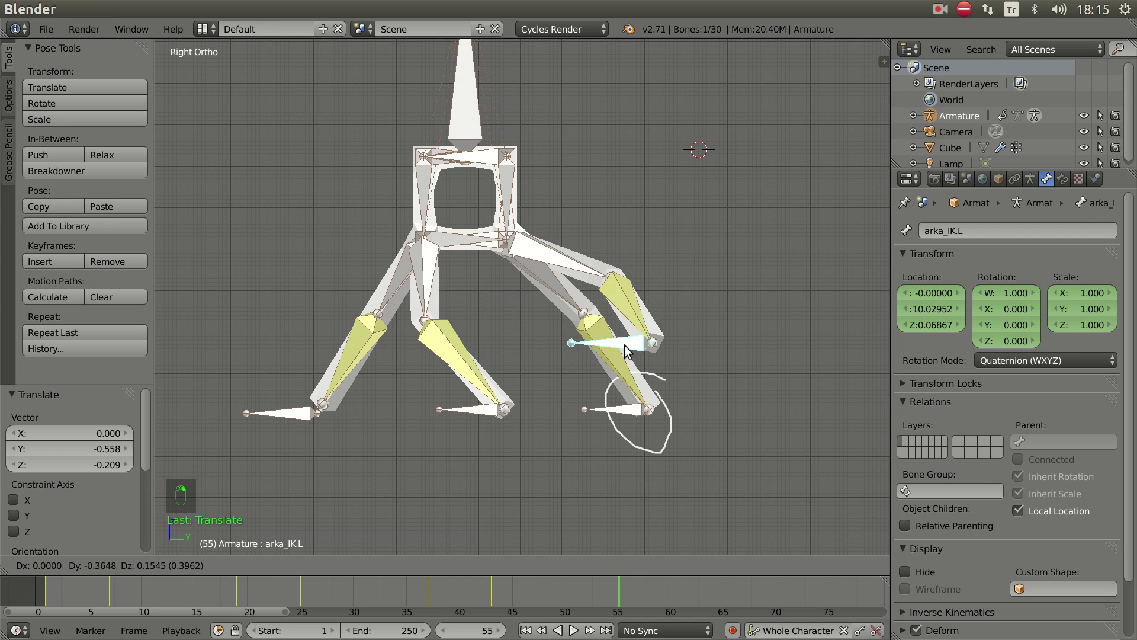
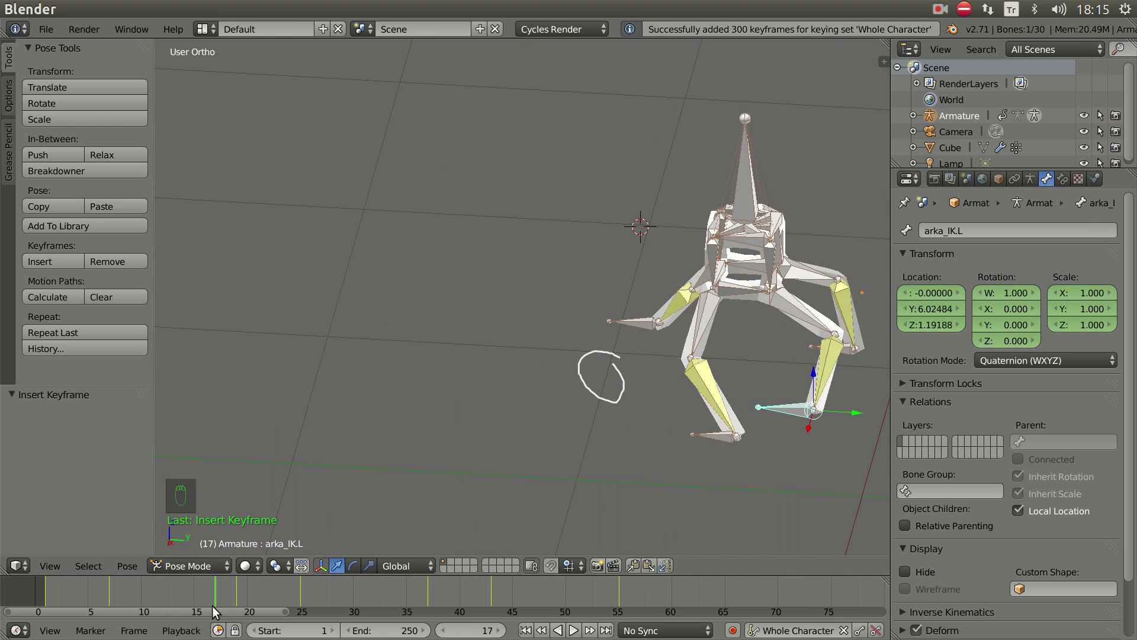
pyautogui.press('KP_3')
pyautogui.moveTo(453, 438); pyautogui.dragTo(305, 593)
pyautogui.moveTo(305, 593); pyautogui.dragTo(394, 600)
pyautogui.click(253, 588)
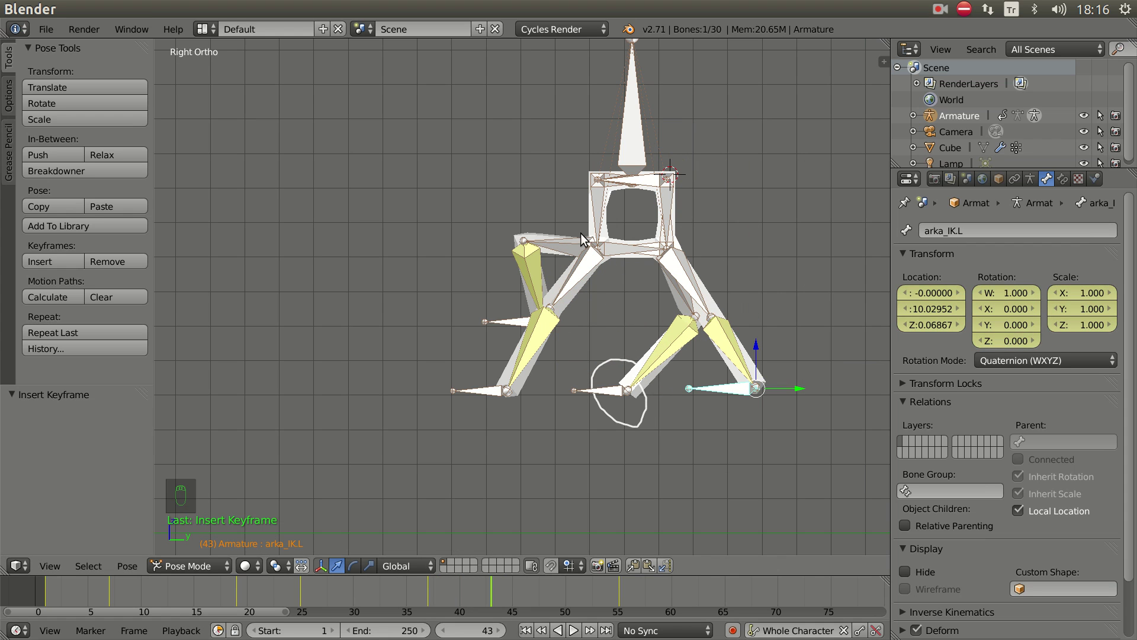
pyautogui.rightClick(638, 152)
pyautogui.click(677, 181)
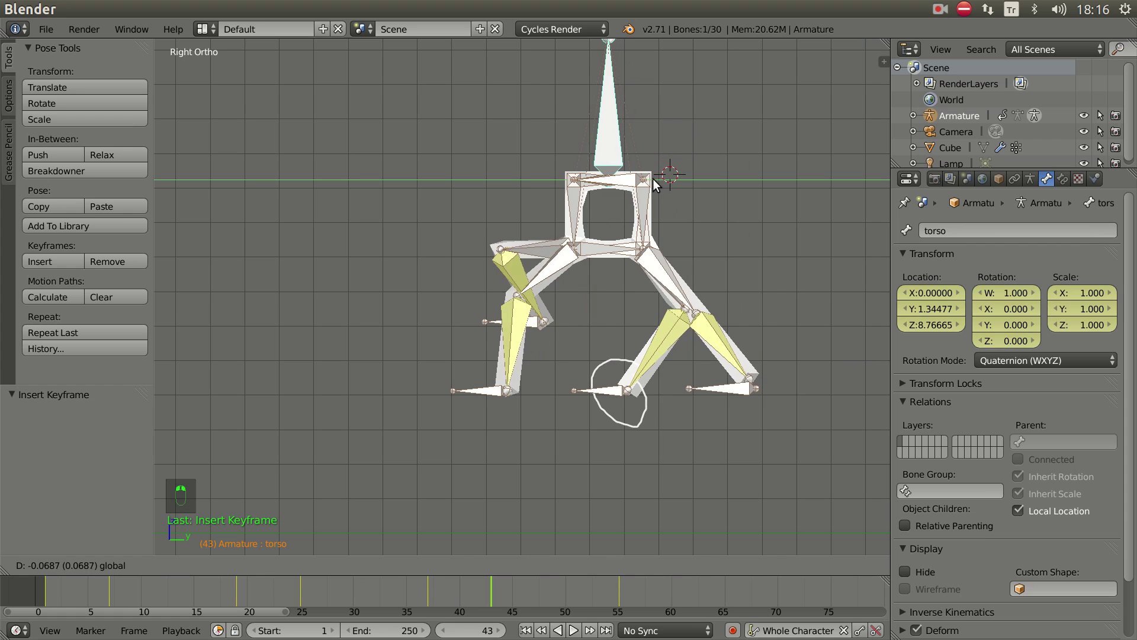
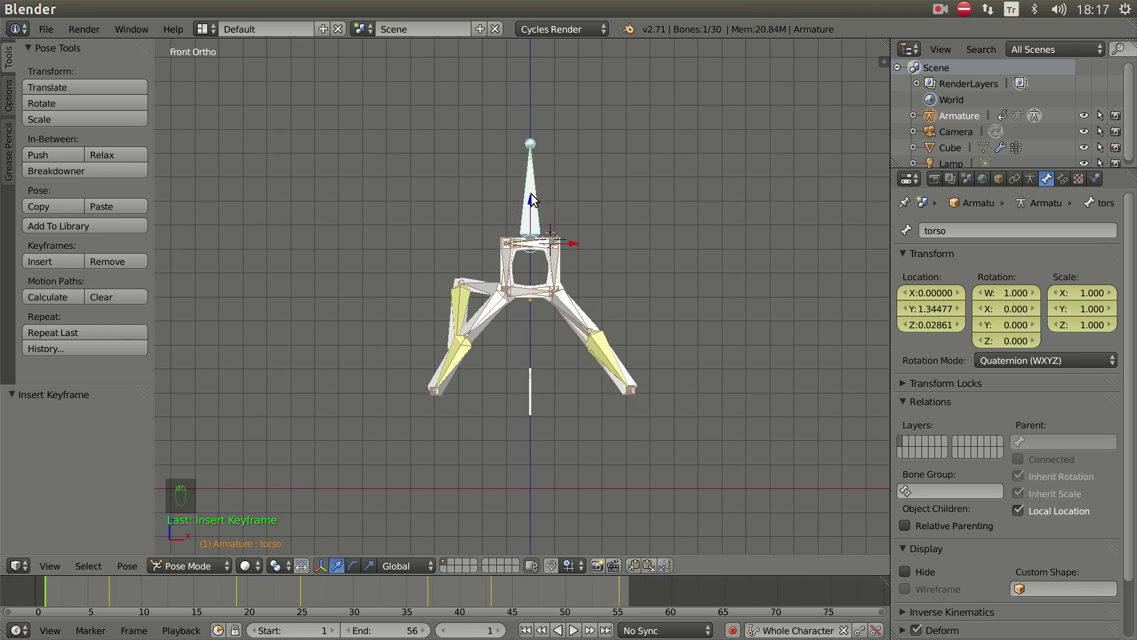
# - Tilt the torso about the Y axis at the first frames and again at frame 14, viewing from the front
pyautogui.moveTo(536, 270); pyautogui.dragTo(686, 169)
pyautogui.press('r')
pyautogui.press('r')
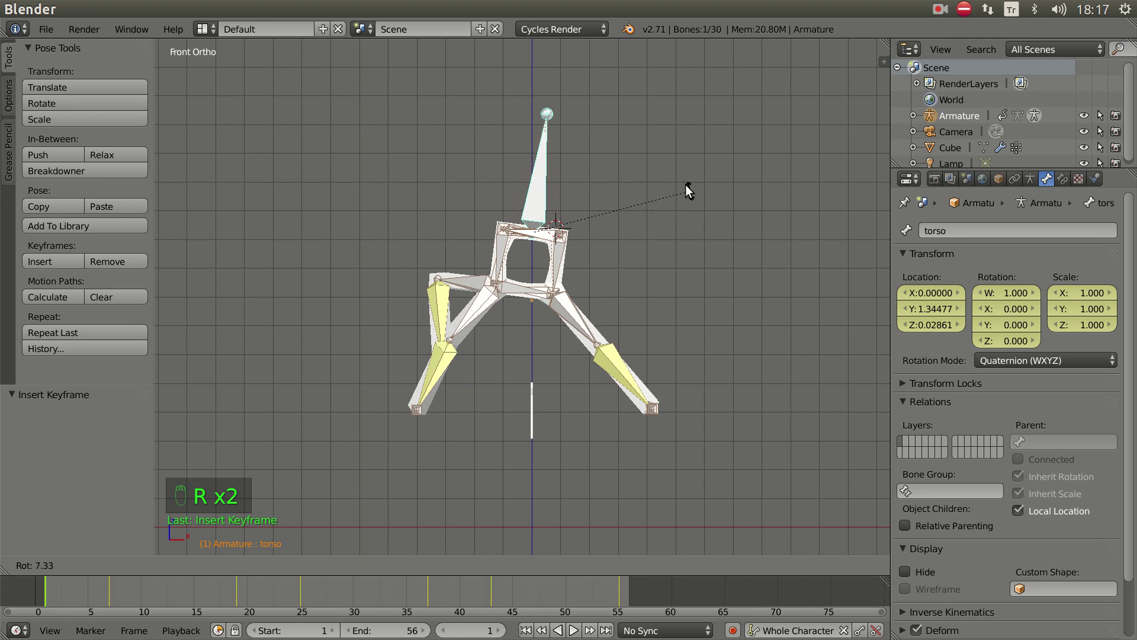
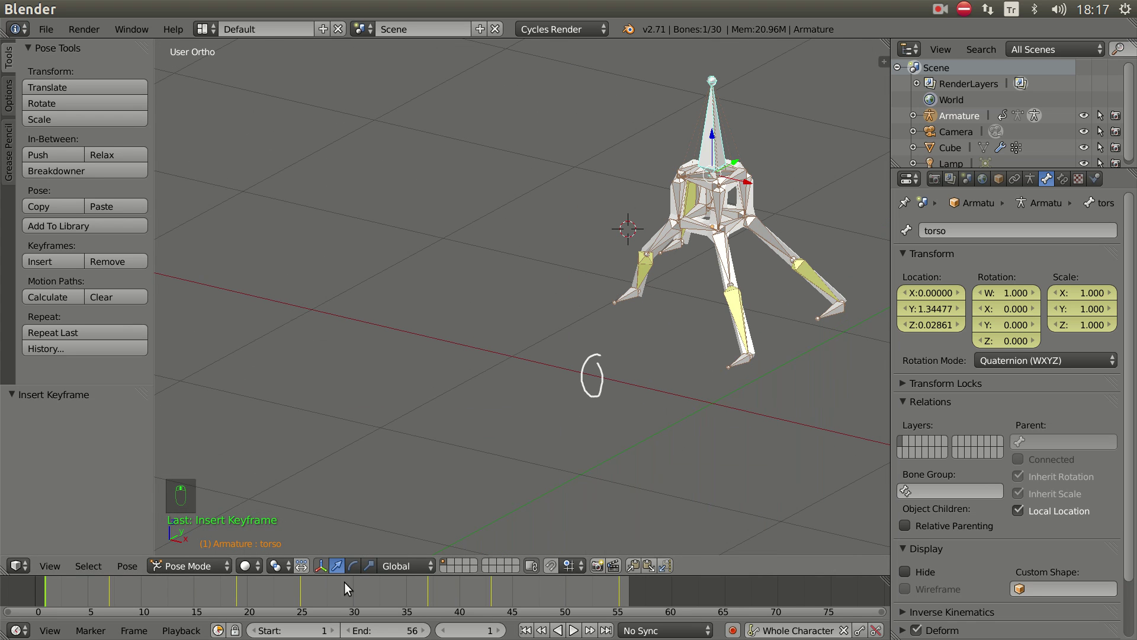
pyautogui.click(52, 587)
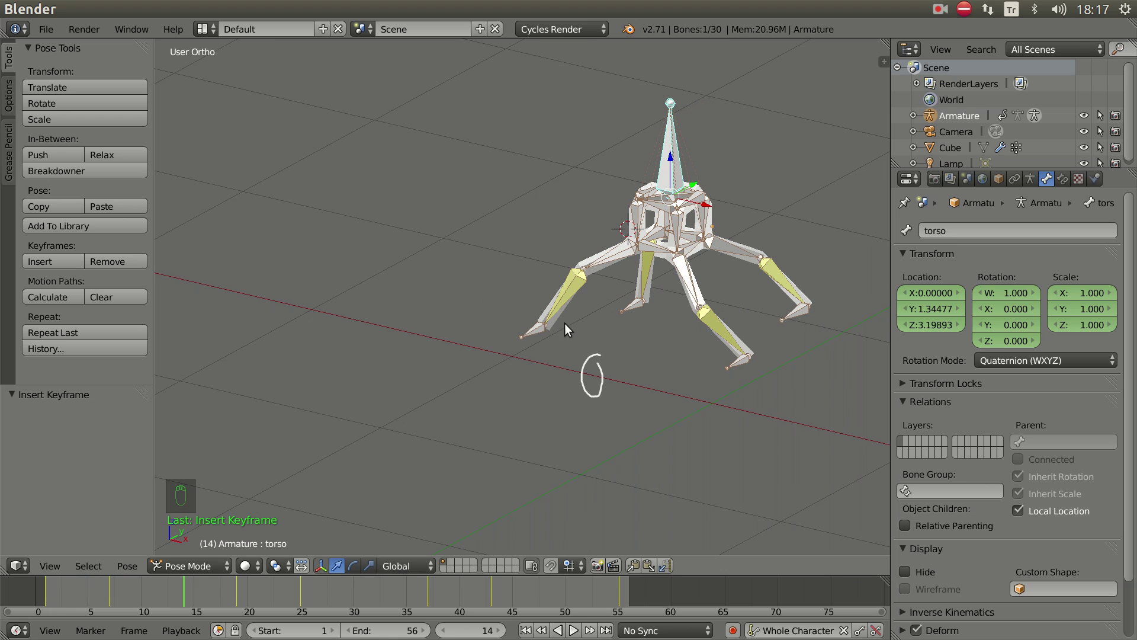
pyautogui.press('r')
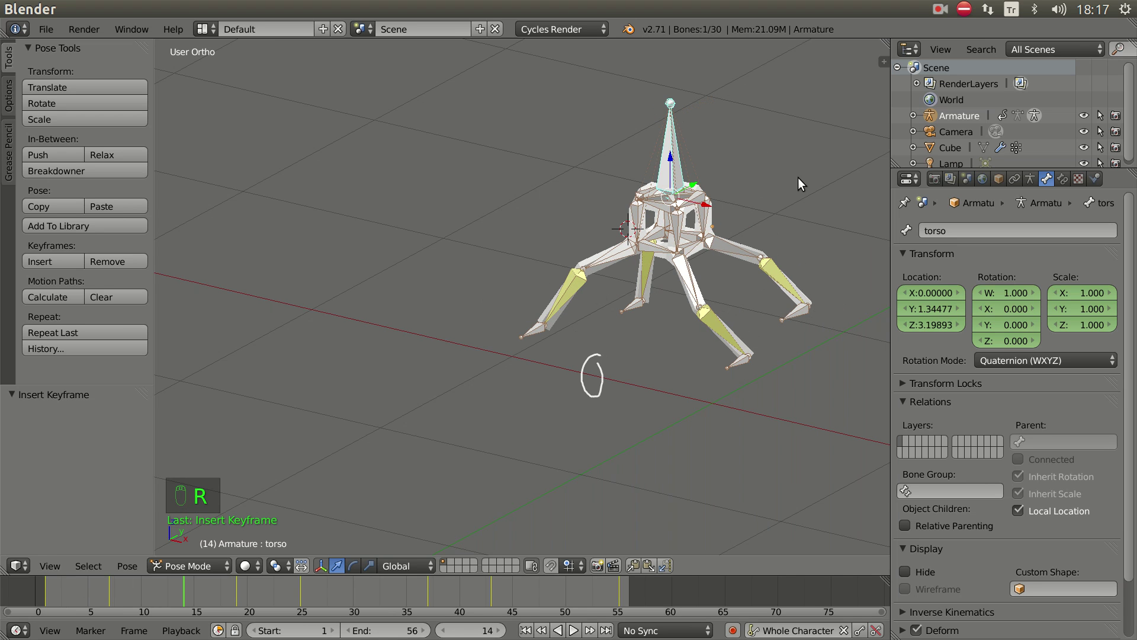
pyautogui.press('r')
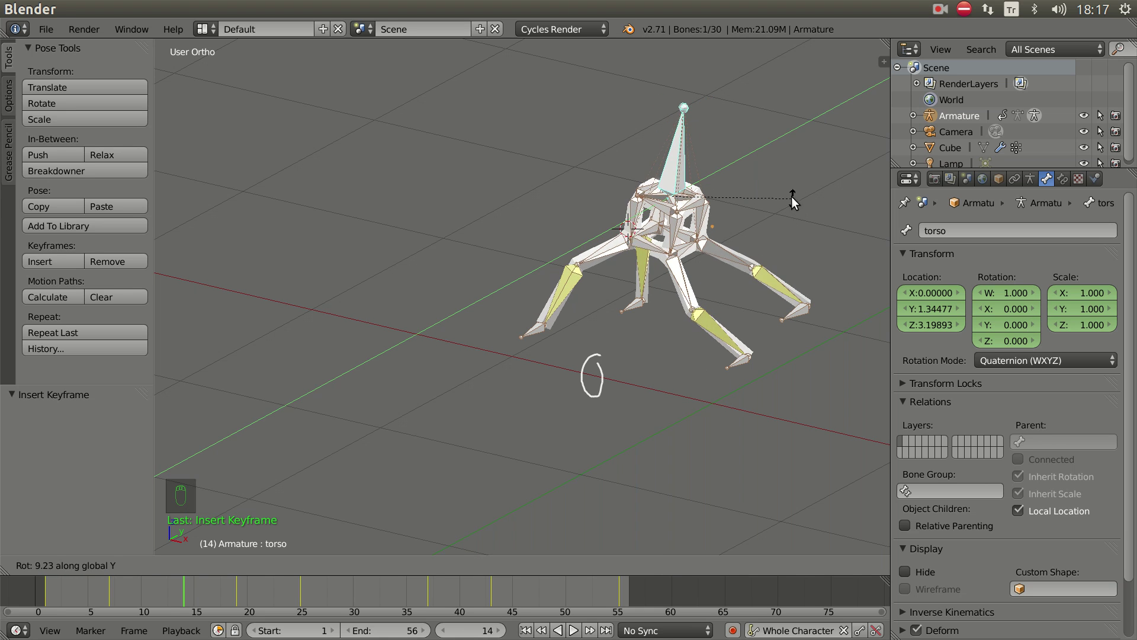
pyautogui.press('KP_1')
pyautogui.press('r')
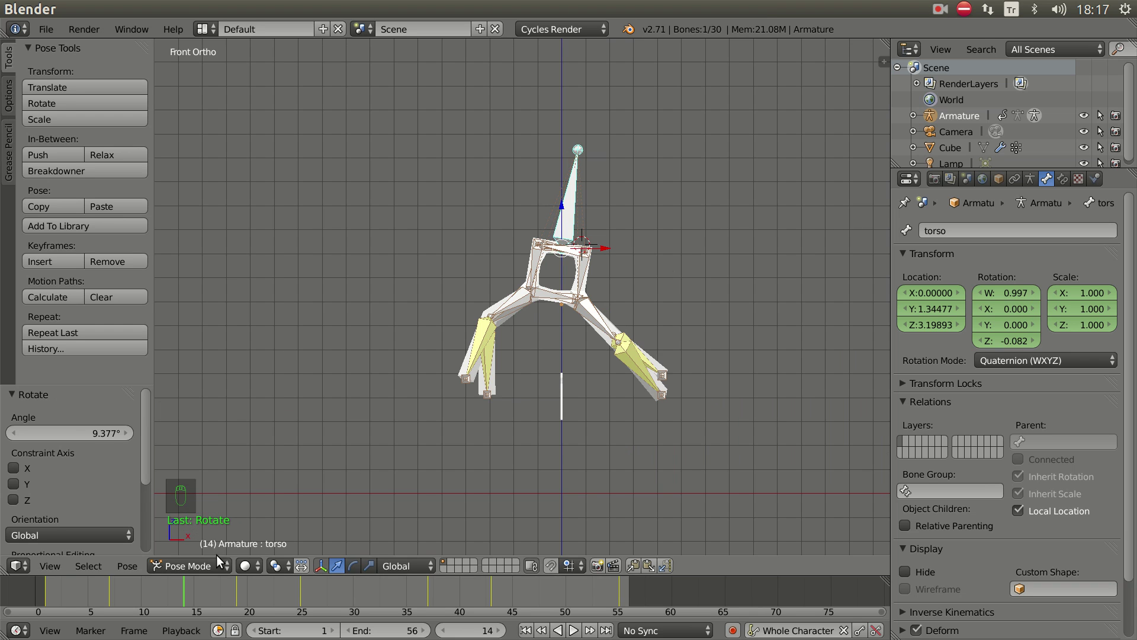
# - Return to frame 1, then at frame 7 tilt the torso sideways to the opposite side
pyautogui.click(139, 595)
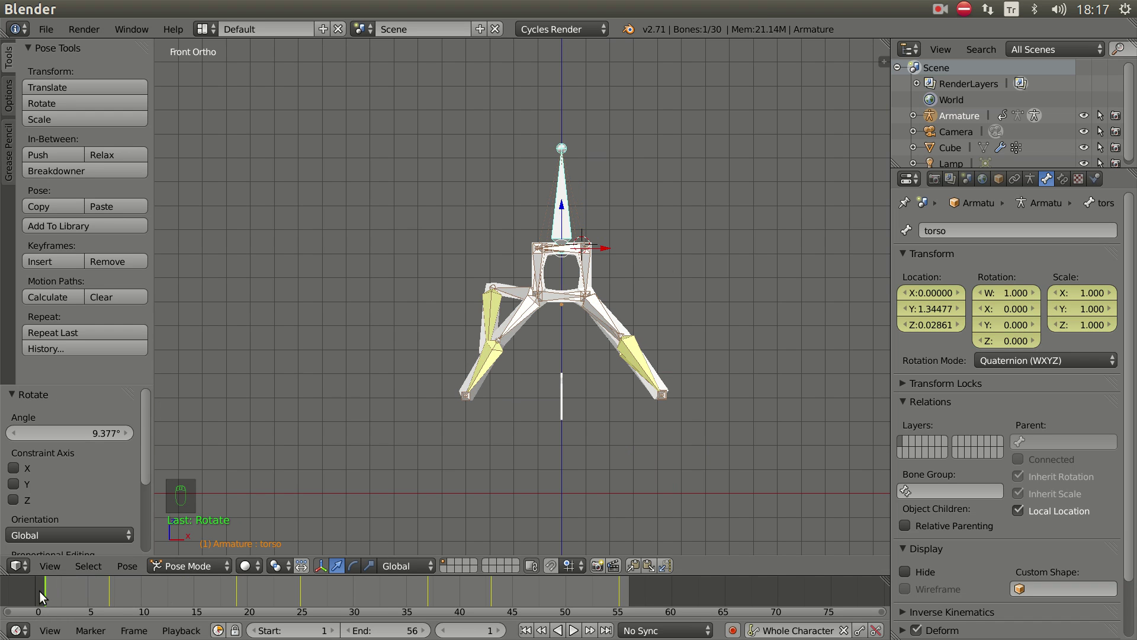
pyautogui.click(50, 595)
pyautogui.moveTo(357, 451); pyautogui.dragTo(55, 582)
pyautogui.click(55, 583)
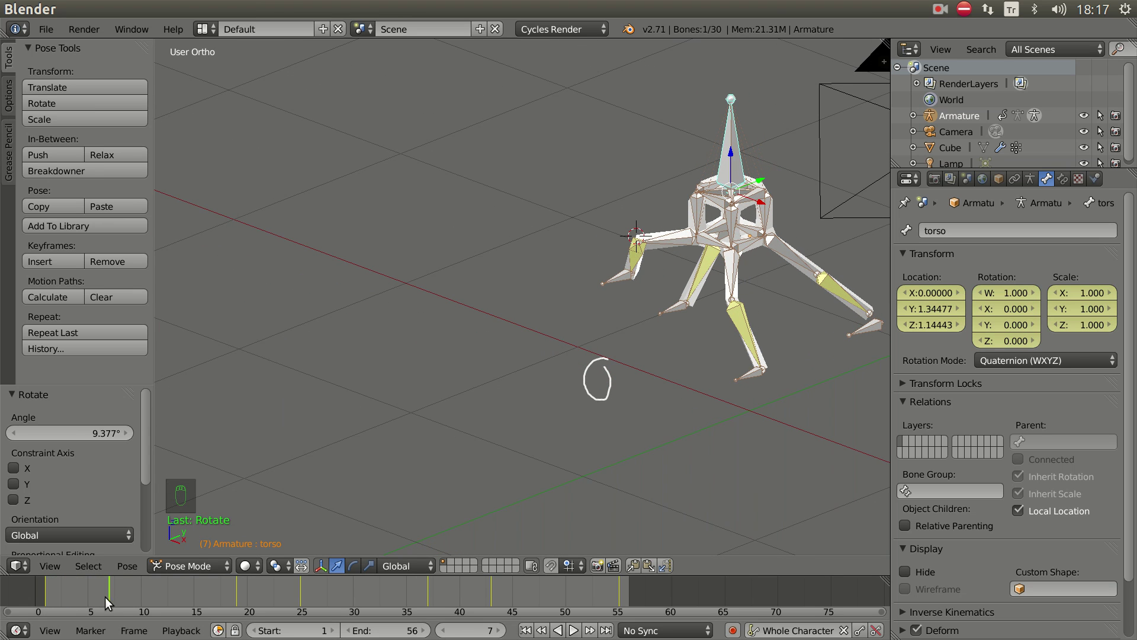
pyautogui.press('KP_1')
pyautogui.press('r')
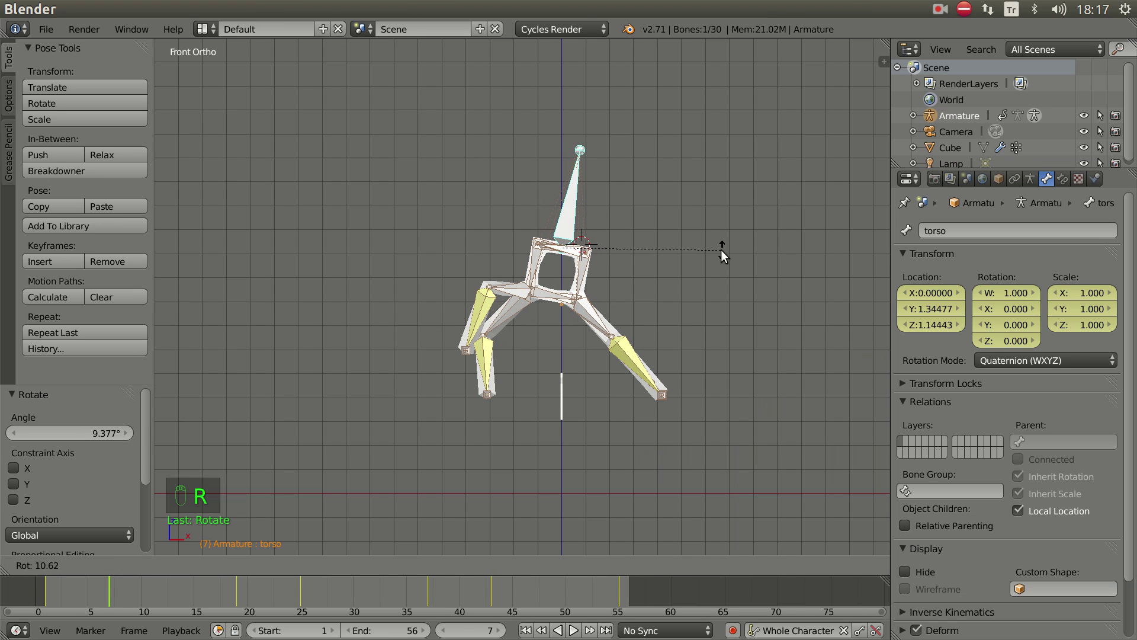
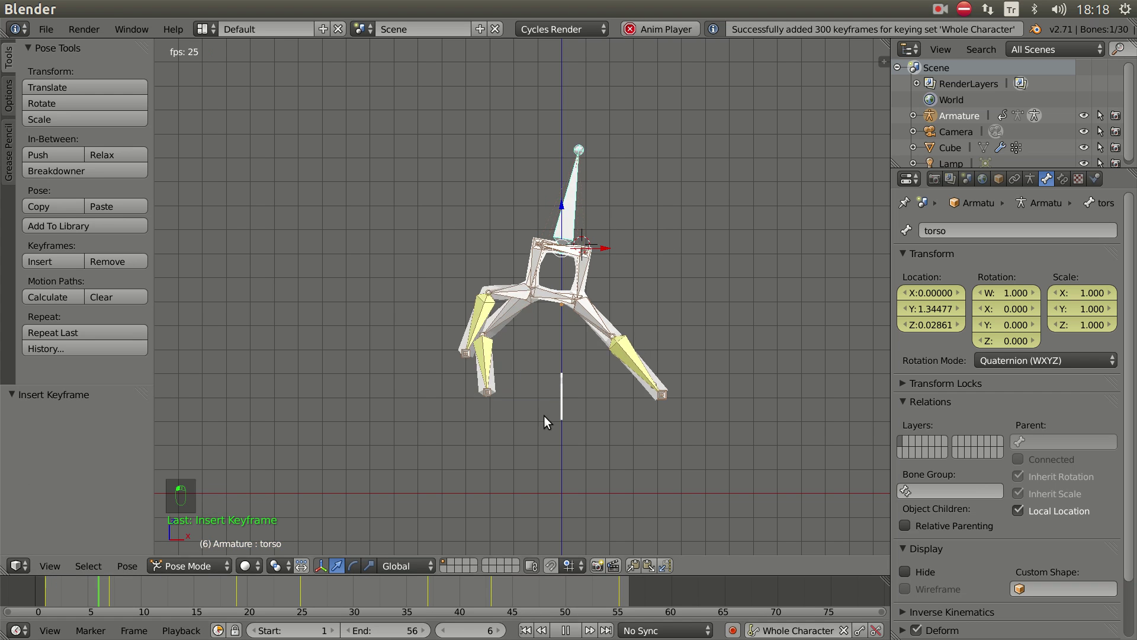
# - Orbit around the spider while the looping walk cycle plays to watch the stride from several angles
pyautogui.moveTo(582, 308); pyautogui.dragTo(623, 367)
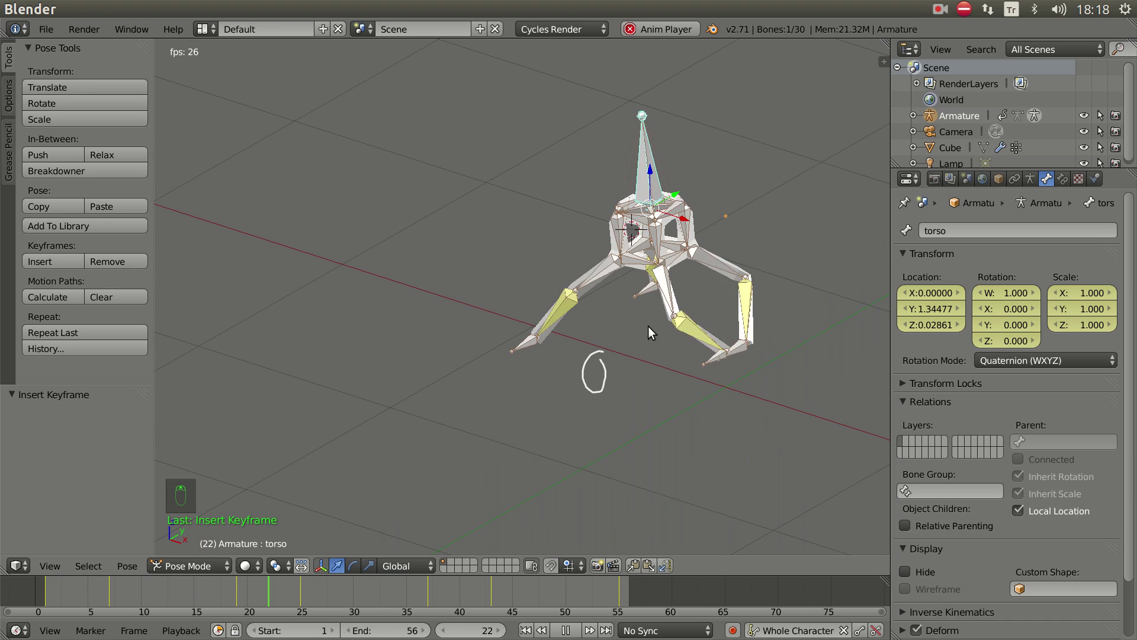
pyautogui.moveTo(697, 337); pyautogui.dragTo(226, 375)
pyautogui.moveTo(256, 388); pyautogui.dragTo(379, 364)
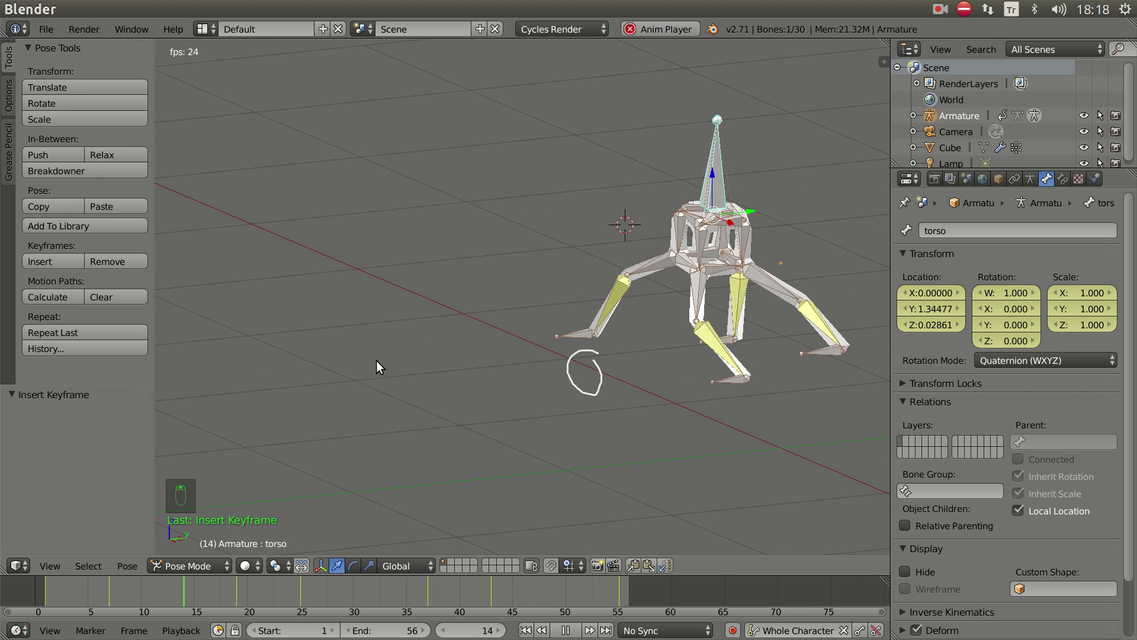